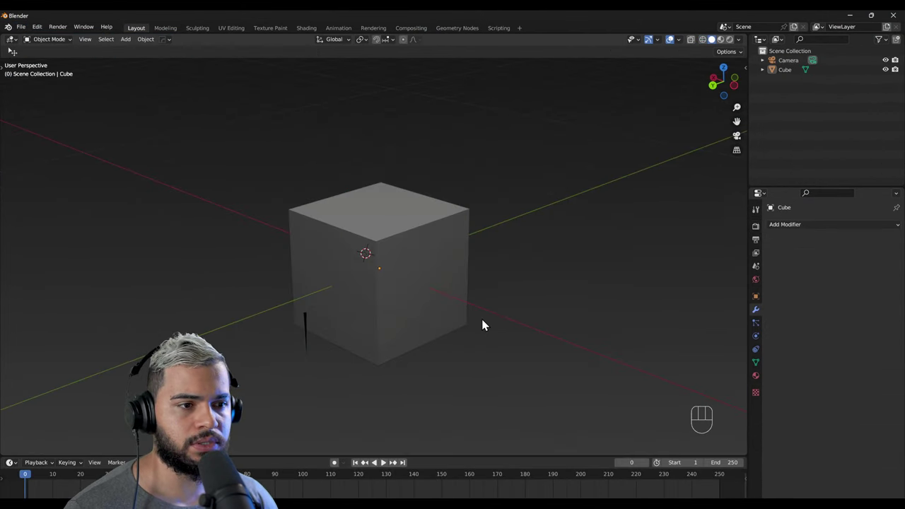
Step: Select the default cube and delete it, leaving only the camera in the scene
right_click(339, 284)
right_click(354, 281)
left_click(393, 282)
right_click(342, 303)
right_click(397, 285)
key("x")
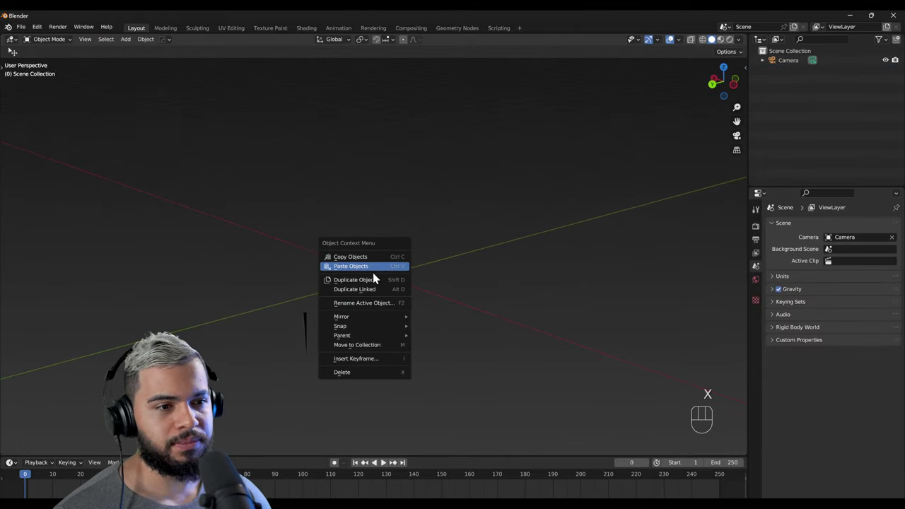
left_click_drag(380, 273, 388, 286)
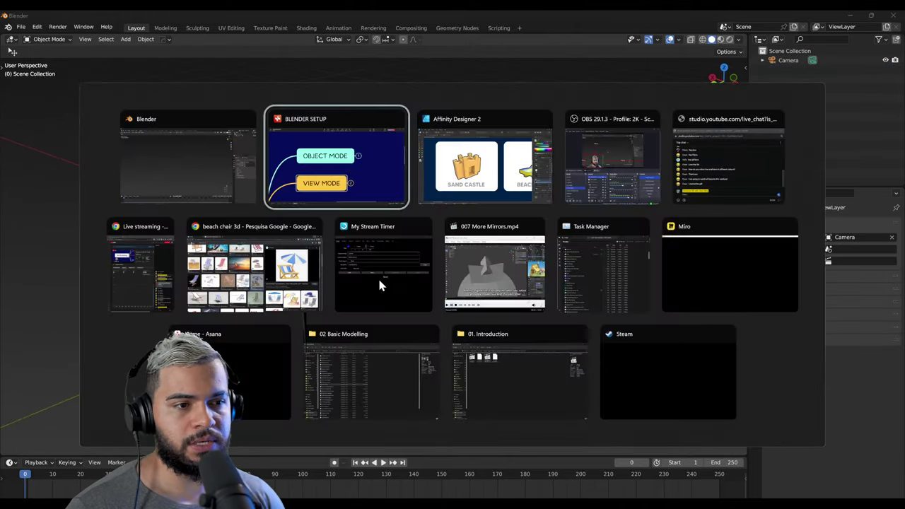
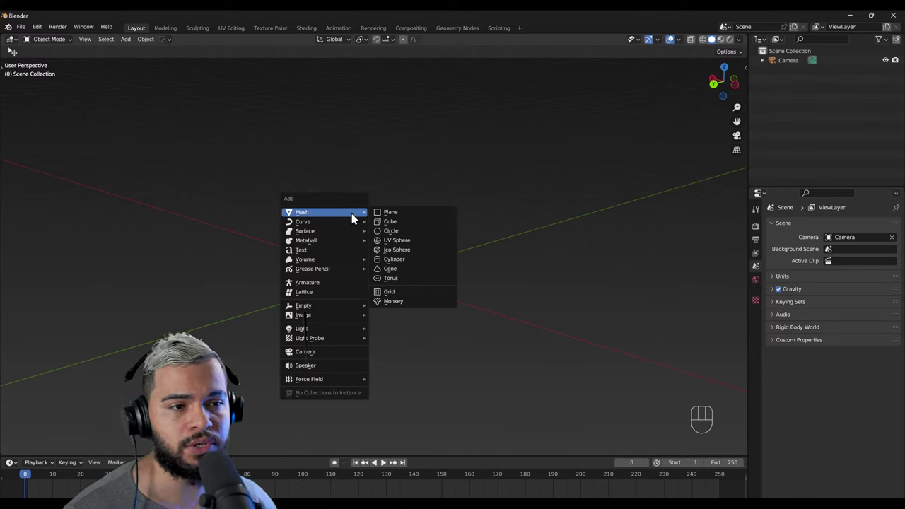
Step: Add a cube and a UV sphere, moving the sphere above and beside the cube
key("shift+a")
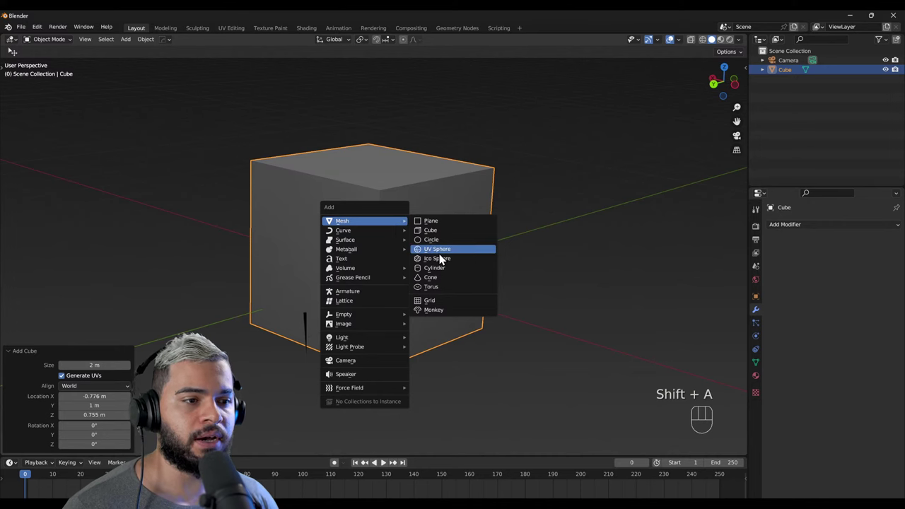
key("g")
left_click_drag(384, 215, 384, 256)
left_click_drag(390, 264, 394, 242)
Step: Add a plane, place it up and to the left, then ask to delete it
key("shift+a")
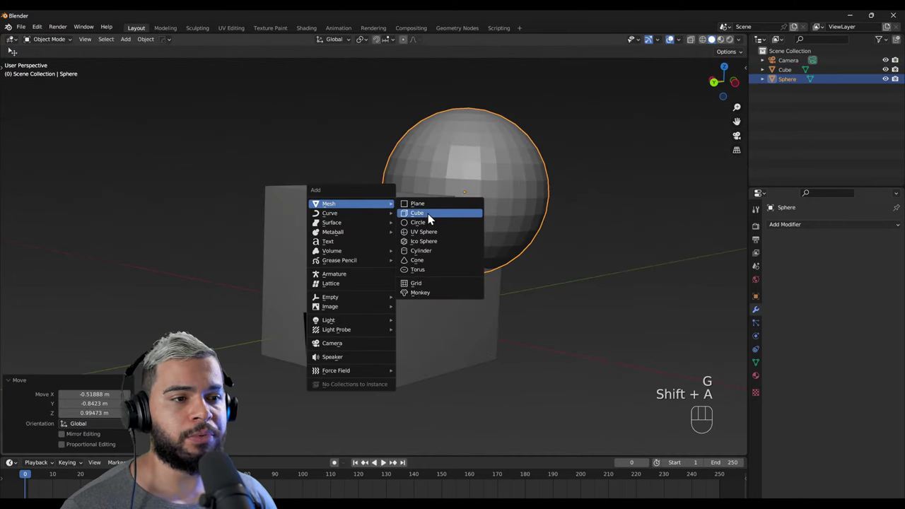
key("g")
left_click_drag(311, 203, 313, 246)
right_click(366, 213)
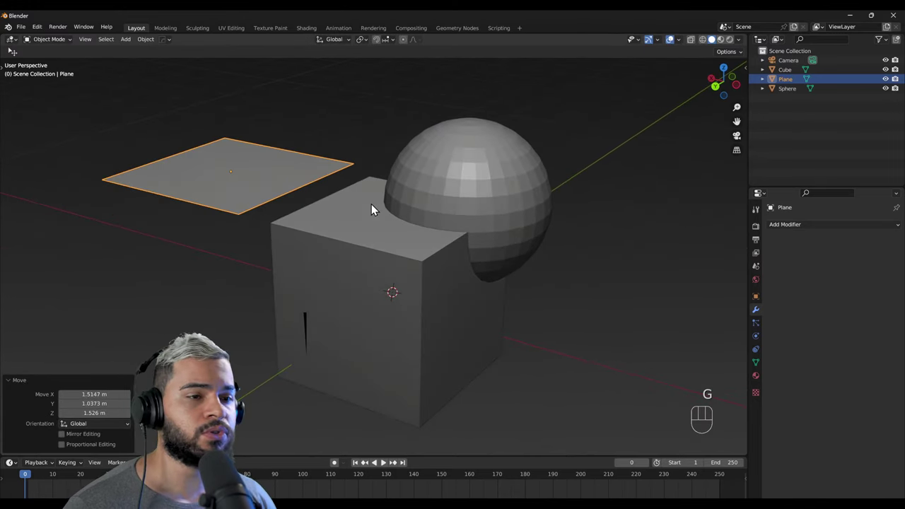
key("x")
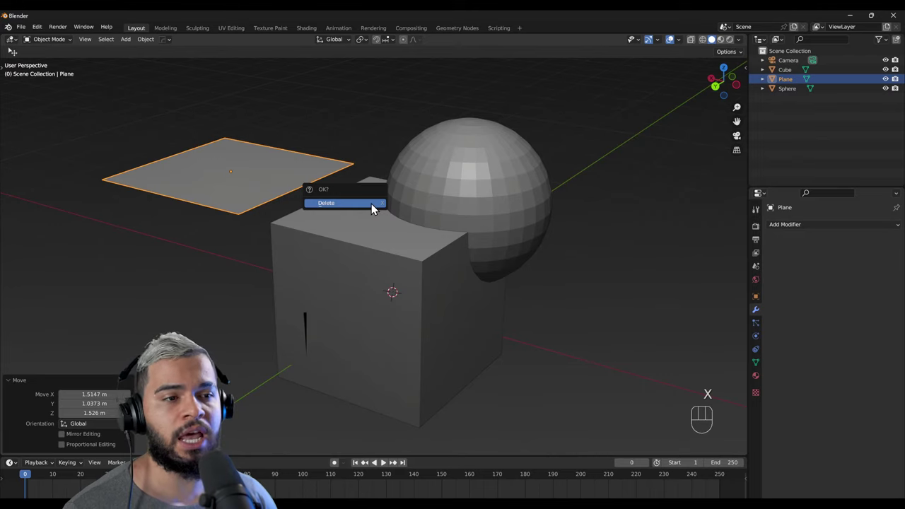
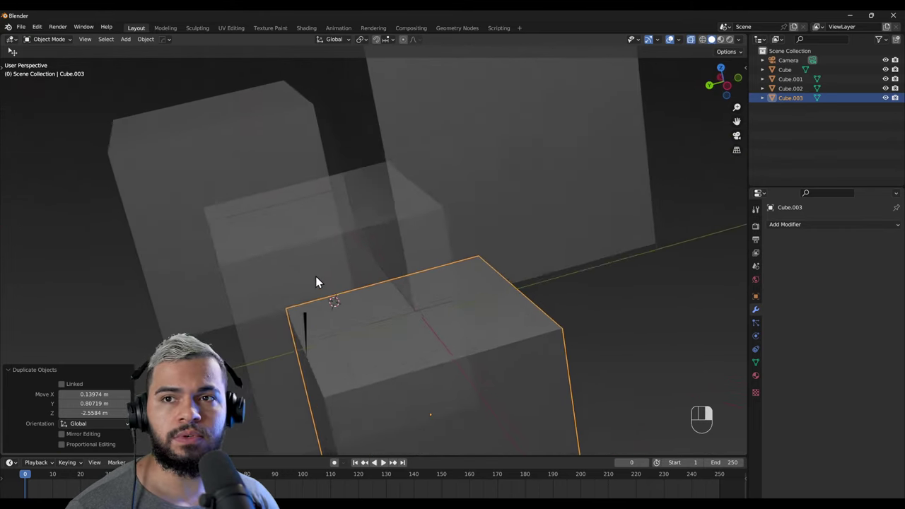
Step: Select the original cube and orbit around the four duplicated cubes to inspect them
left_click_drag(325, 311, 332, 271)
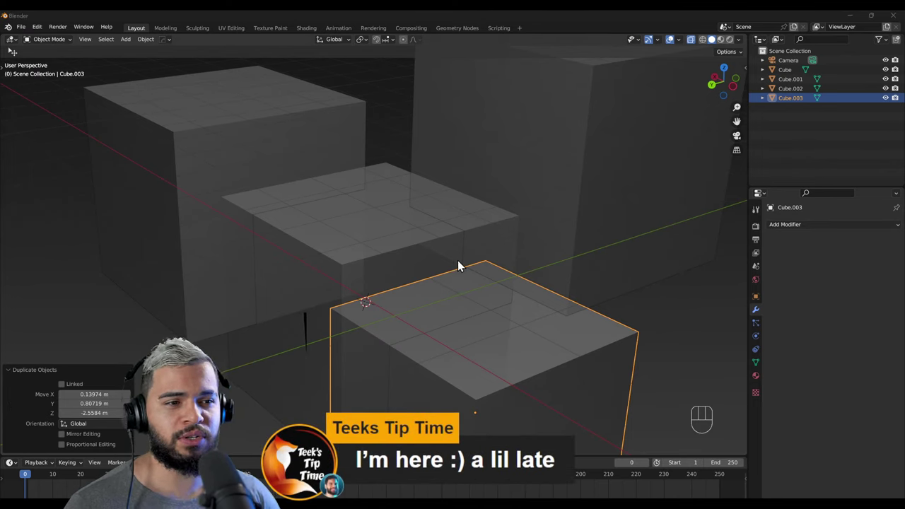
left_click(398, 252)
left_click_drag(543, 365, 482, 363)
left_click_drag(403, 351, 458, 370)
left_click_drag(302, 330, 391, 346)
left_click_drag(490, 251, 499, 233)
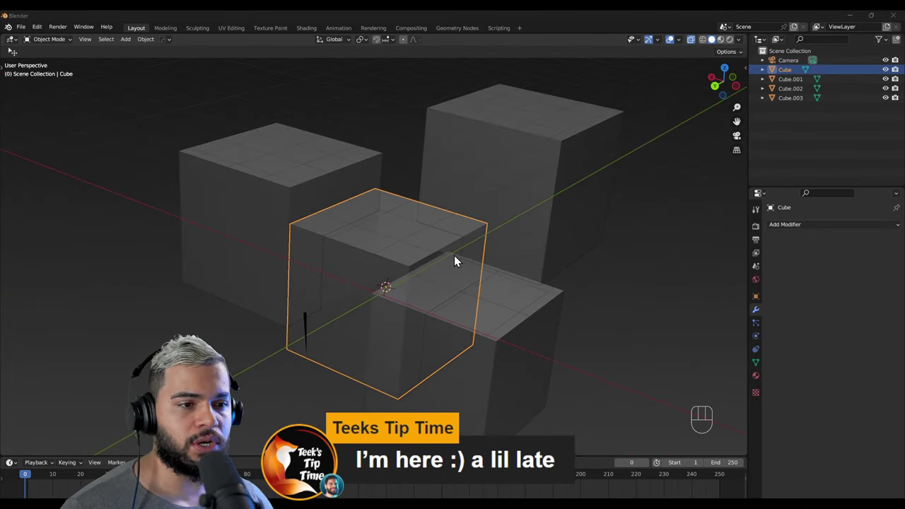
right_click(485, 251)
left_click_drag(417, 242, 387, 252)
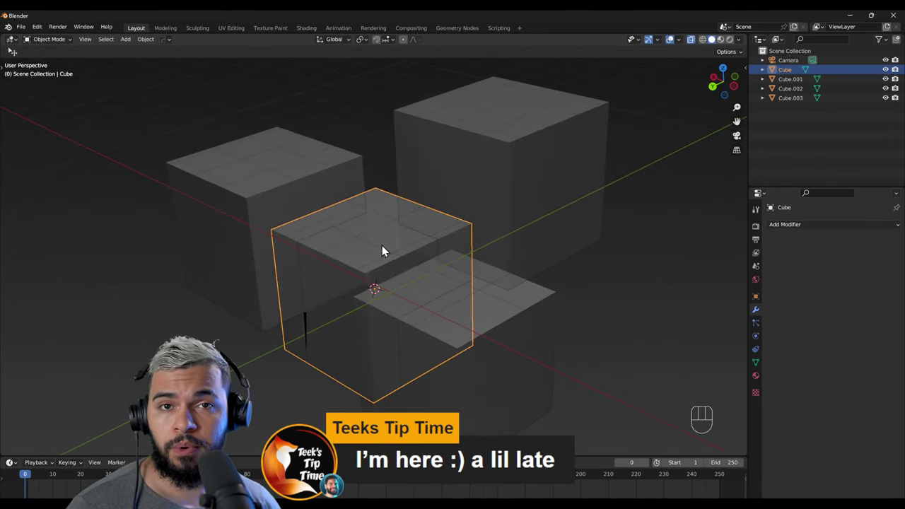
left_click_drag(353, 283, 371, 271)
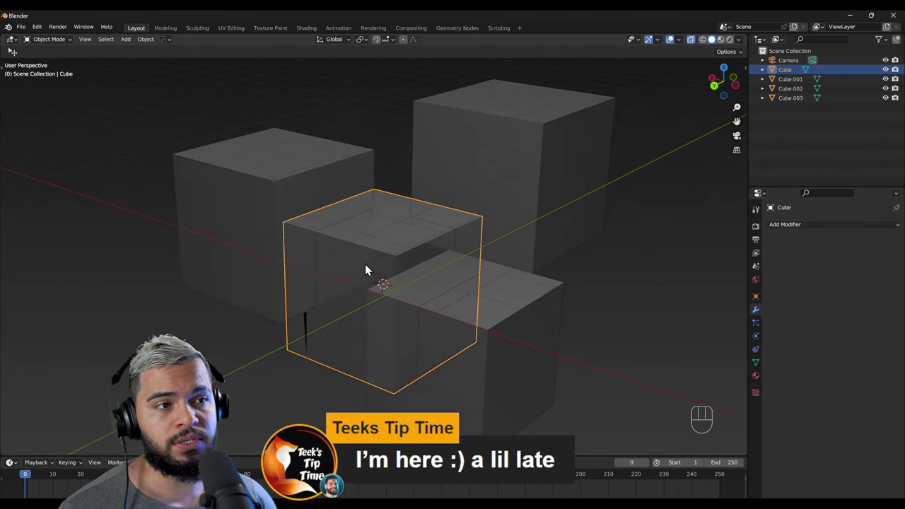
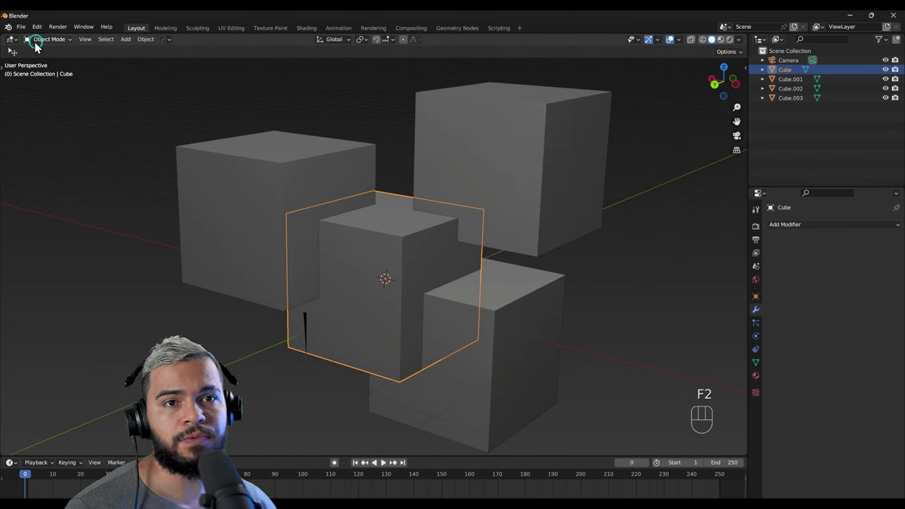
Step: Open the recent DESAFIO_RIO_DE_JANEIRO_001.blend project and start orbiting the island
left_click_drag(29, 37, 459, 294)
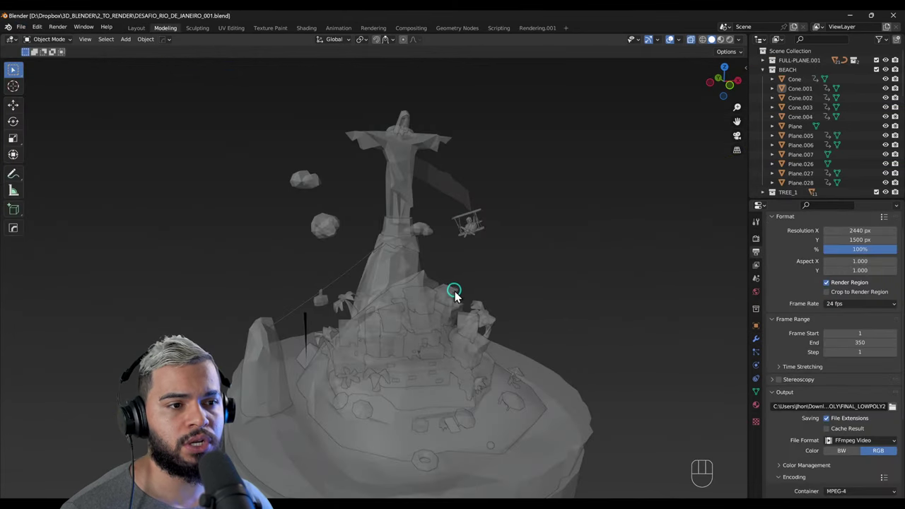
left_click(700, 46)
right_click(401, 317)
left_click_drag(424, 352, 474, 329)
left_click_drag(374, 335, 510, 297)
left_click_drag(396, 335, 263, 389)
middle_click(446, 385)
Step: Orbit around the low-poly island model to look at it from several sides
left_click_drag(463, 346, 530, 365)
left_click_drag(530, 365, 514, 366)
left_click_drag(431, 285, 371, 380)
left_click_drag(346, 399, 471, 381)
left_click_drag(283, 425, 305, 429)
left_click_drag(335, 414, 391, 399)
right_click(298, 349)
left_click_drag(308, 361, 331, 306)
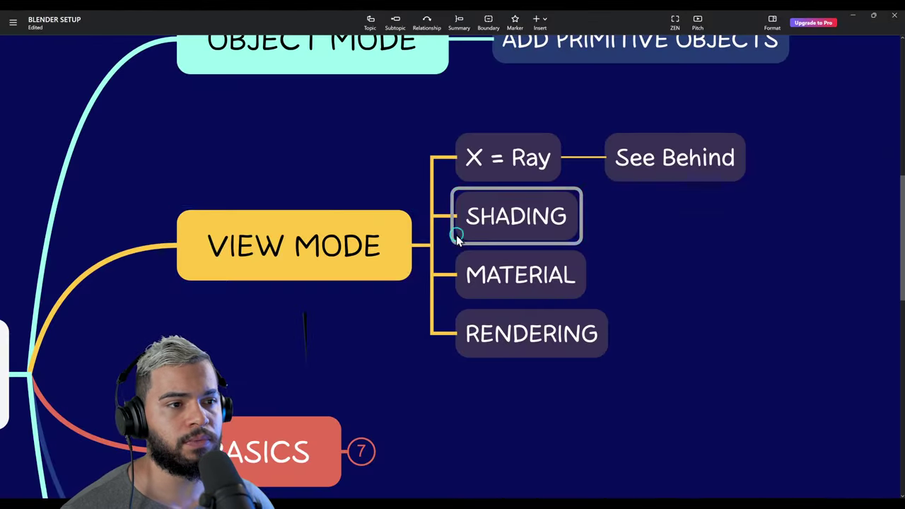
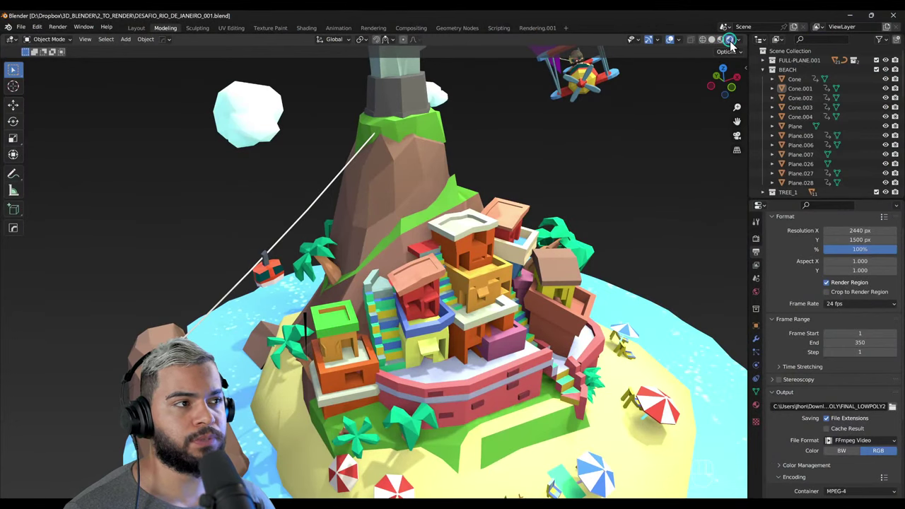
Step: Inspect the Rio island scene in the viewport before starting a fresh scene
right_click(417, 302)
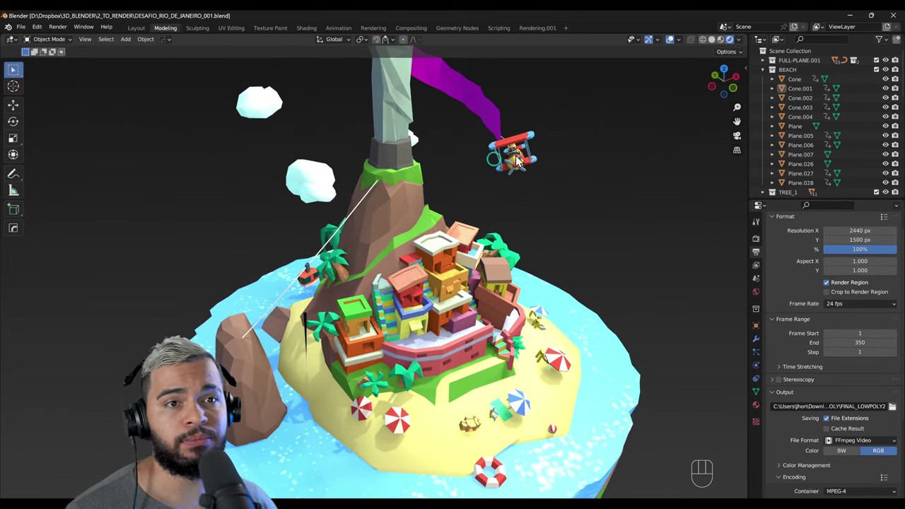
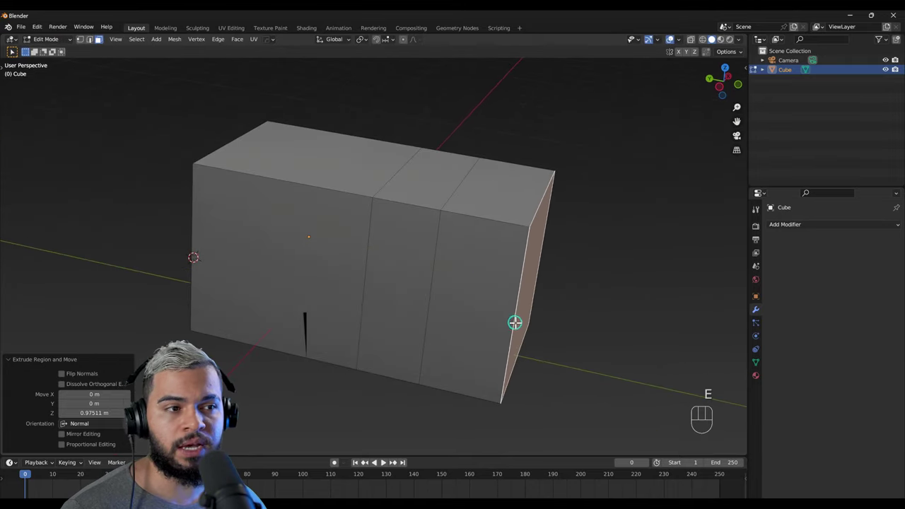
Step: Extrude the box's end face outward again to add another section
key("e")
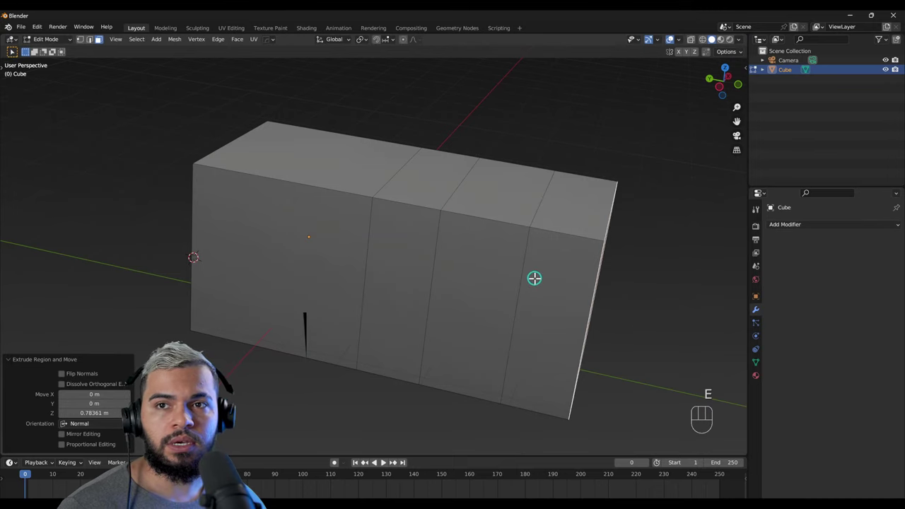
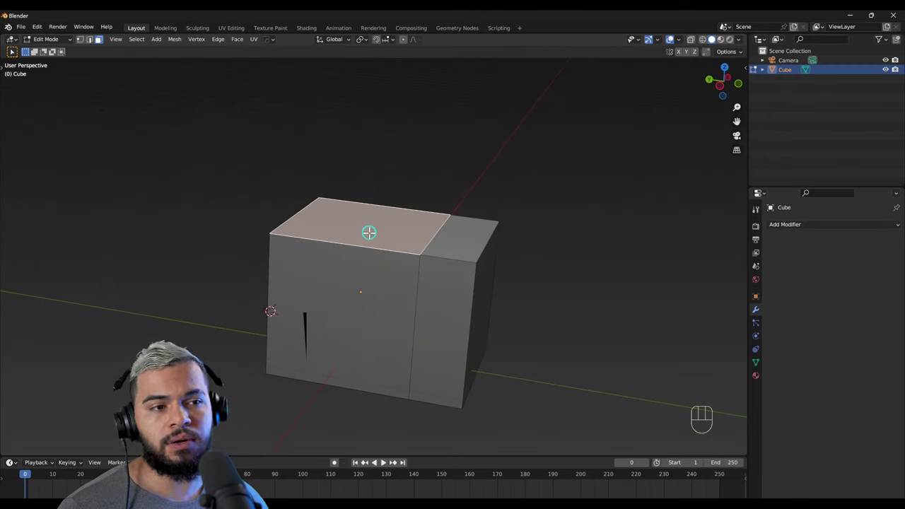
Step: Extrude the rear top face upward to raise the chair back block
key("e")
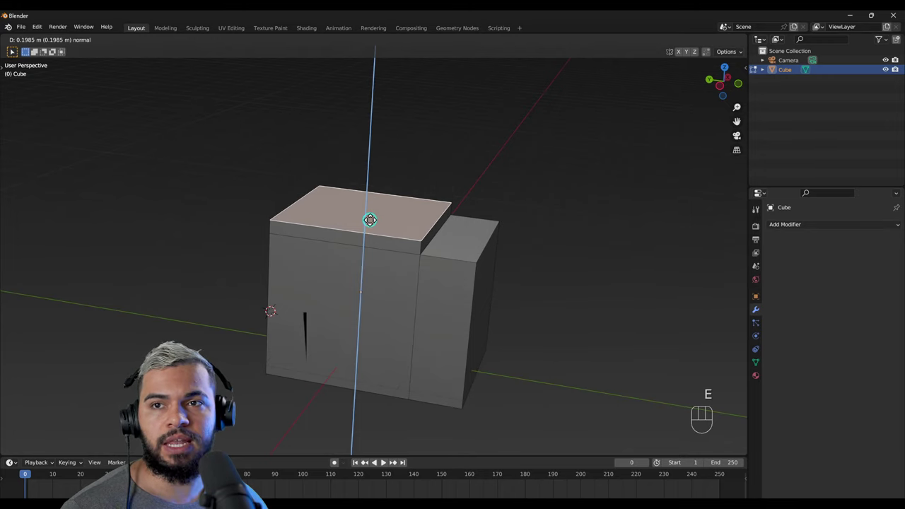
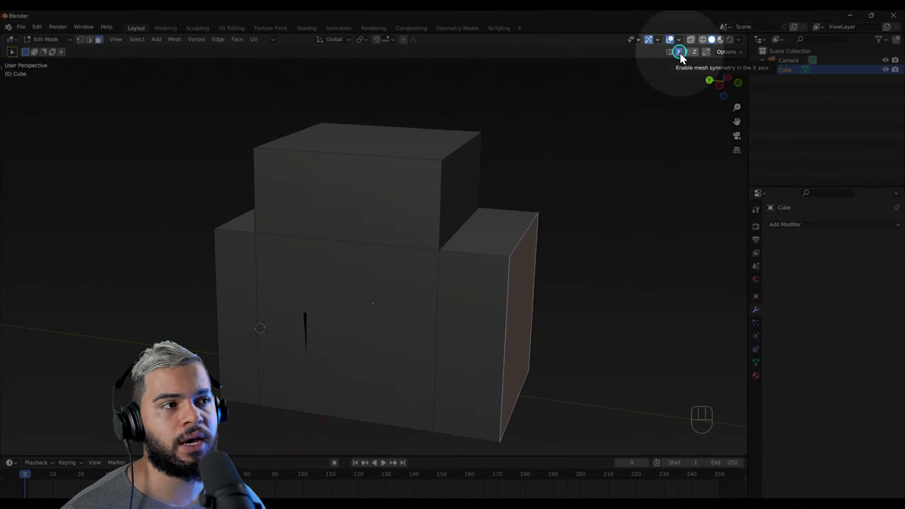
Step: Try extruding the selected side face, then undo the extrusion
key("e")
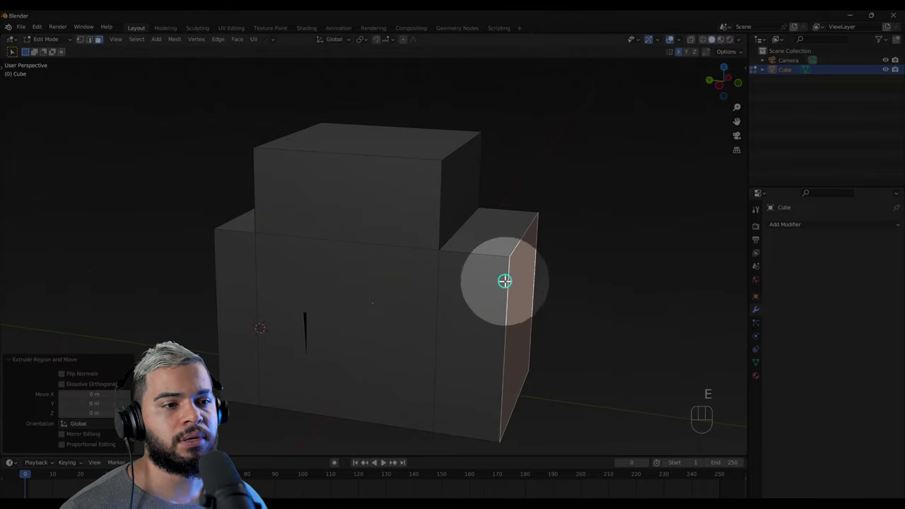
key("ctrl+z")
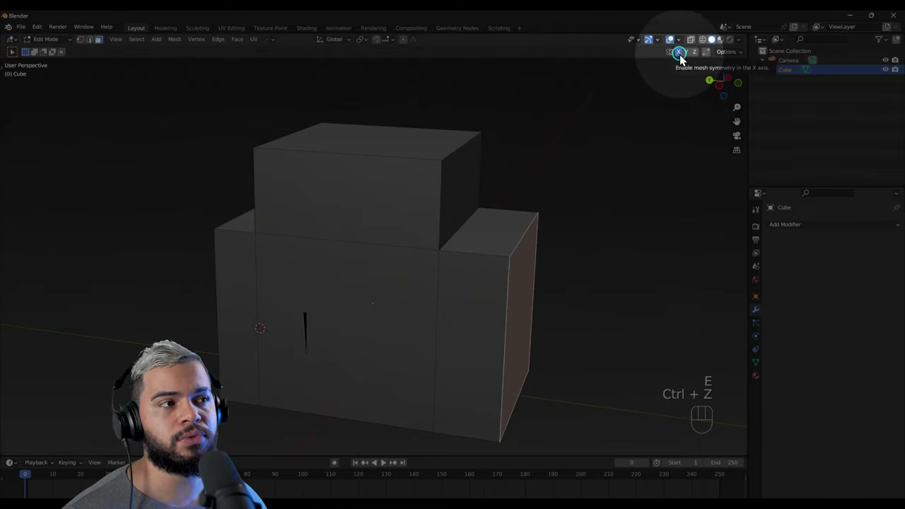
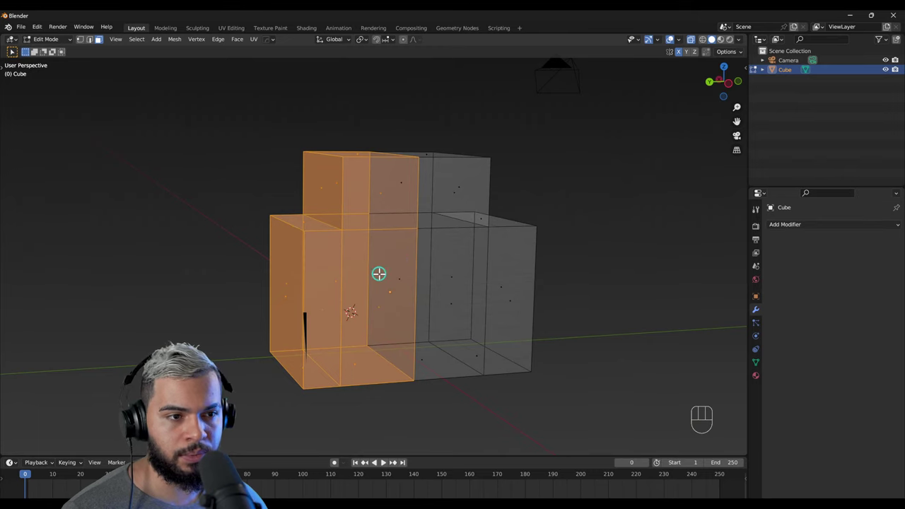
Step: Bring up the delete options for the box-selected left half of the mesh
key("x")
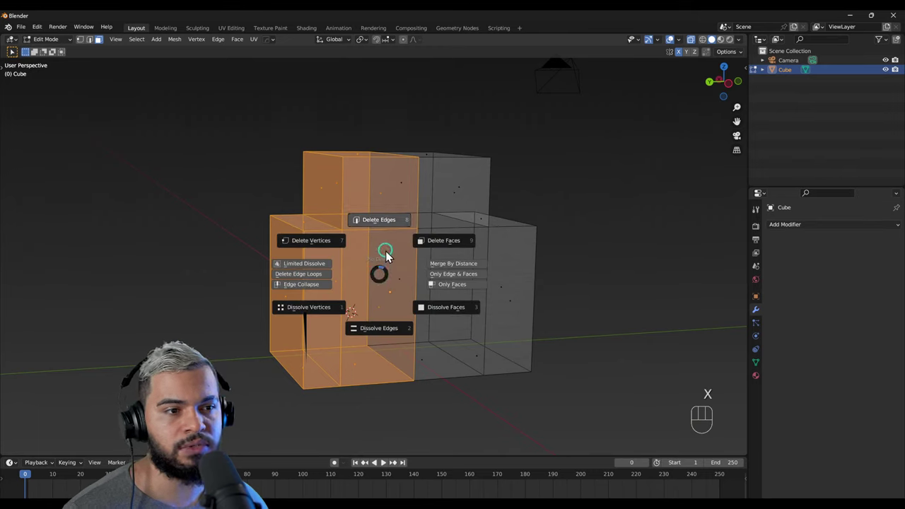
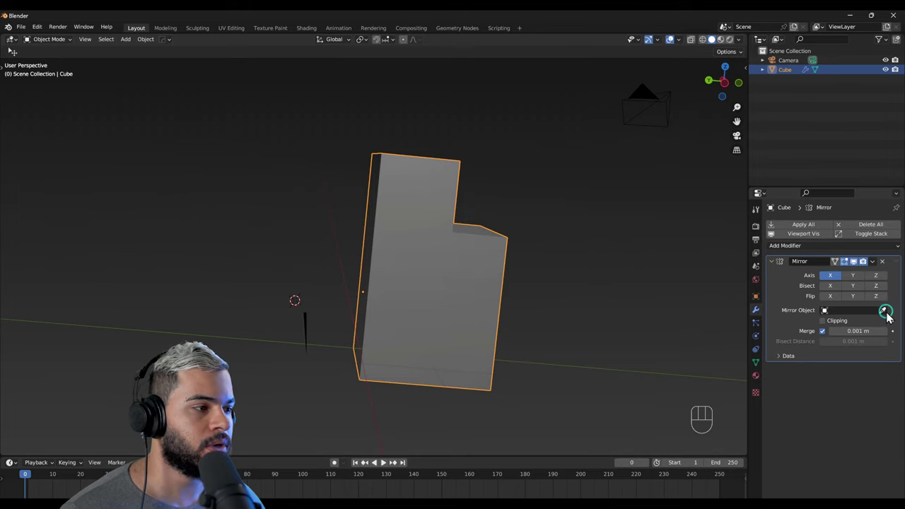
Step: Orbit around the mirrored chair block and deselect it by clicking empty space
left_click_drag(367, 359, 360, 373)
left_click_drag(439, 343, 446, 330)
right_click(437, 304)
right_click(338, 334)
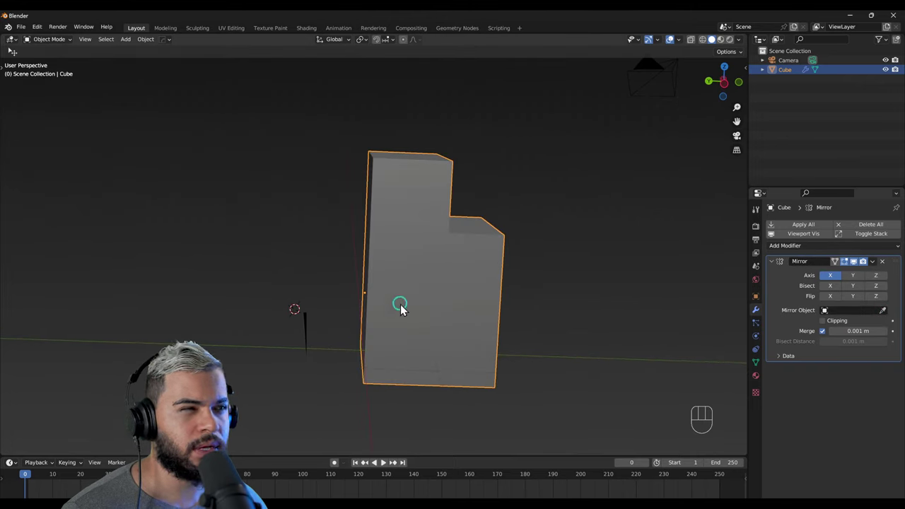
left_click(322, 281)
left_click(416, 271)
right_click(317, 279)
left_click(318, 275)
right_click(341, 278)
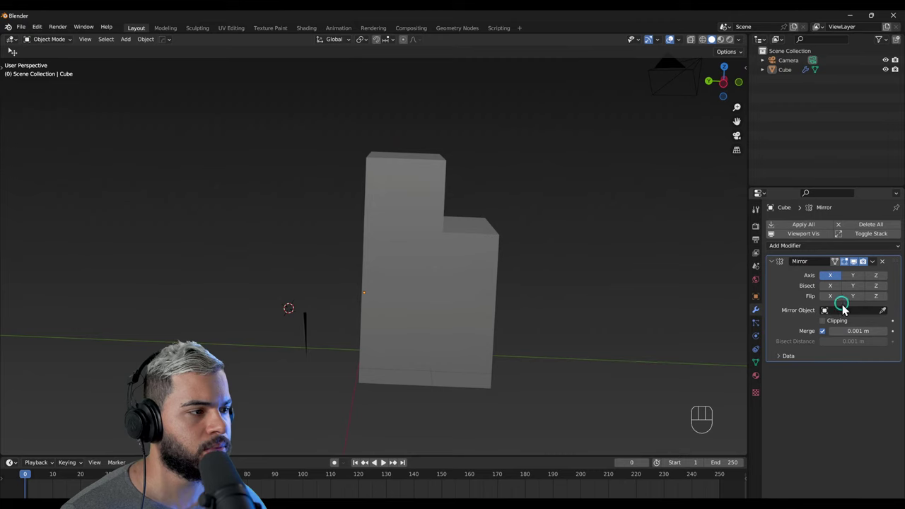
Step: Add a helper cube near the base and set it as the Mirror modifier's object
key("shift+a")
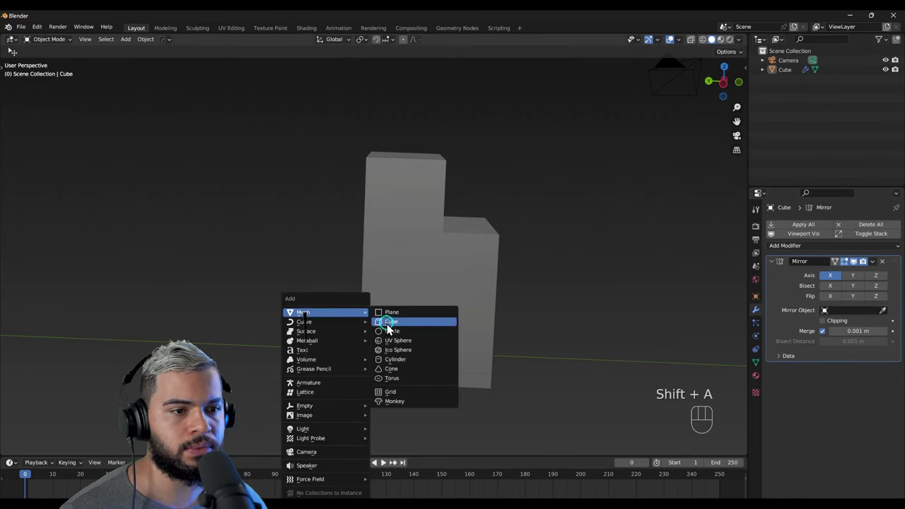
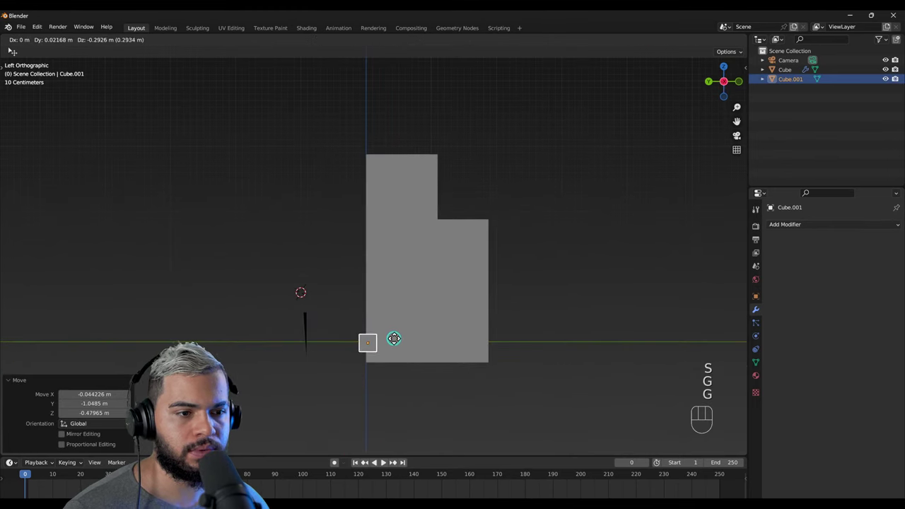
left_click(400, 332)
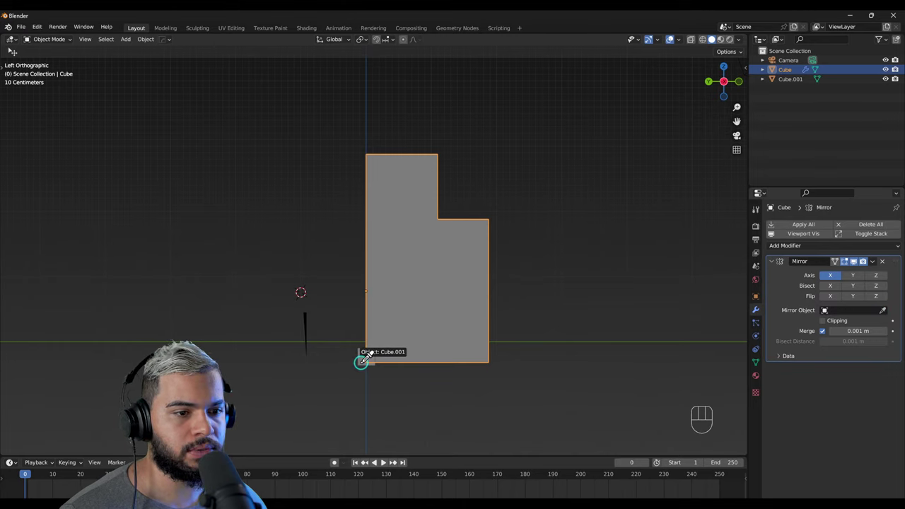
left_click(857, 283)
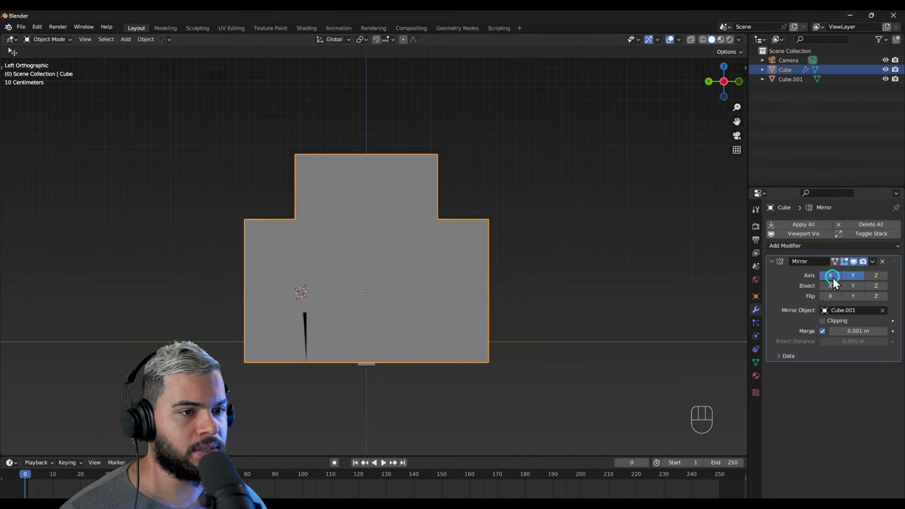
Step: Switch the Mirror axis and inspect the widened block from several angles
left_click(839, 285)
left_click_drag(492, 315, 463, 358)
left_click_drag(354, 351, 337, 372)
left_click_drag(371, 377, 396, 358)
right_click(454, 324)
right_click(418, 282)
left_click(864, 283)
left_click(858, 283)
Step: Enable mirroring along a second axis so the block becomes a wide symmetrical shape
left_click_drag(436, 285, 315, 321)
right_click(314, 322)
left_click_drag(332, 316, 388, 308)
key("x")
left_click_drag(548, 286, 563, 260)
left_click(842, 283)
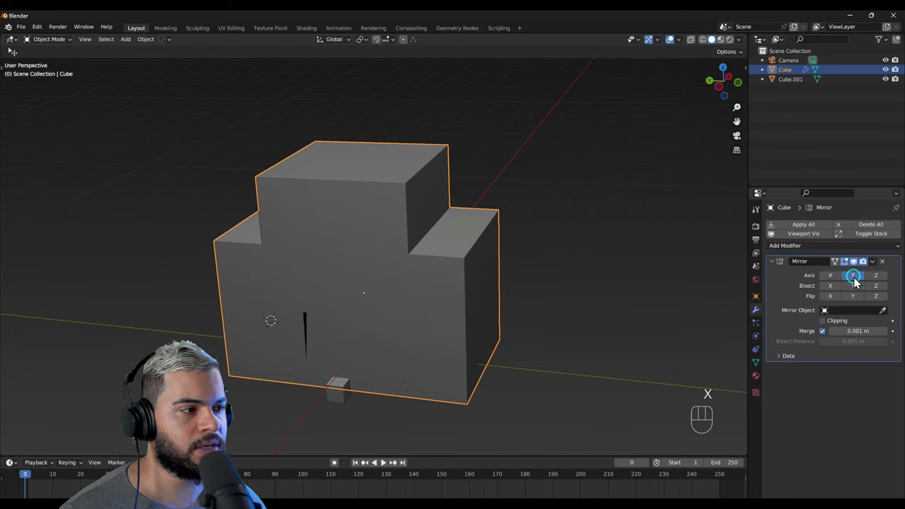
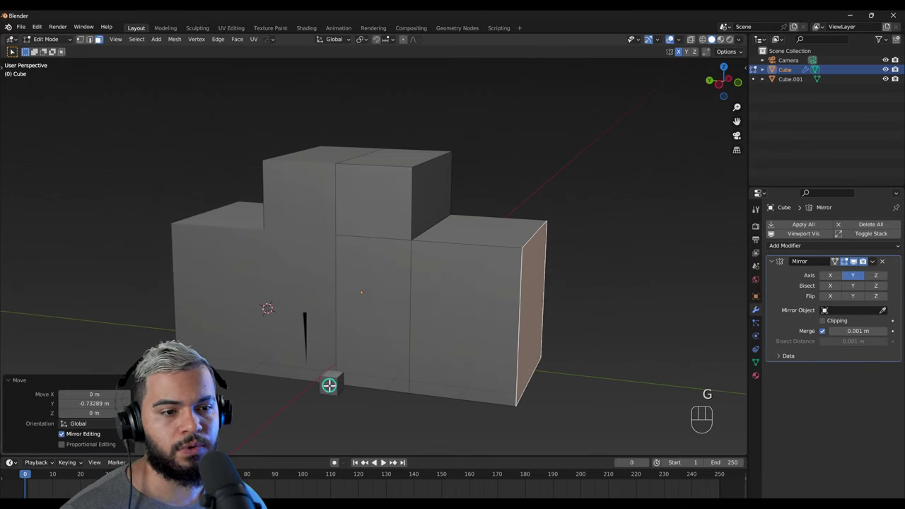
Step: Push the Y-mirrored block's end face outward and delete the helper Cube.001
key("F2")
left_click(337, 391)
key("x")
left_click(442, 322)
left_click_drag(453, 333, 422, 361)
left_click_drag(409, 352, 438, 328)
right_click(400, 347)
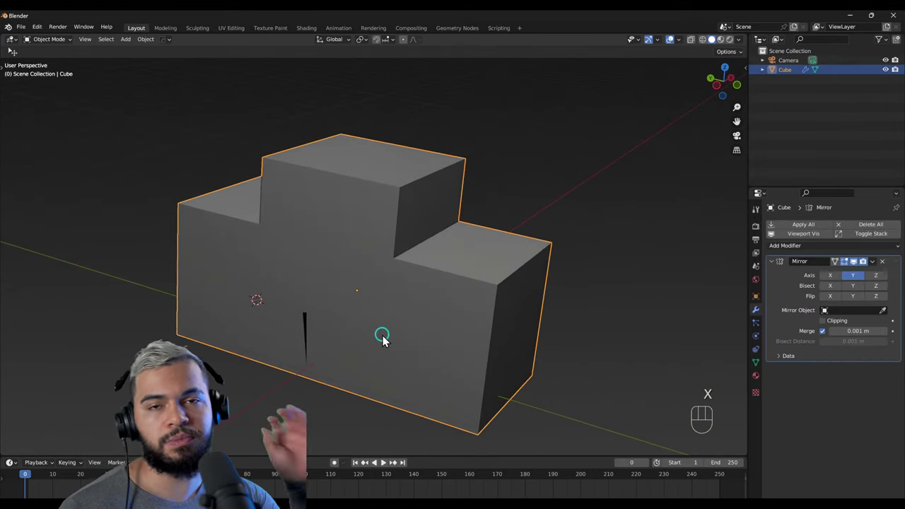
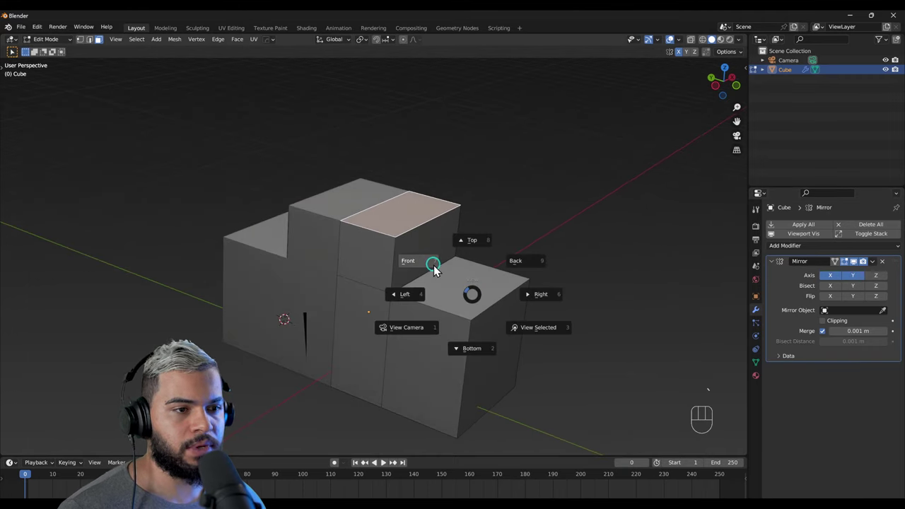
Step: Go to front view and return the stepped block to Object Mode
key("`")
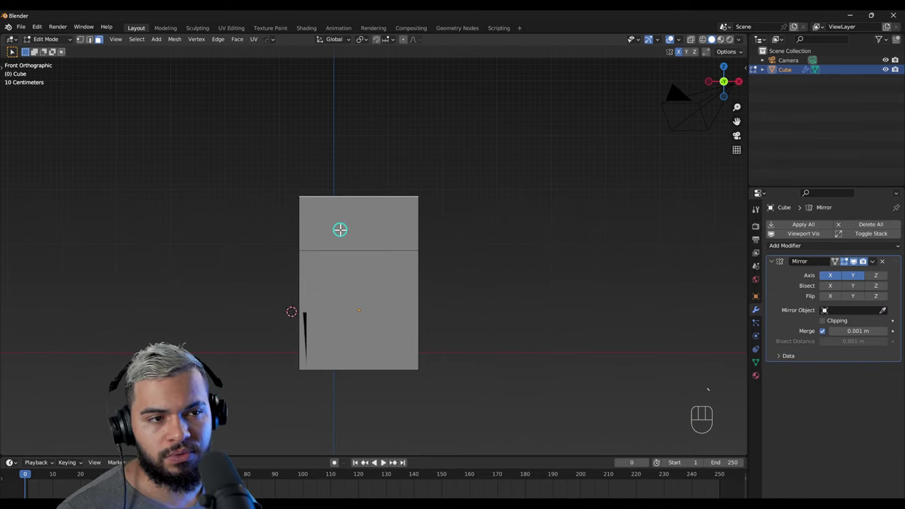
key("F2")
left_click_drag(456, 281, 401, 311)
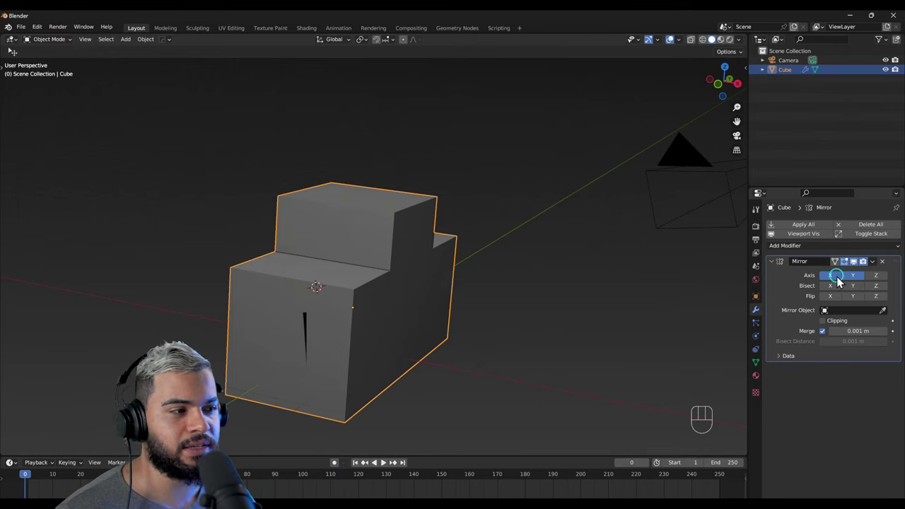
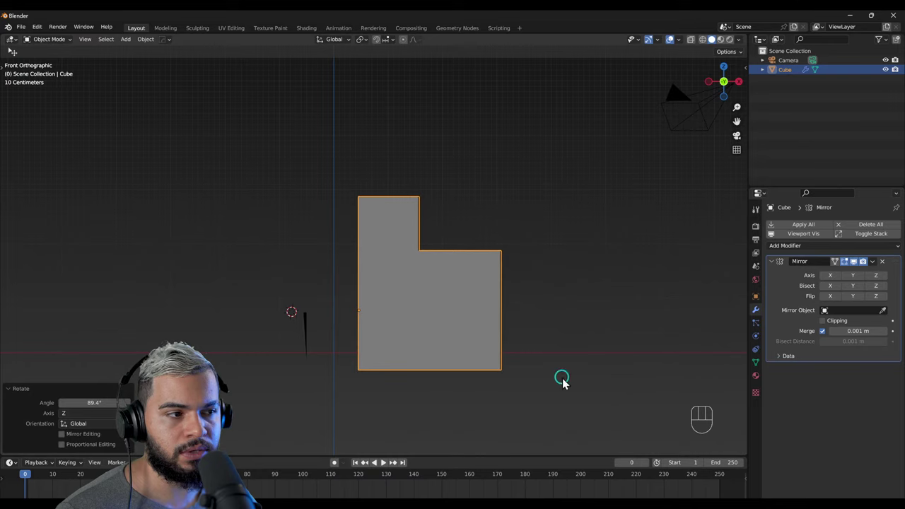
Step: Re-enable X and Y mirroring on the ~89°-rotated block and check the symmetrical result
left_click(836, 278)
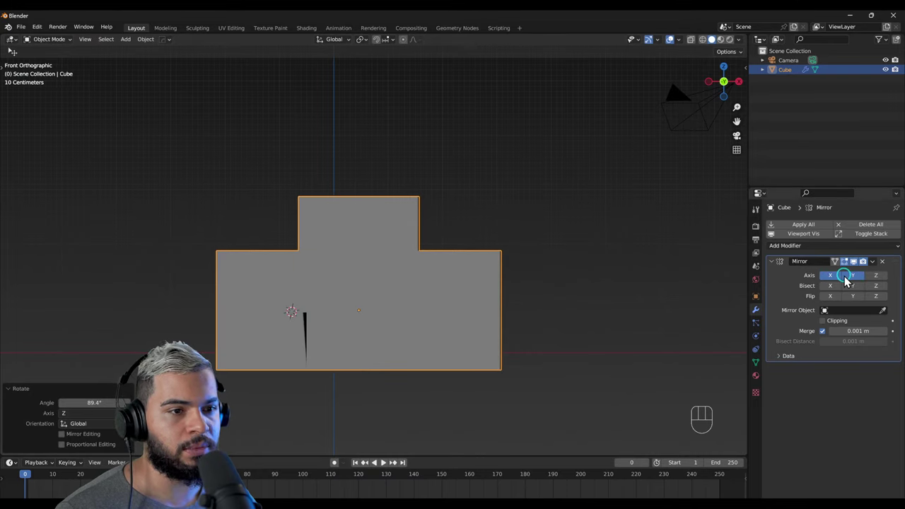
left_click_drag(447, 309, 436, 320)
left_click_drag(410, 325, 451, 315)
right_click(355, 317)
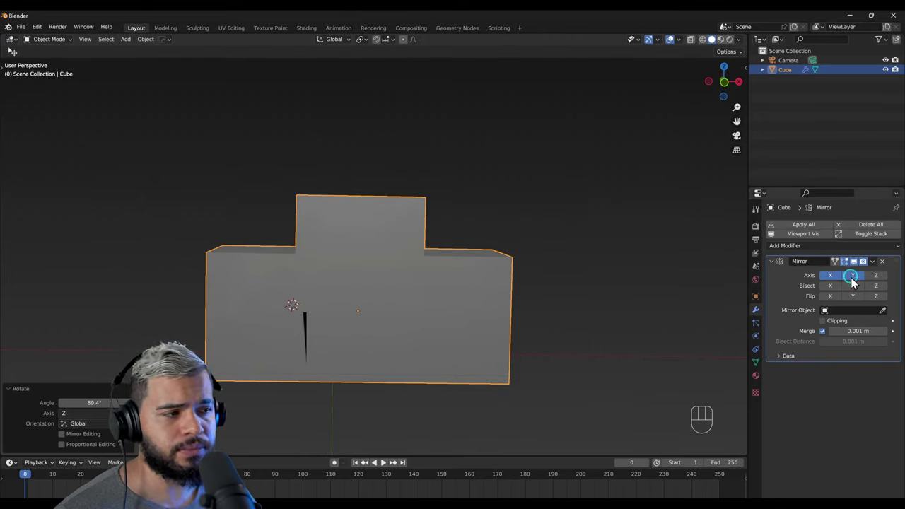
right_click(426, 307)
right_click(376, 303)
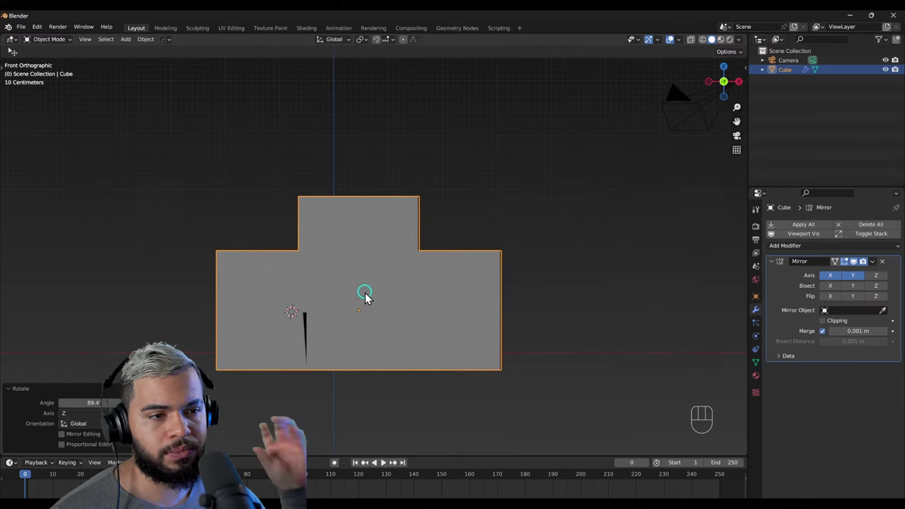
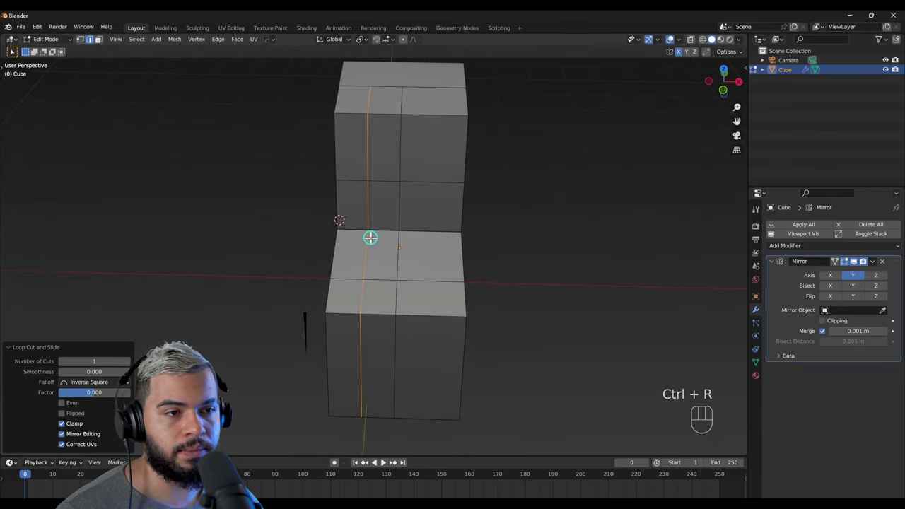
Step: Add another vertical loop cut splitting the block's faces into columns
key("ctrl+r")
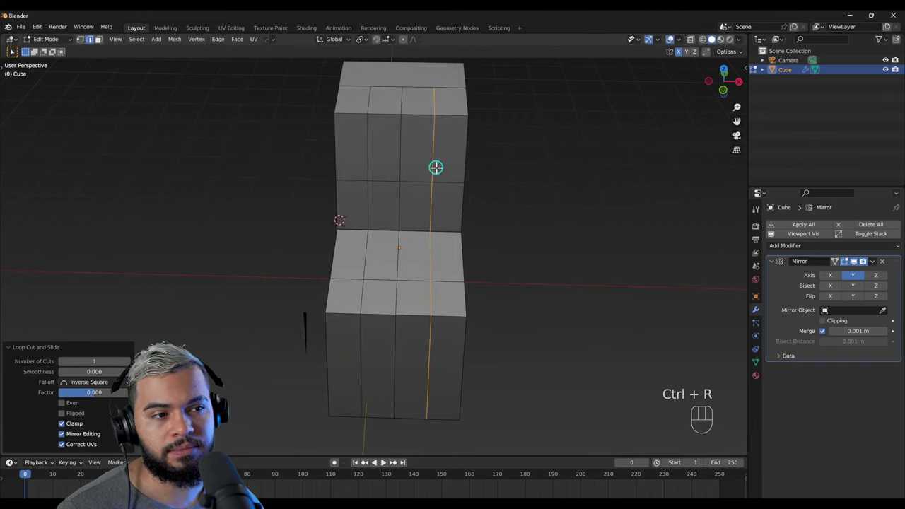
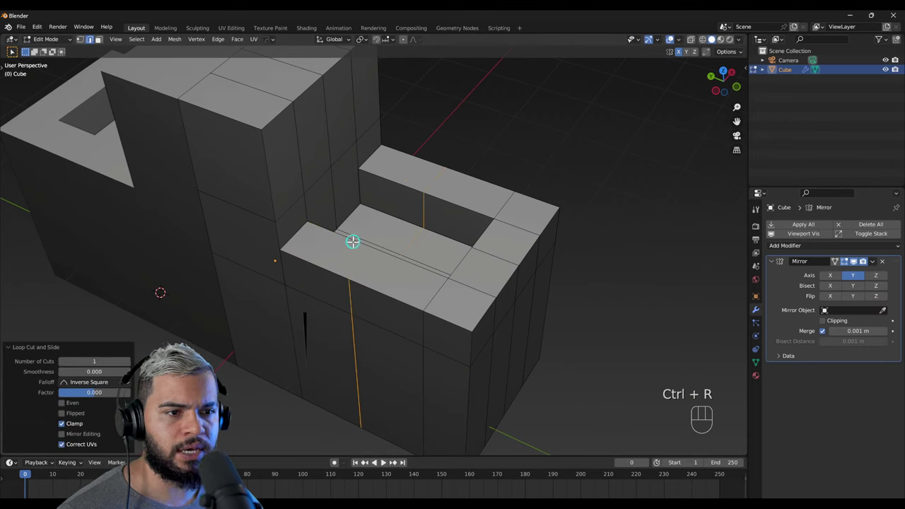
Step: Undo the last change and start a new loop cut across the seat
key("ctrl+z")
key("ctrl+r")
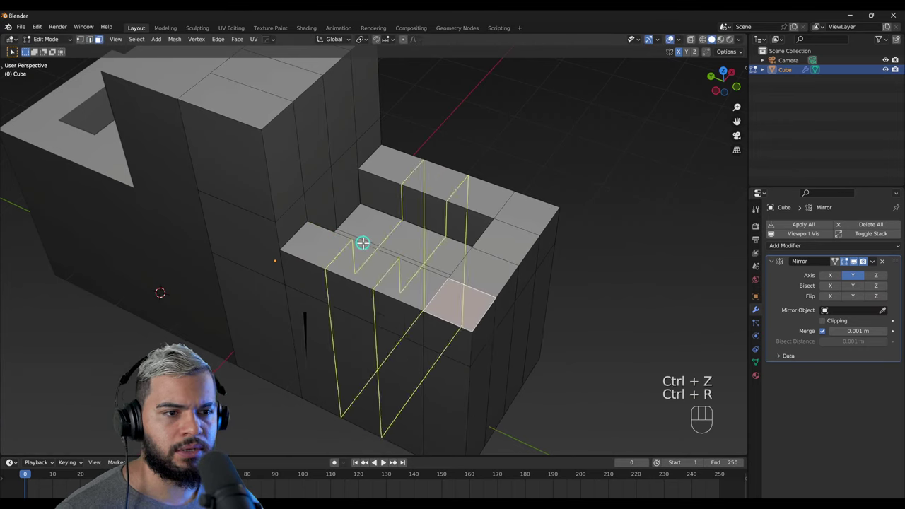
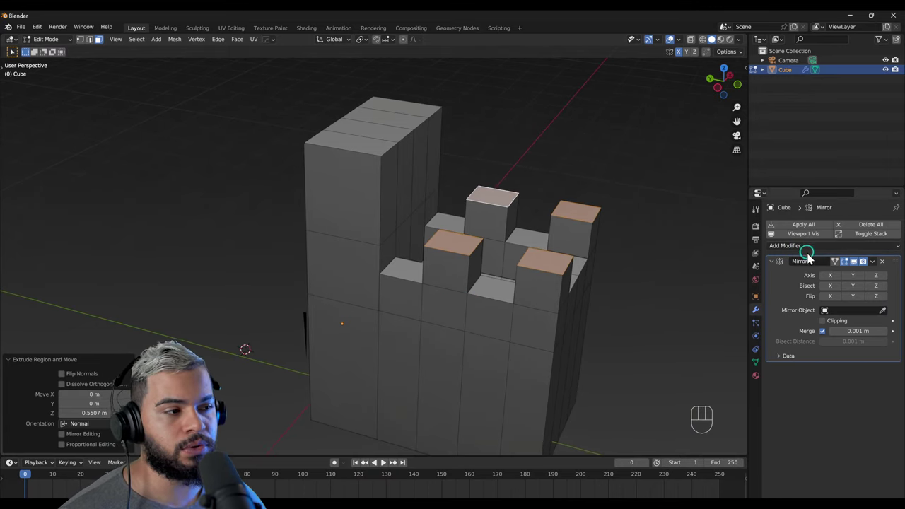
left_click(859, 285)
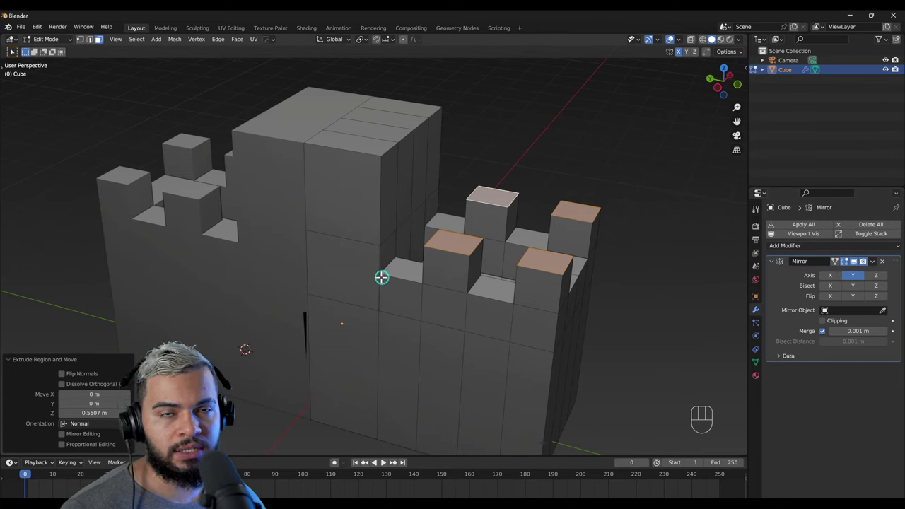
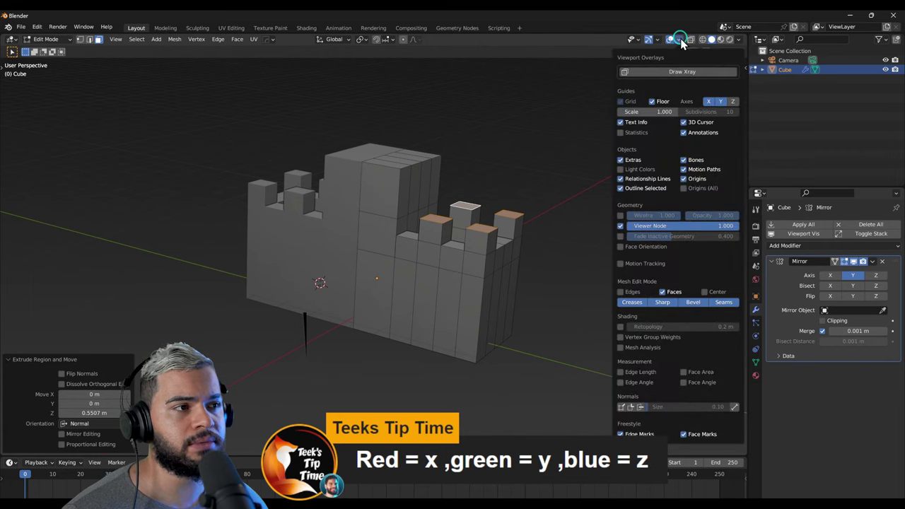
Step: Close the Viewport Overlays popover without changing the castle block
left_click(543, 158)
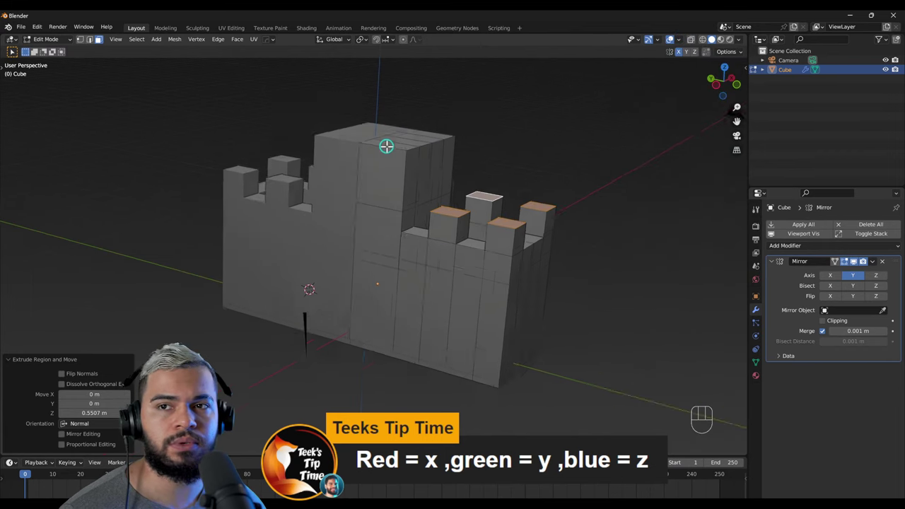
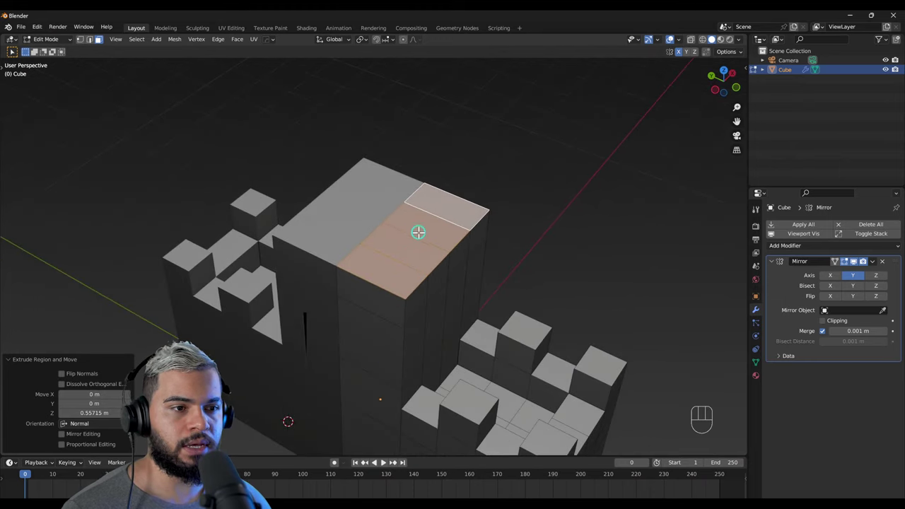
Step: Cut a new edge loop down through the tall back section
key("ctrl+r")
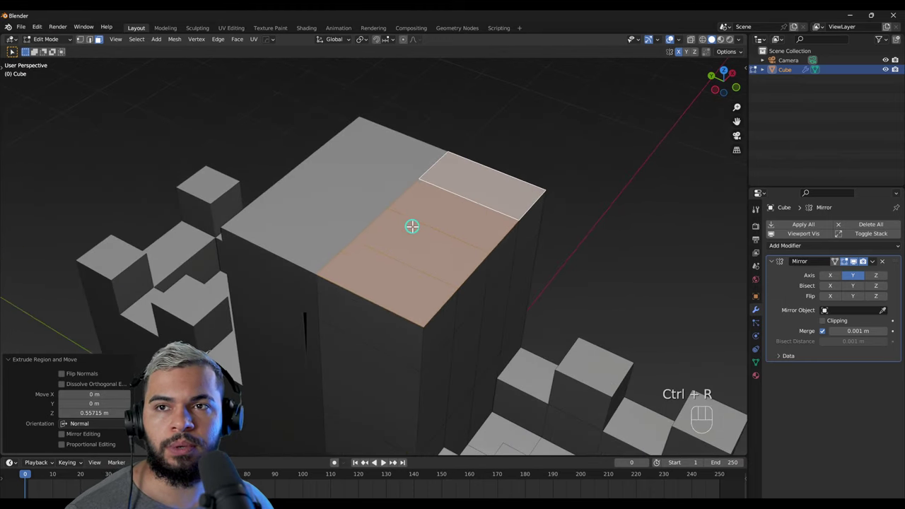
key("ctrl+r")
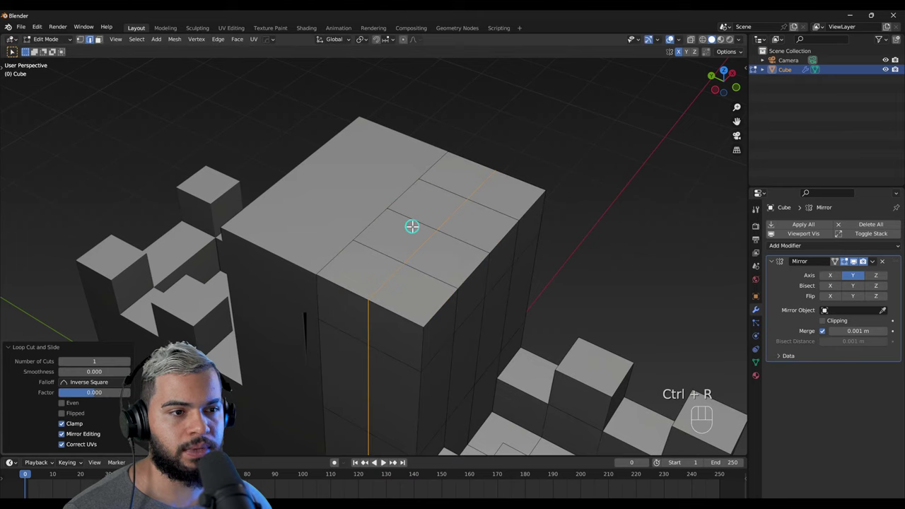
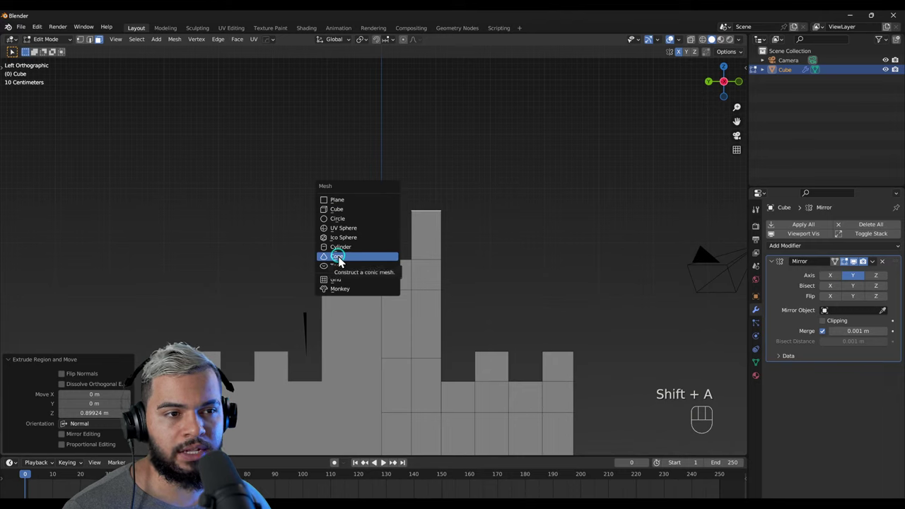
Step: Add a nine-vertex cone in front of the castle wall and frame the whole castle in view
key("F2")
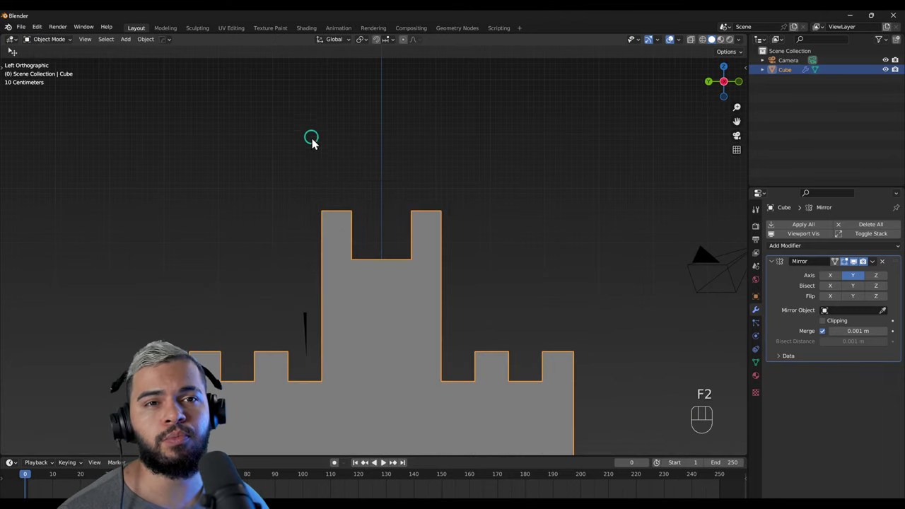
key("shift+a")
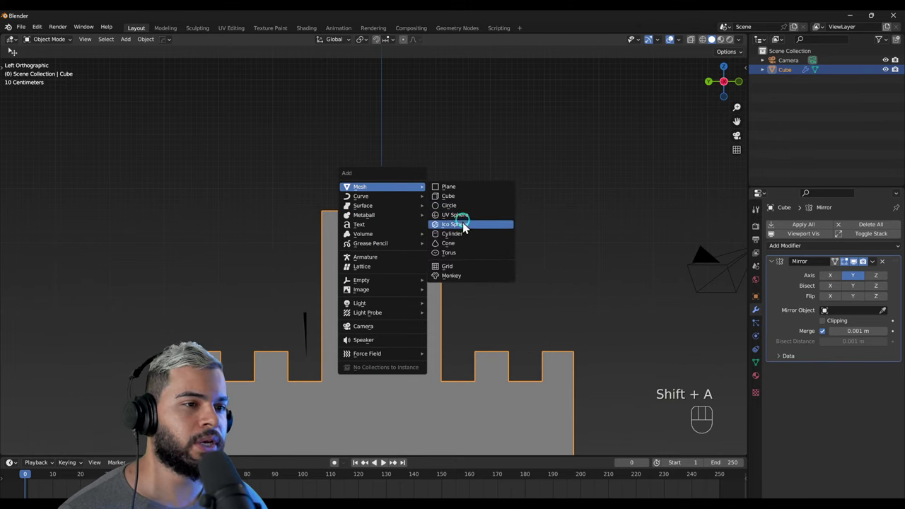
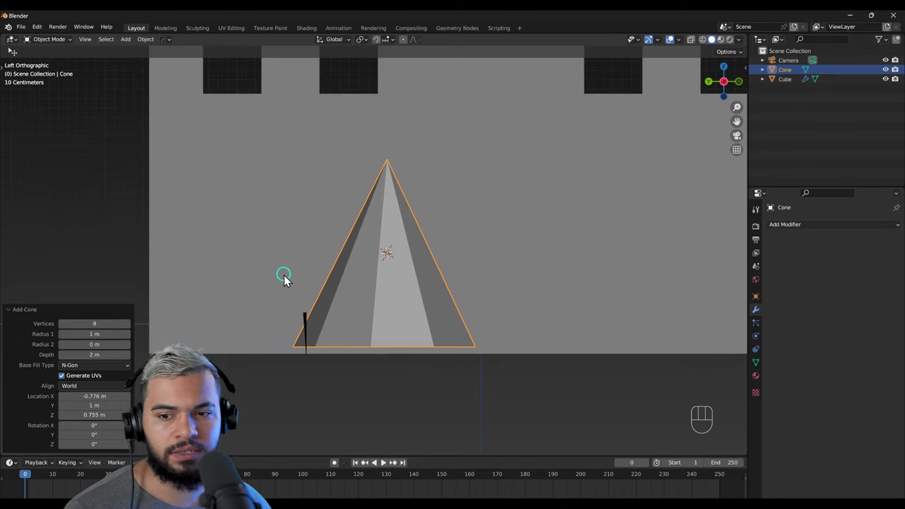
left_click_drag(367, 248, 365, 332)
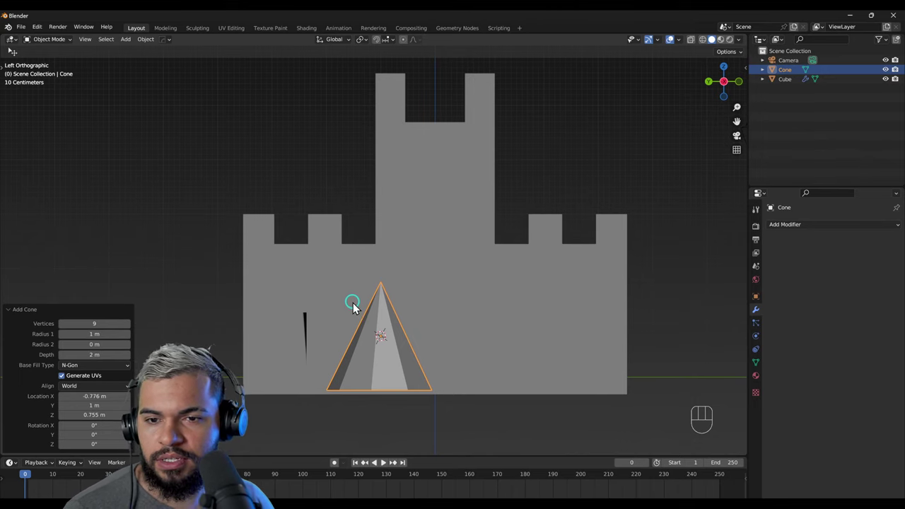
left_click_drag(363, 326, 349, 376)
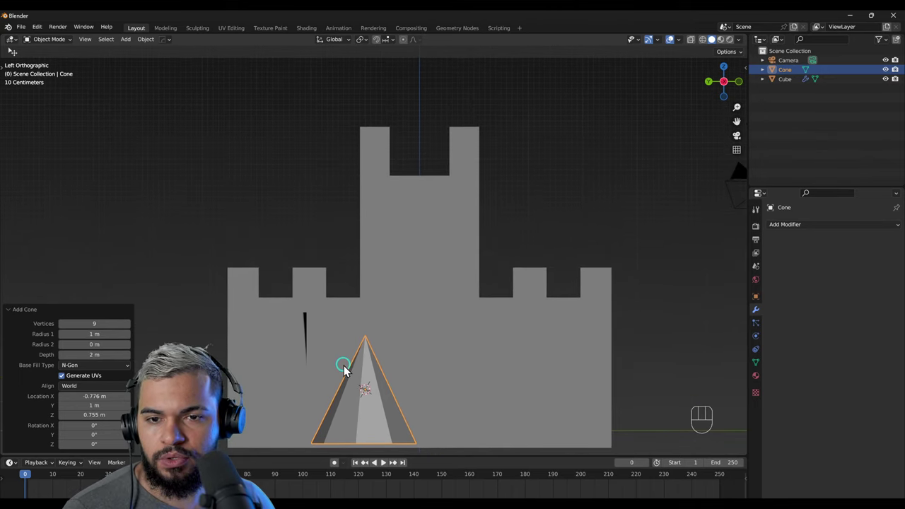
left_click_drag(348, 367, 353, 347)
middle_click(372, 372)
key("F2")
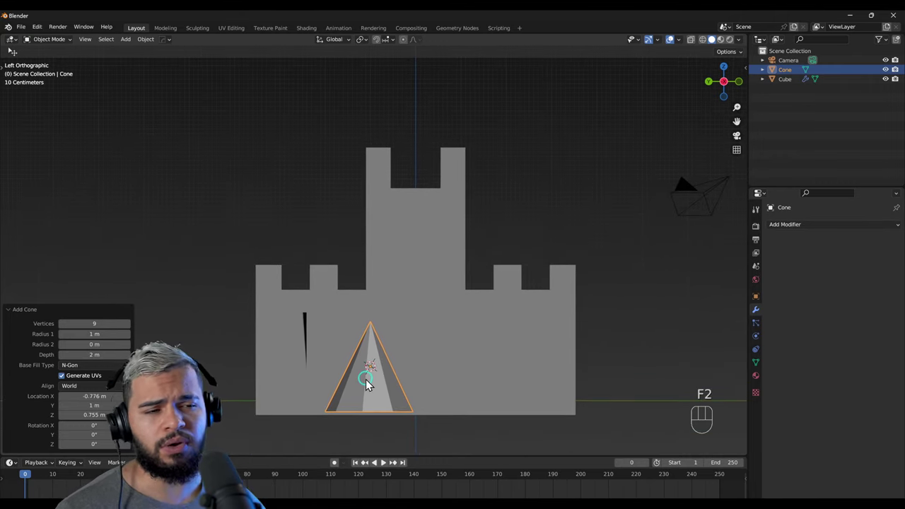
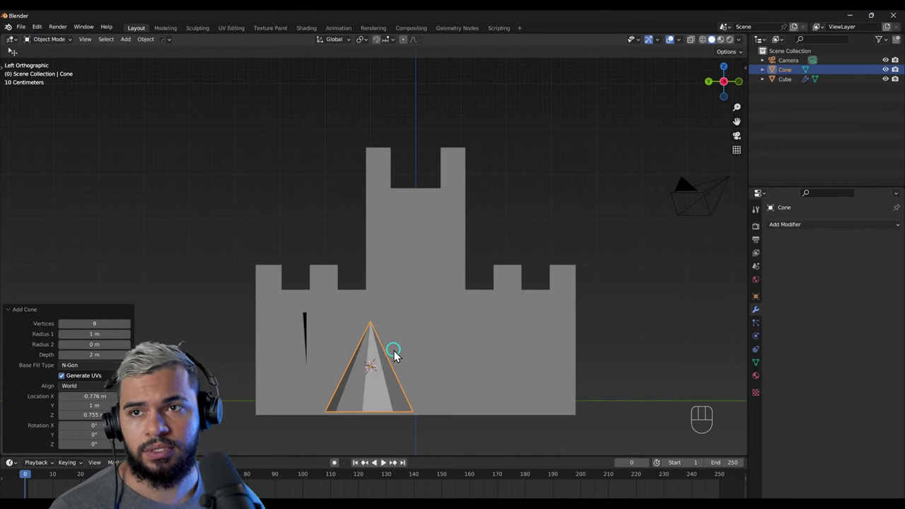
Step: Move the cone above the tall tower in side view and roughly size it as a roof
key("g")
left_click_drag(472, 216, 499, 235)
key("s")
left_click_drag(520, 222, 483, 283)
left_click_drag(360, 229, 538, 246)
left_click_drag(550, 255, 576, 237)
key("g")
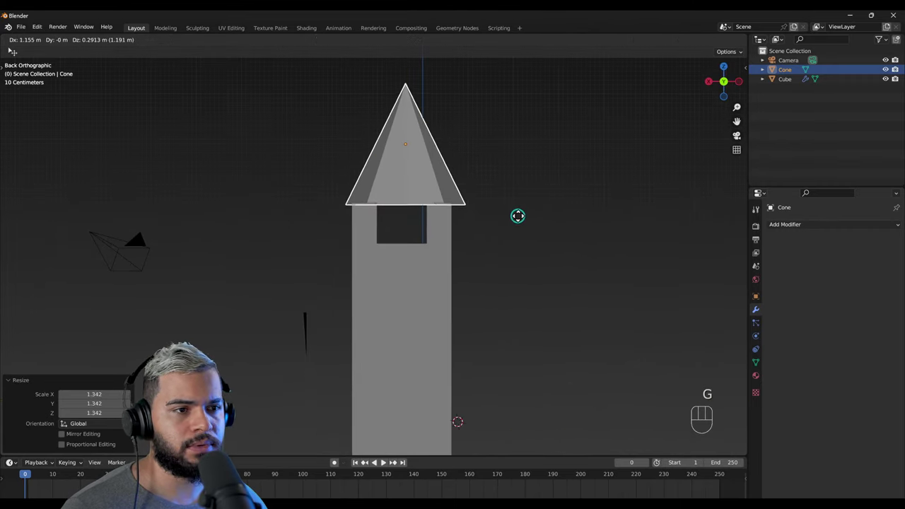
right_click(484, 240)
key("s")
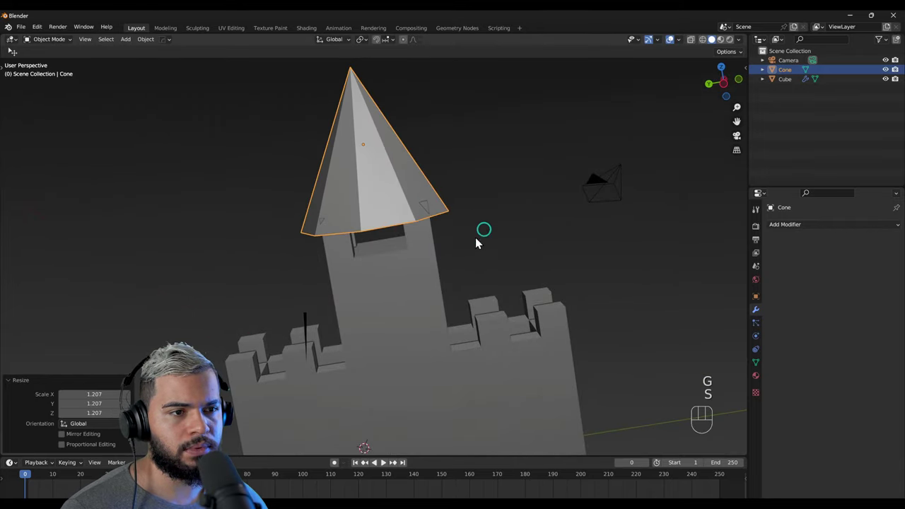
right_click(326, 259)
Step: Raise the cone onto the tower top, shrink it to fit and settle it snugly as a pointed roof
key("g")
left_click_drag(436, 253, 440, 264)
key("g")
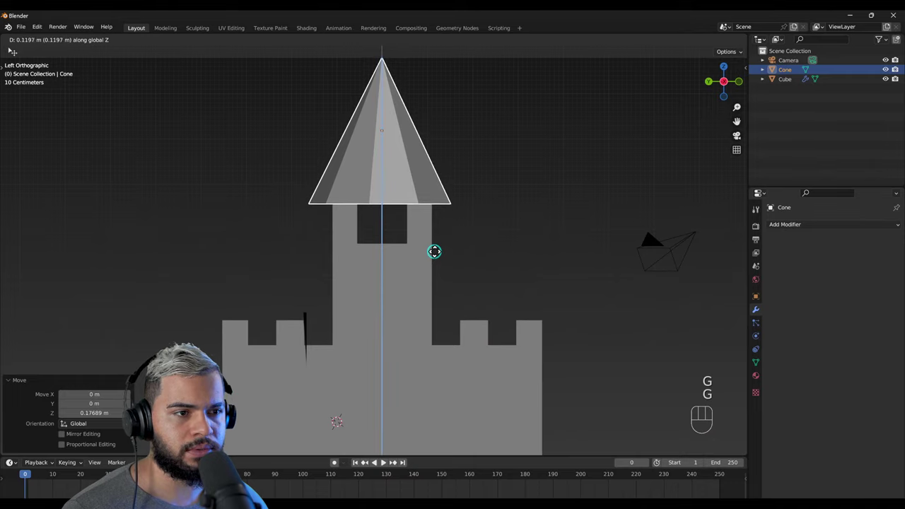
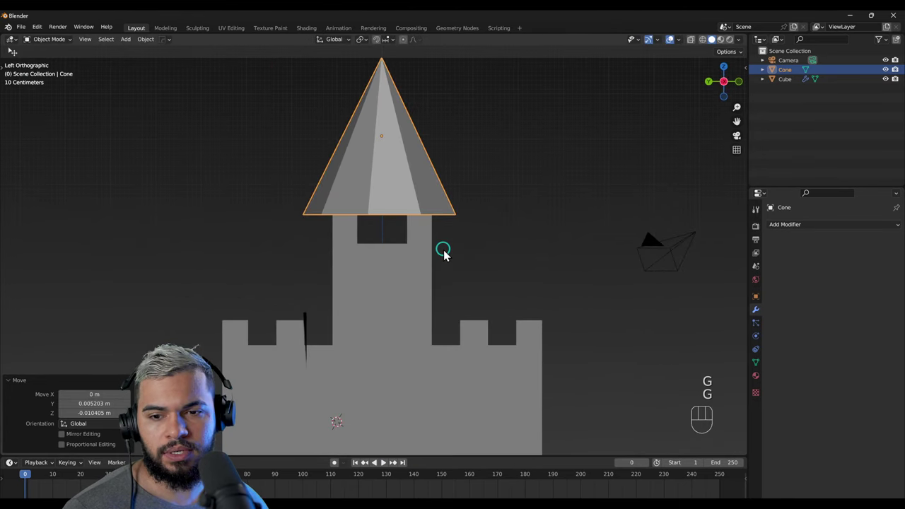
middle_click(407, 261)
key("s")
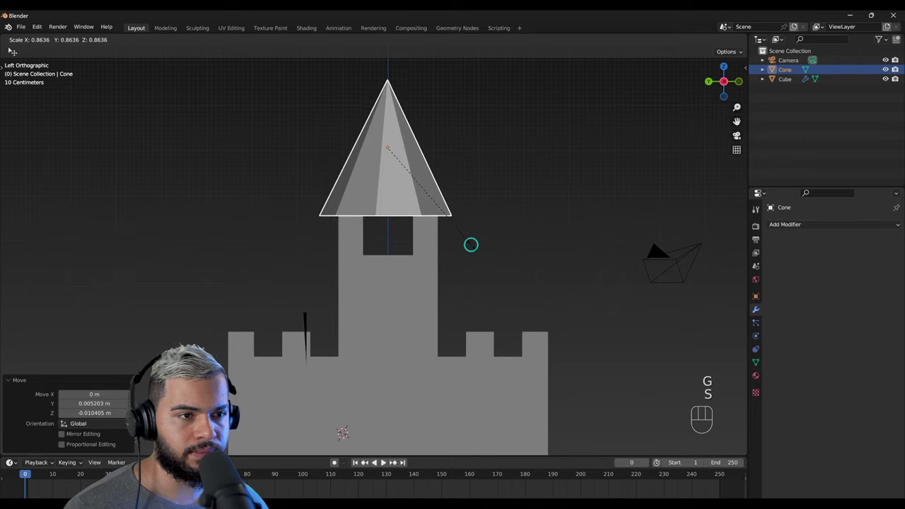
left_click_drag(428, 257, 289, 264)
left_click_drag(401, 247, 368, 241)
key("g")
left_click_drag(369, 262, 476, 290)
left_click_drag(514, 278, 571, 262)
left_click_drag(408, 271, 422, 261)
left_click_drag(407, 268, 425, 255)
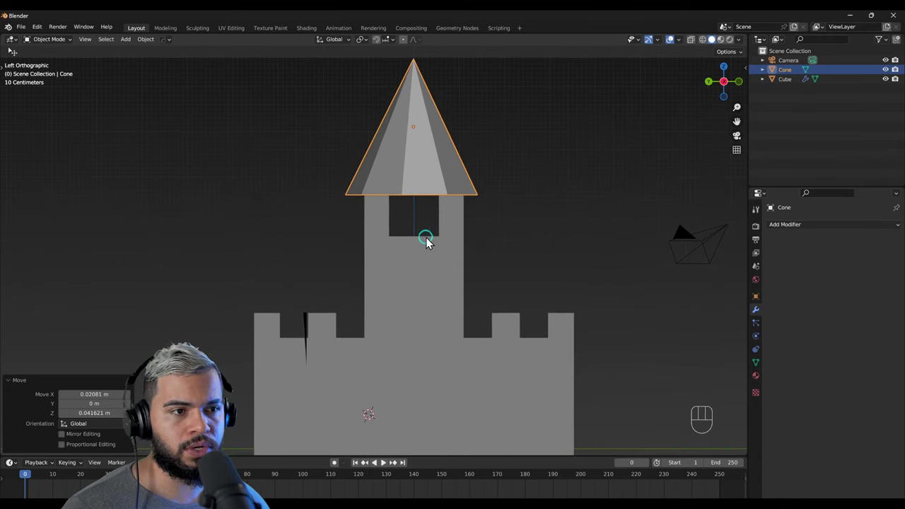
Step: Duplicate the cone roof and shrink the copy, lowering it toward the left wall
key("shift+d")
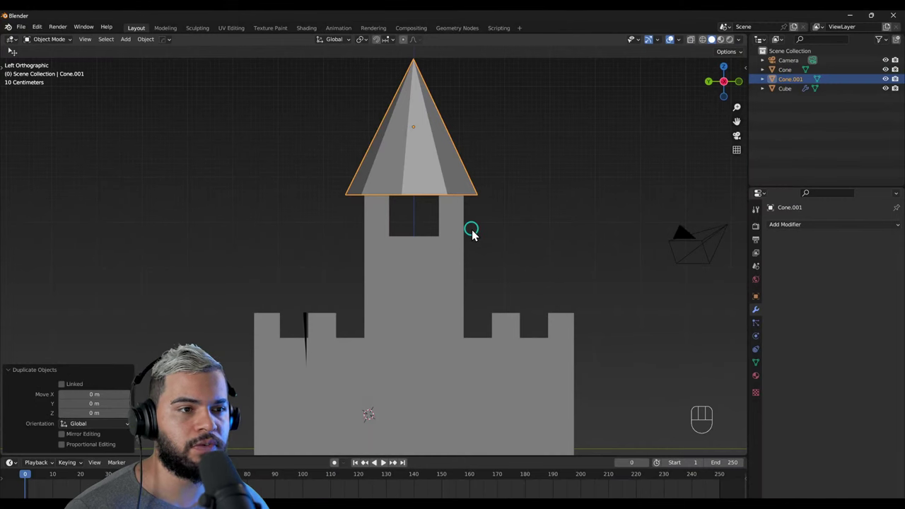
key("g")
key("s")
key("g")
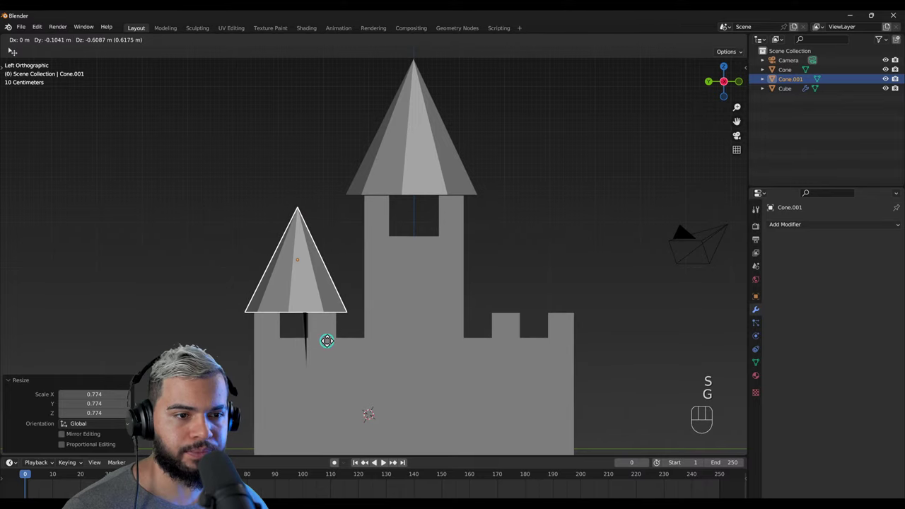
left_click_drag(332, 351, 473, 367)
left_click_drag(494, 356, 510, 350)
left_click_drag(272, 366, 199, 345)
left_click_drag(223, 327, 212, 290)
Step: Shrink the copy further and nudge it onto the left corner battlements
right_click(321, 270)
left_click_drag(309, 296, 300, 245)
key("g")
left_click_drag(362, 297, 448, 309)
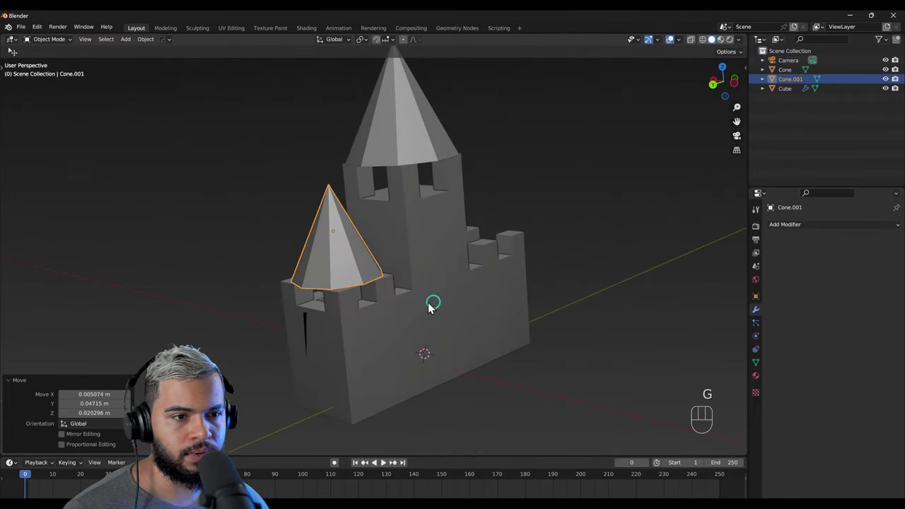
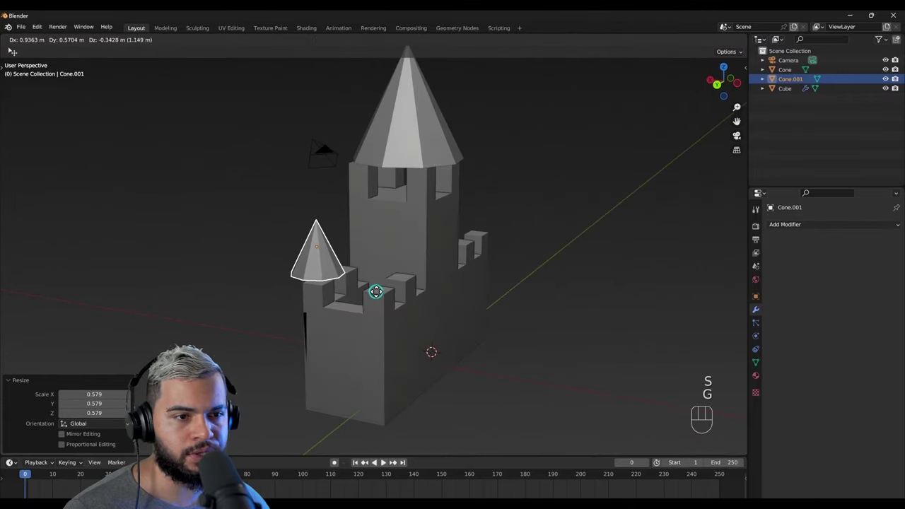
left_click_drag(353, 309, 279, 302)
left_click_drag(331, 299, 302, 294)
key("x")
left_click_drag(353, 279, 337, 260)
left_click_drag(387, 236, 408, 218)
left_click_drag(463, 197, 533, 186)
Step: Inspect the copy from around the castle and delete it, keeping only the tall-tower cone
right_click(363, 157)
left_click_drag(358, 192, 379, 253)
left_click_drag(546, 138, 575, 156)
left_click_drag(388, 306, 440, 321)
left_click_drag(547, 262, 569, 201)
right_click(455, 204)
key("s")
Step: Select the castle wall mesh to resume editing it
left_click_drag(439, 215, 295, 240)
left_click_drag(309, 257, 334, 231)
left_click_drag(513, 297, 479, 340)
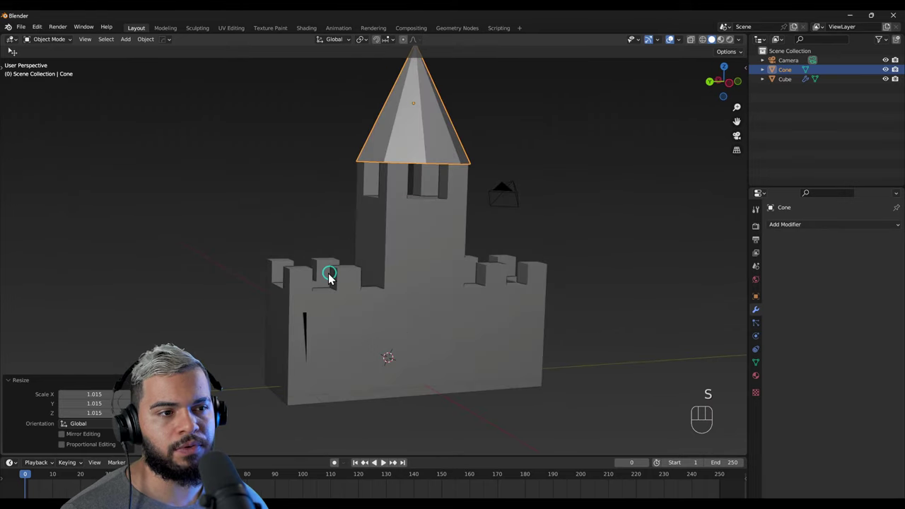
left_click_drag(411, 254, 393, 271)
left_click(391, 320)
left_click_drag(407, 341, 389, 287)
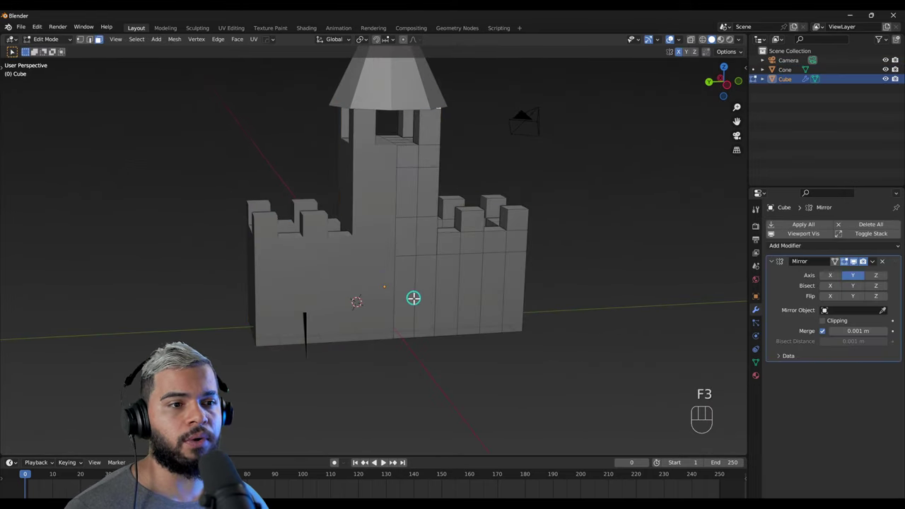
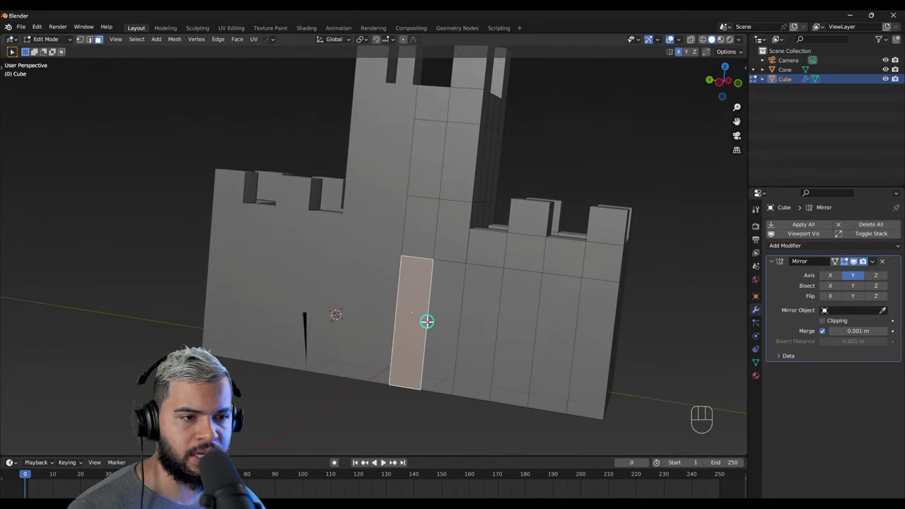
Step: Inset the tall narrow front-wall face about 0.06 m to start the doorway recess
key("i")
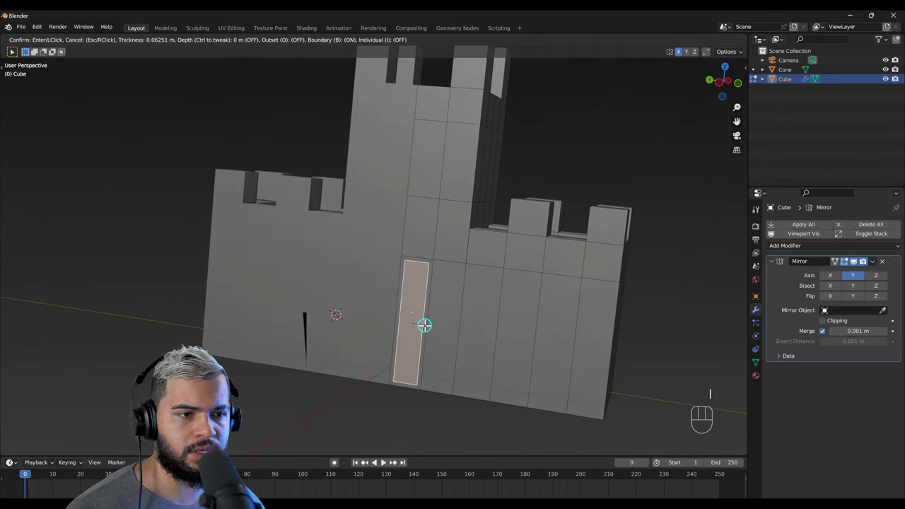
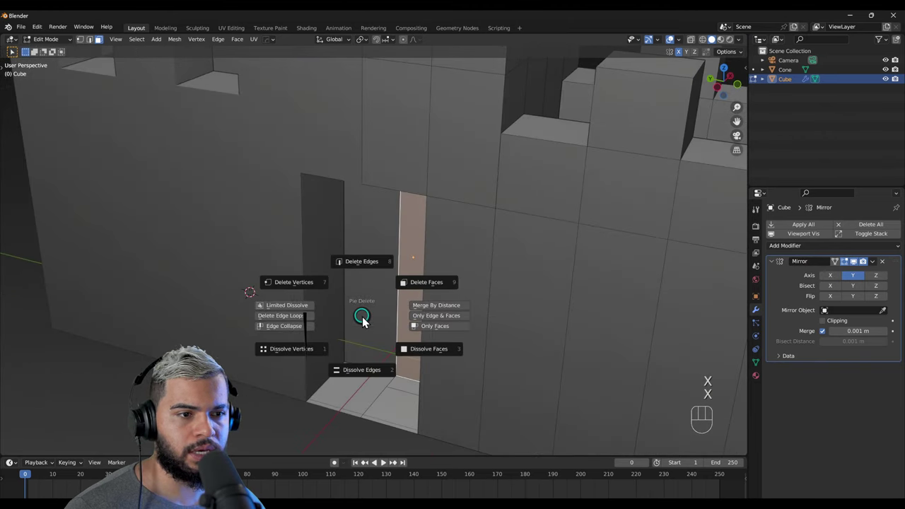
Step: Slide the thin doorway strip up and its edge about 0.045 m along X for even sides
key("g")
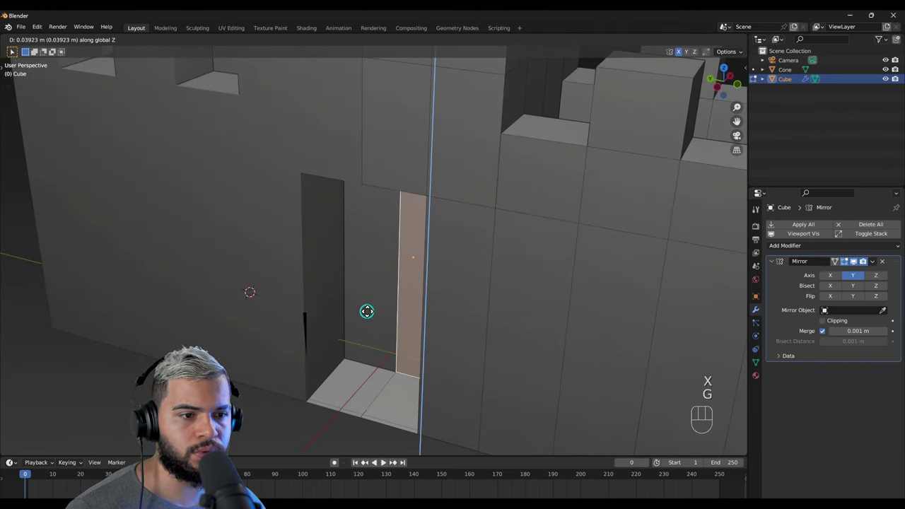
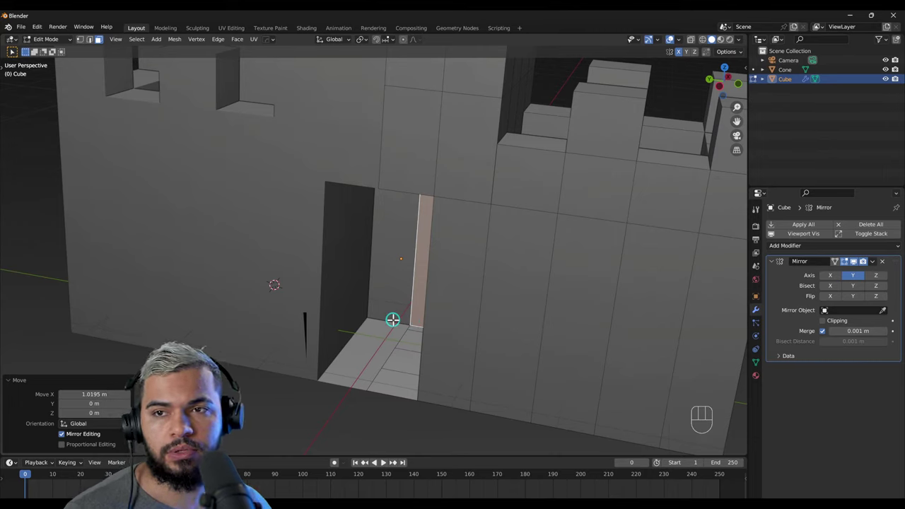
key("g")
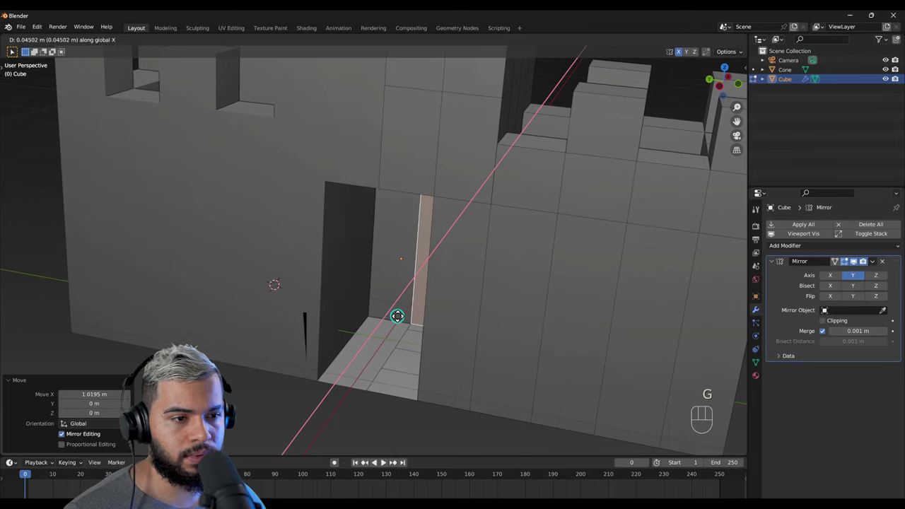
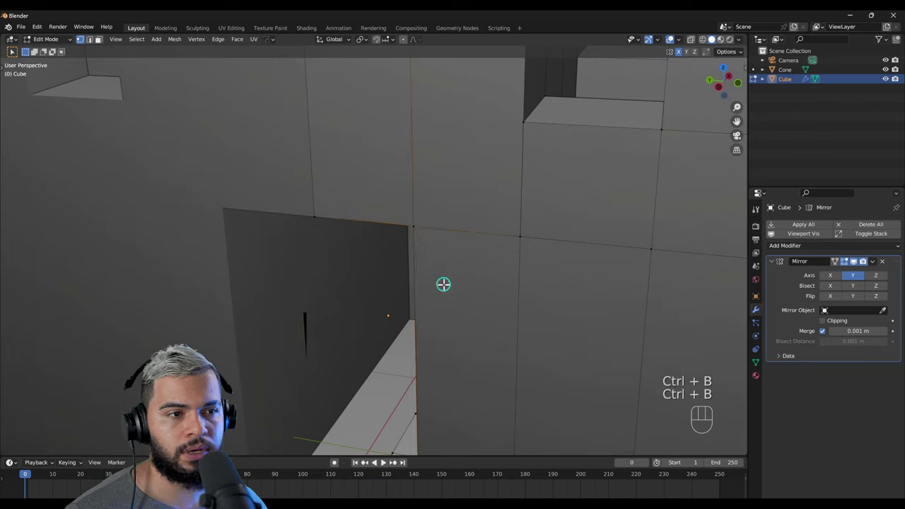
Step: Bevel the doorway's top corner vertex about 0.074 m with three segments, undoing one attempt
key("t")
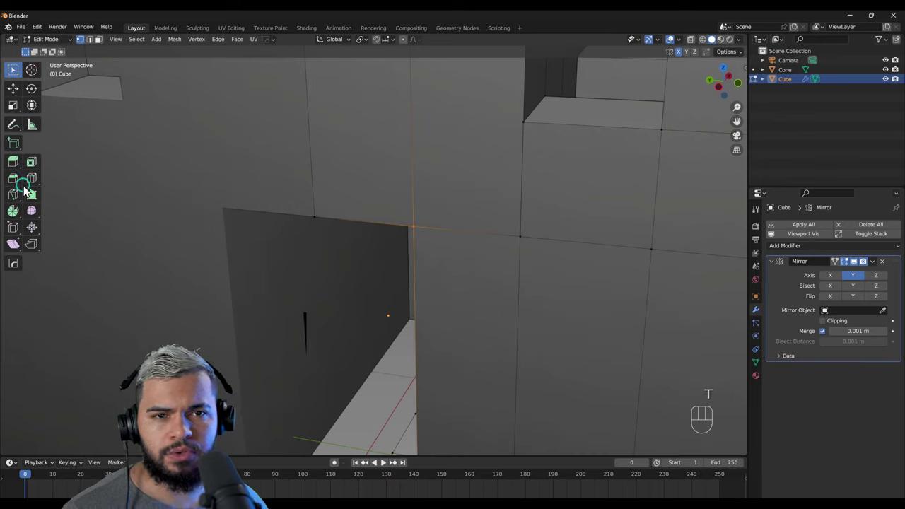
left_click(22, 190)
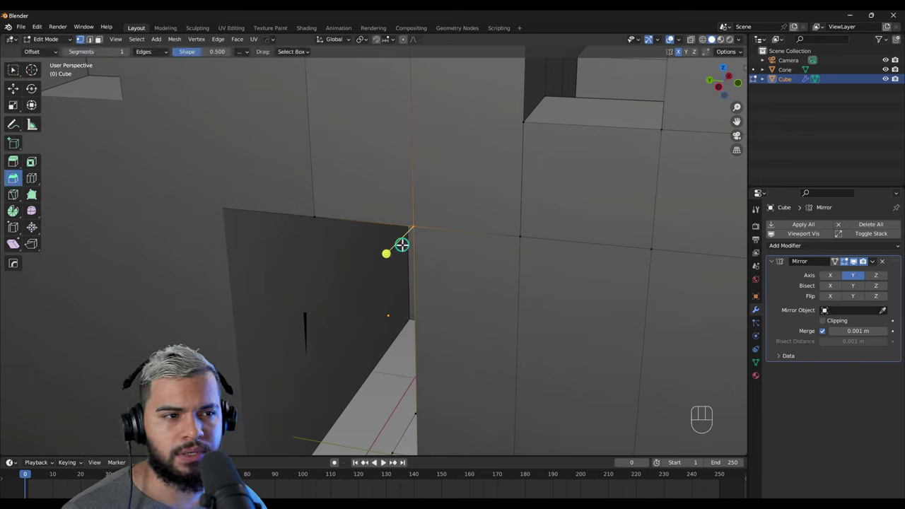
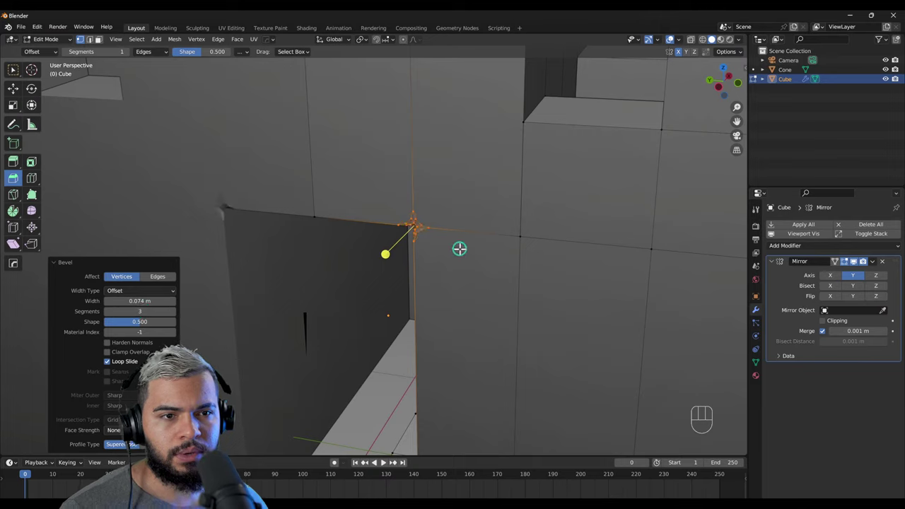
key("ctrl+z")
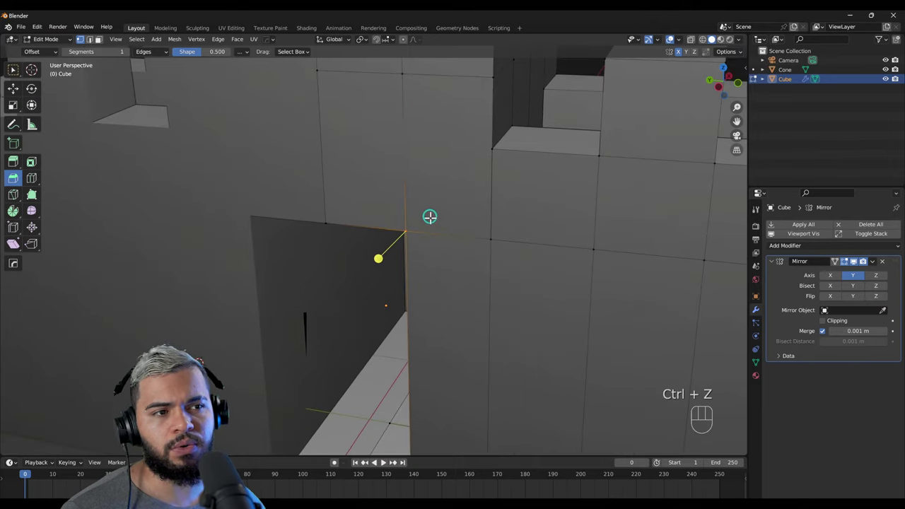
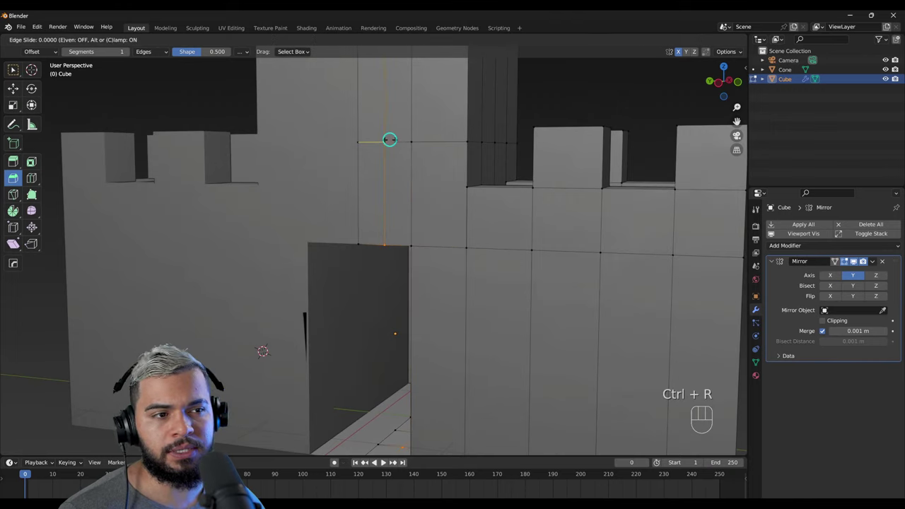
Step: Add a loop cut beside the doorway top and nudge its corner vertex into a diagonal
key("ctrl+r")
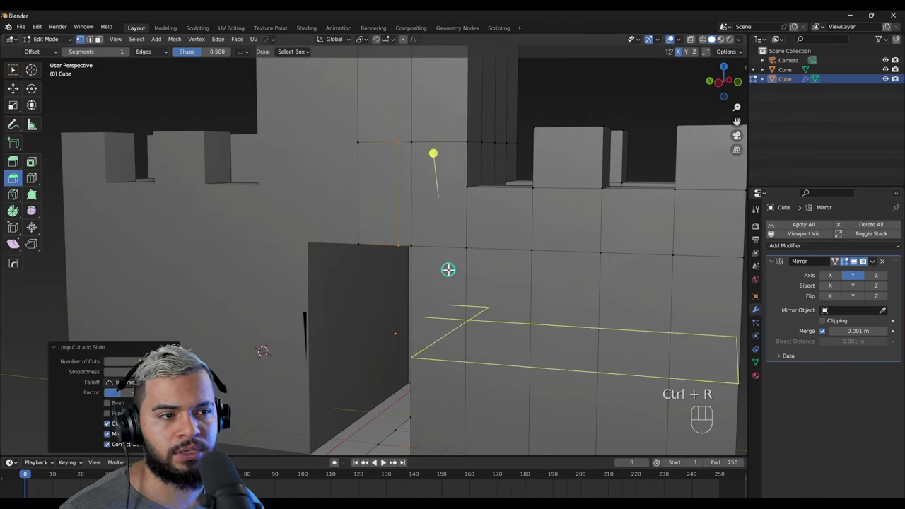
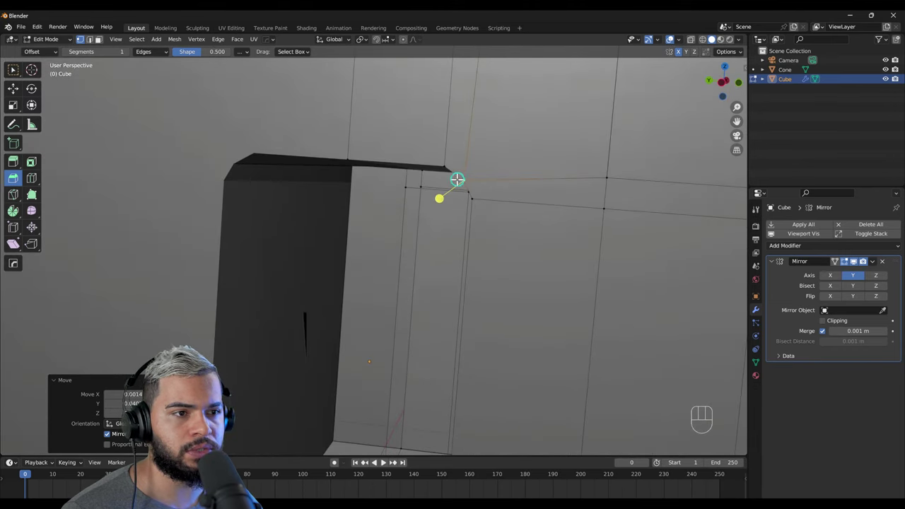
key("g")
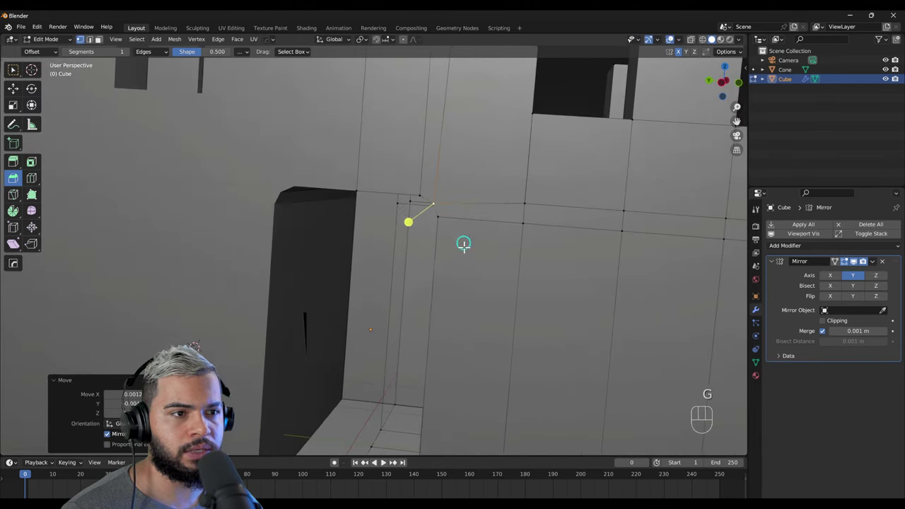
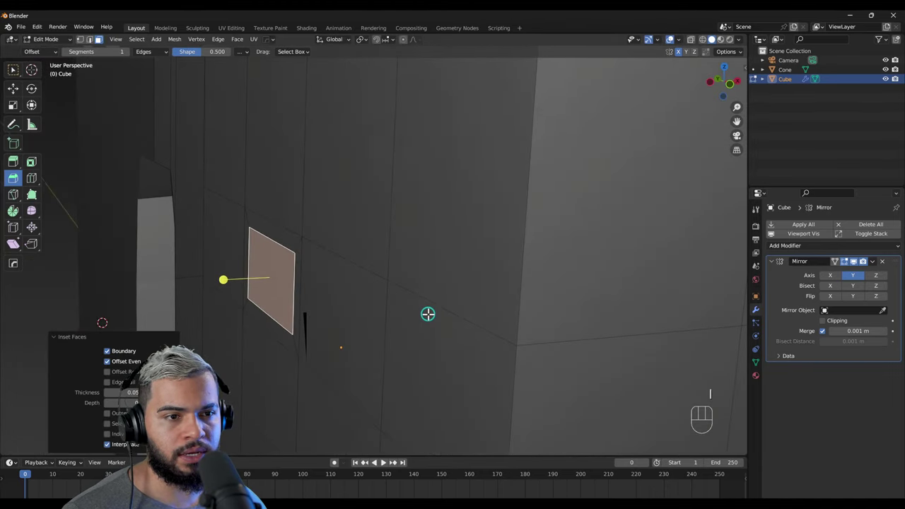
Step: Push two inset wall faces (about 0.039 m) inward as recessed window slots
key("g")
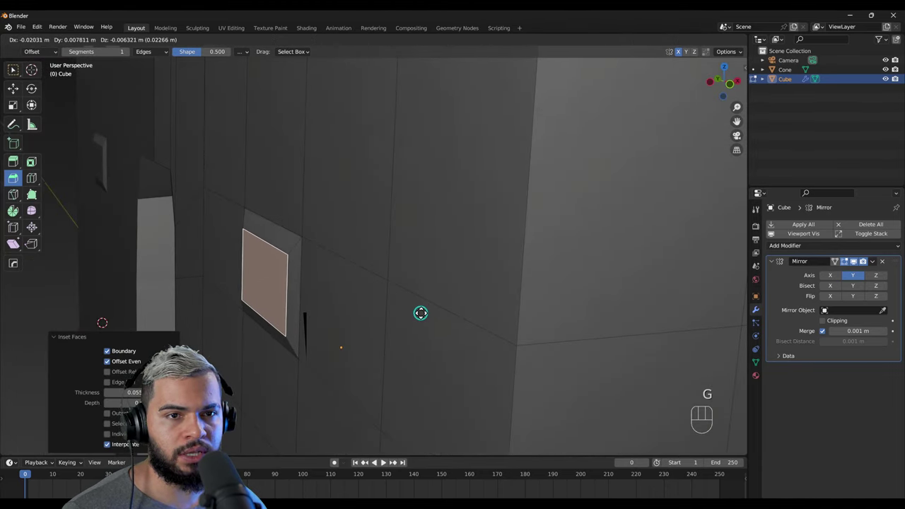
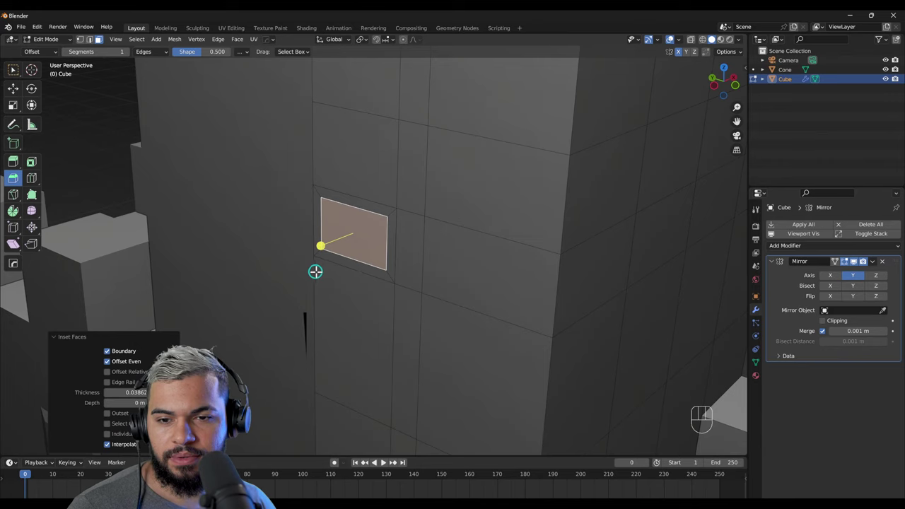
key("g")
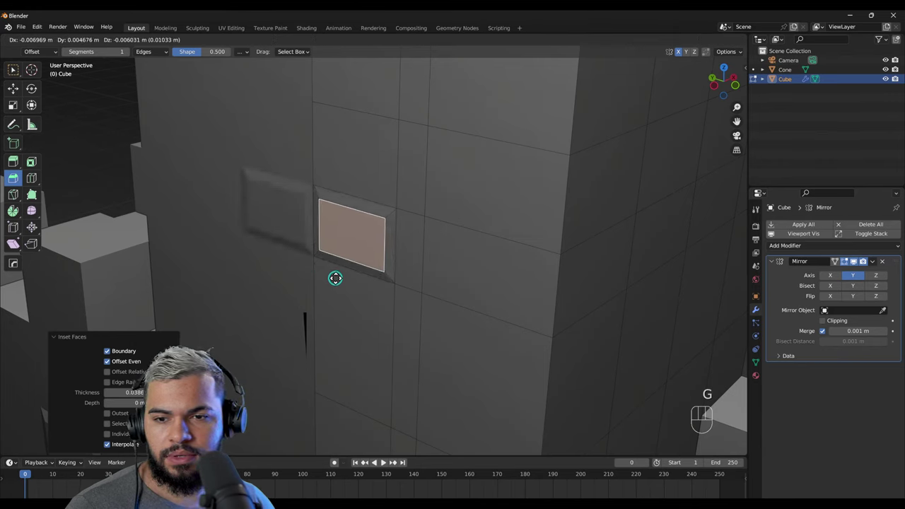
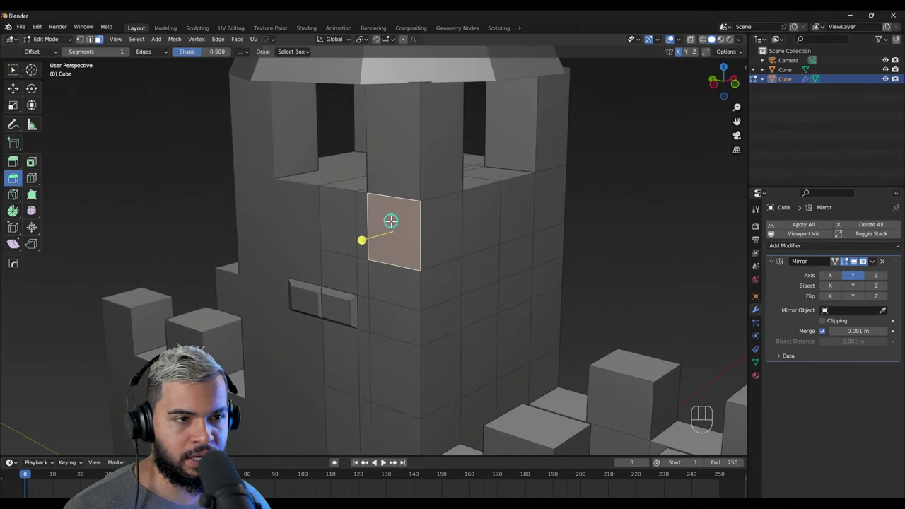
Step: Inset and sink more tower window slots, then add a loop cut sliding about 0.09 m across the wall
key("i")
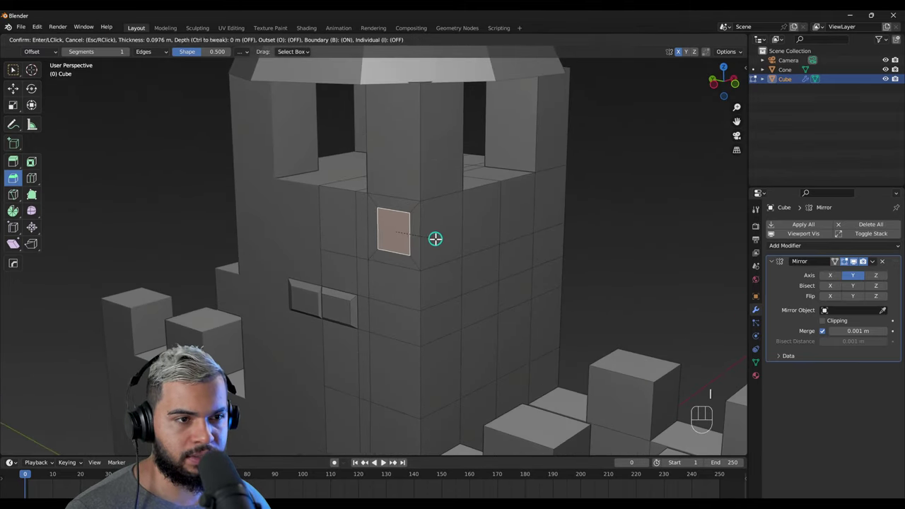
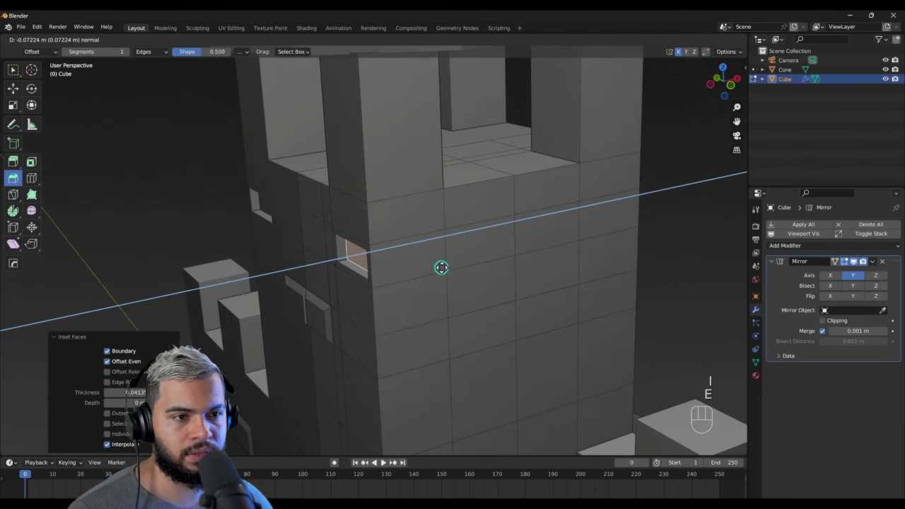
key("ctrl+z")
key("g")
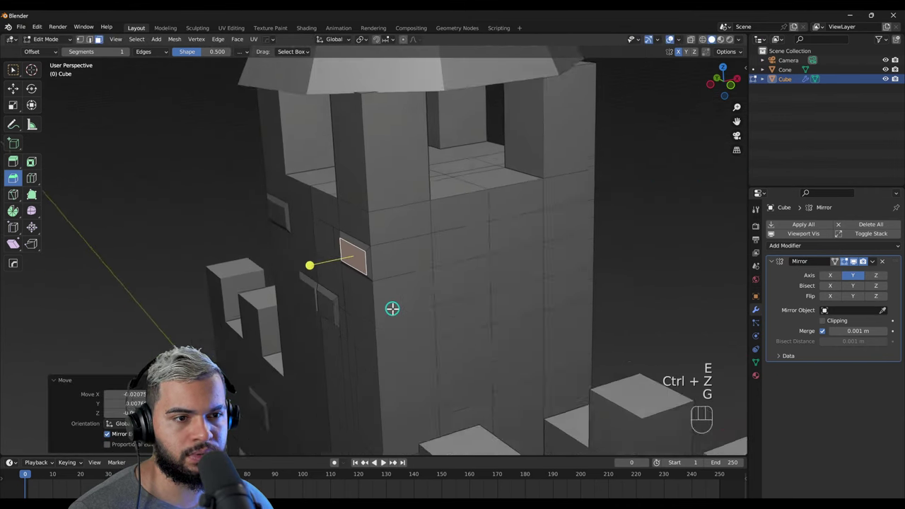
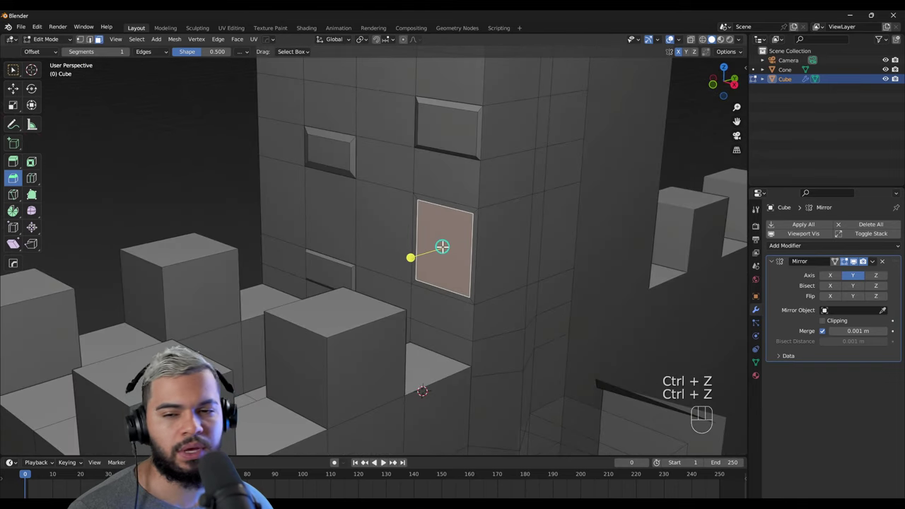
key("ctrl+z")
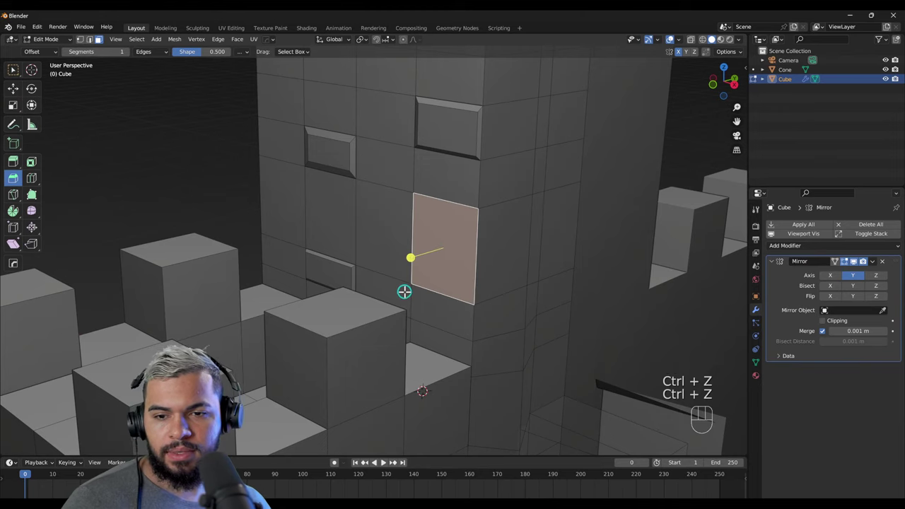
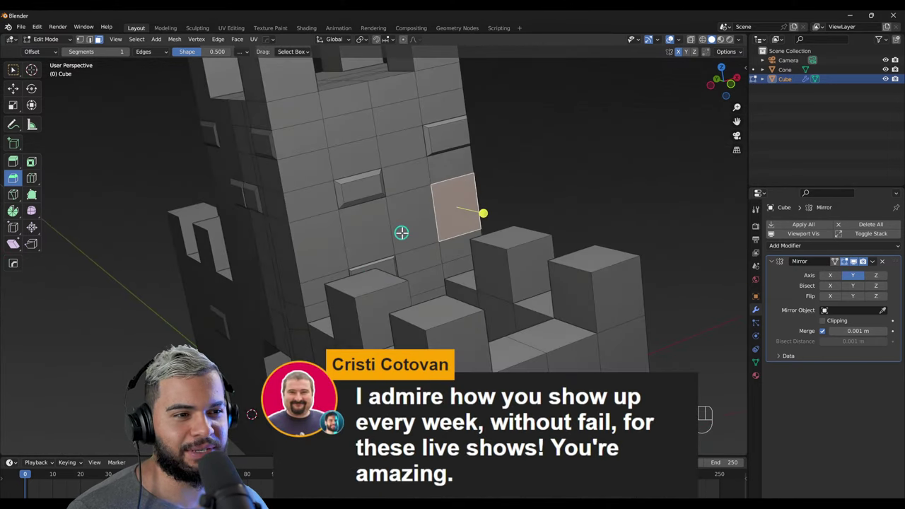
key("r")
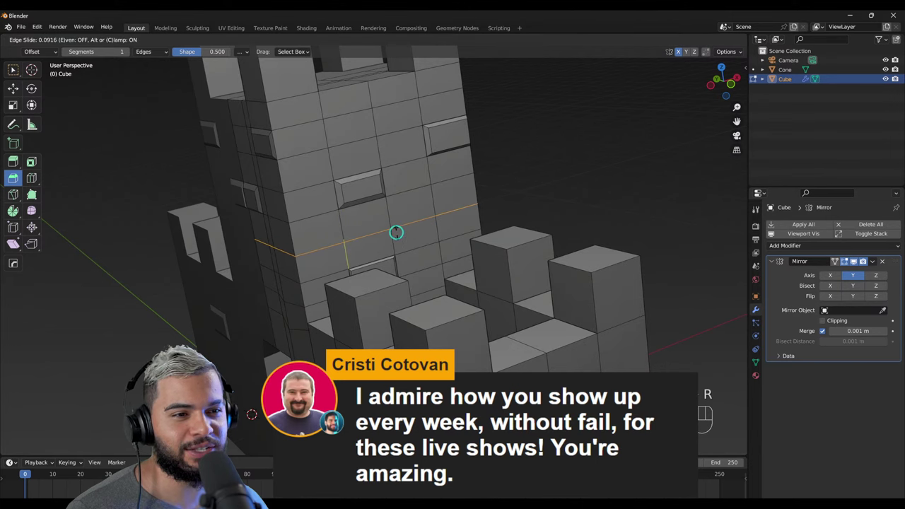
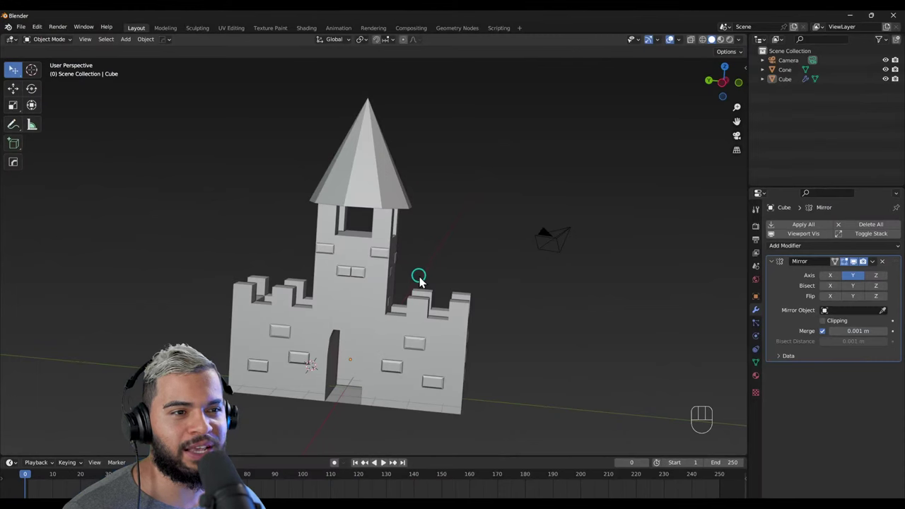
Step: Orbit around the finished castle, checking it from the side and in perspective
left_click_drag(321, 390, 288, 423)
left_click_drag(410, 383, 477, 322)
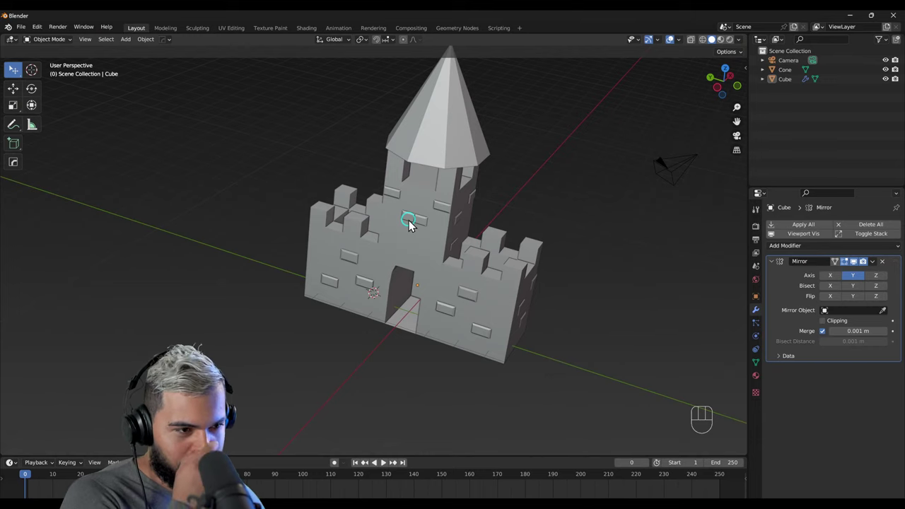
right_click(429, 216)
left_click_drag(420, 242, 377, 333)
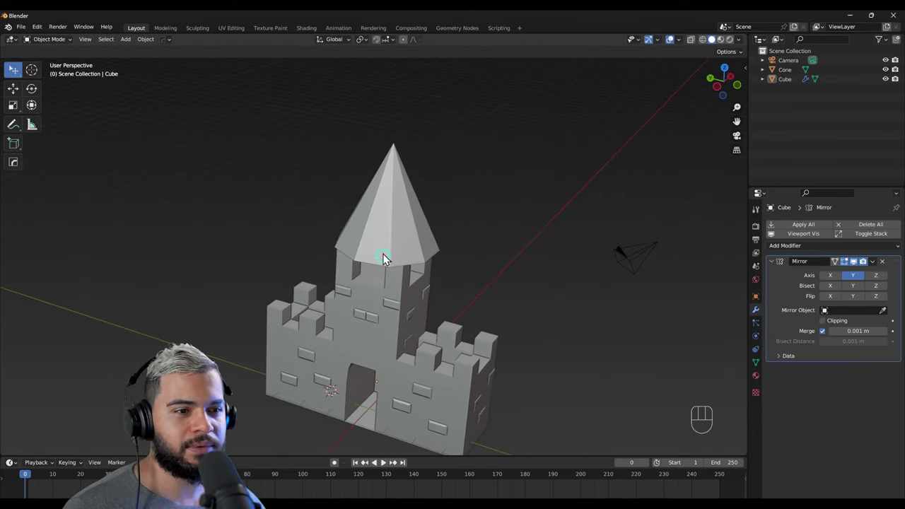
right_click(437, 275)
left_click_drag(386, 356, 390, 336)
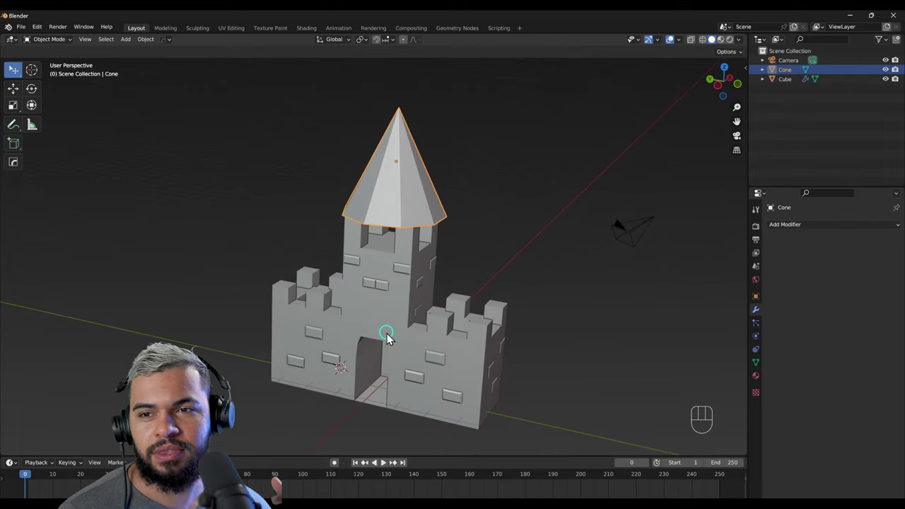
right_click(405, 329)
right_click(399, 208)
left_click_drag(487, 224, 503, 204)
left_click_drag(456, 288, 448, 300)
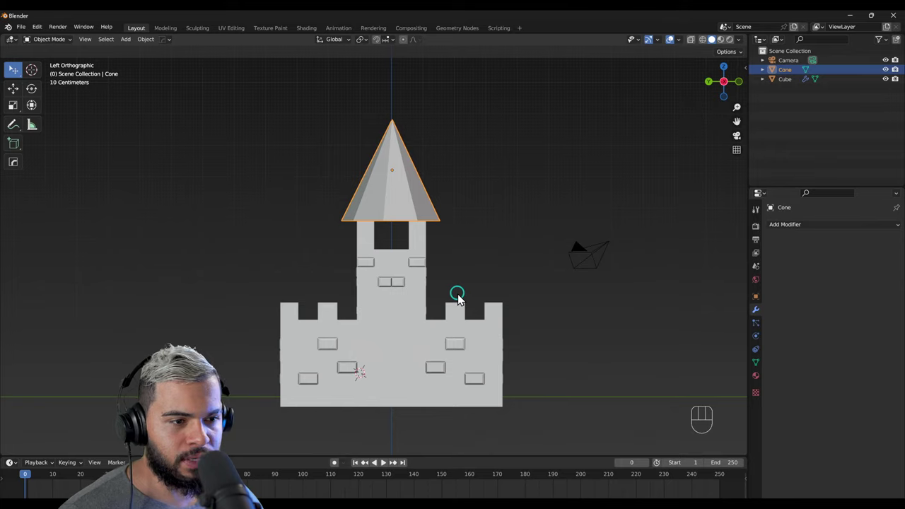
left_click_drag(466, 328, 410, 338)
left_click_drag(341, 307, 313, 341)
left_click_drag(298, 354, 289, 383)
left_click_drag(359, 369, 338, 336)
left_click_drag(324, 349, 308, 369)
left_click_drag(416, 381, 480, 356)
left_click_drag(505, 344, 558, 336)
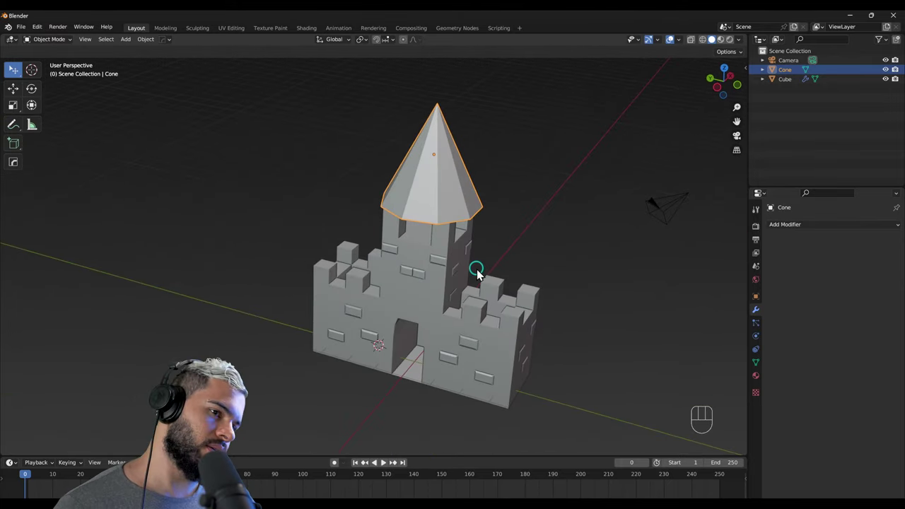
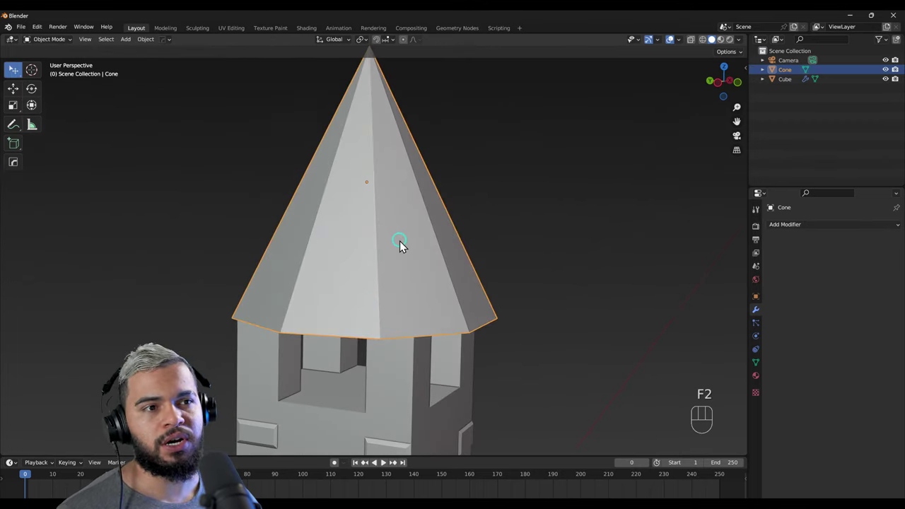
Step: Try loop cuts on the central tower's cone roof mesh
left_click_drag(423, 265, 447, 259)
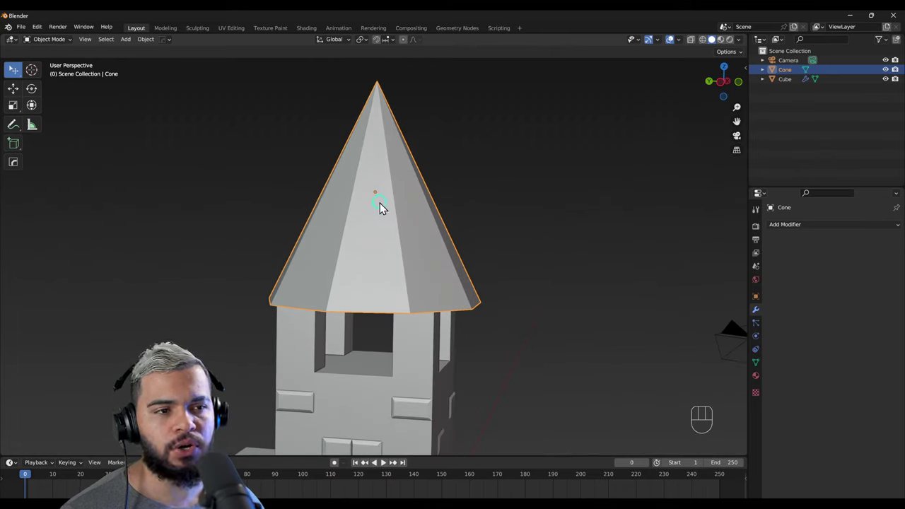
key("ctrl+r")
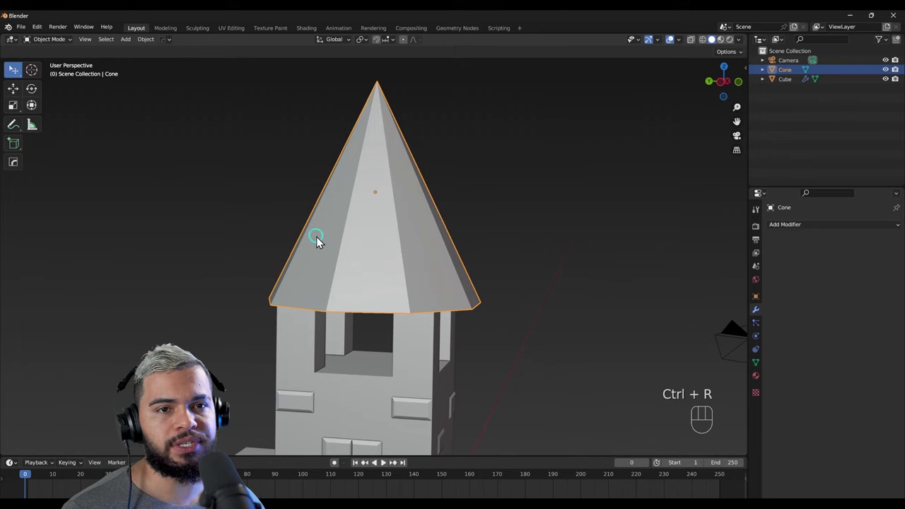
key("F3")
key("ctrl+r")
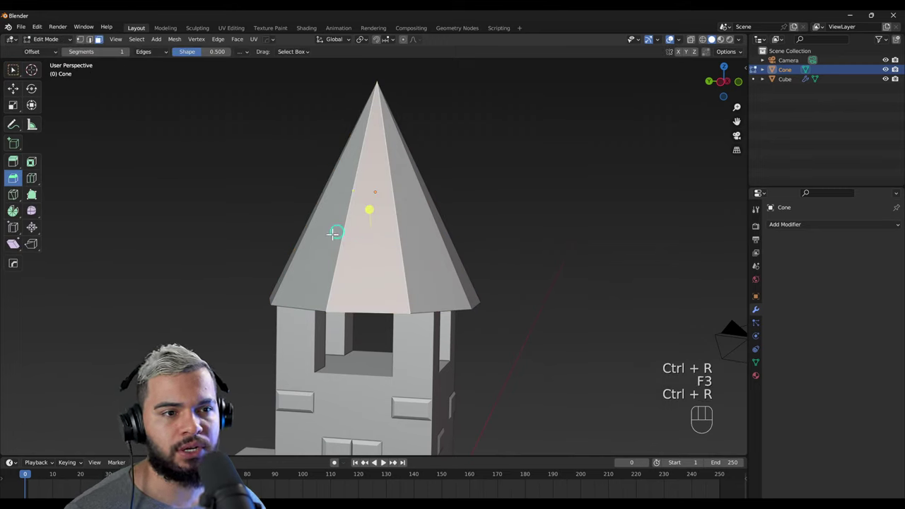
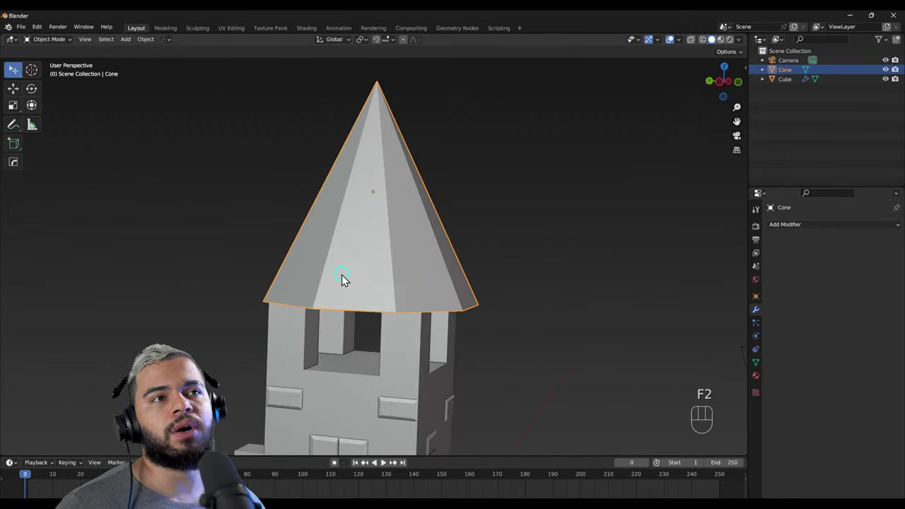
Step: Delete the cone roof, leaving only the camera and castle mesh
left_click_drag(333, 282, 412, 277)
left_click_drag(431, 292, 413, 280)
left_click_drag(525, 296, 327, 254)
left_click_drag(361, 266, 436, 265)
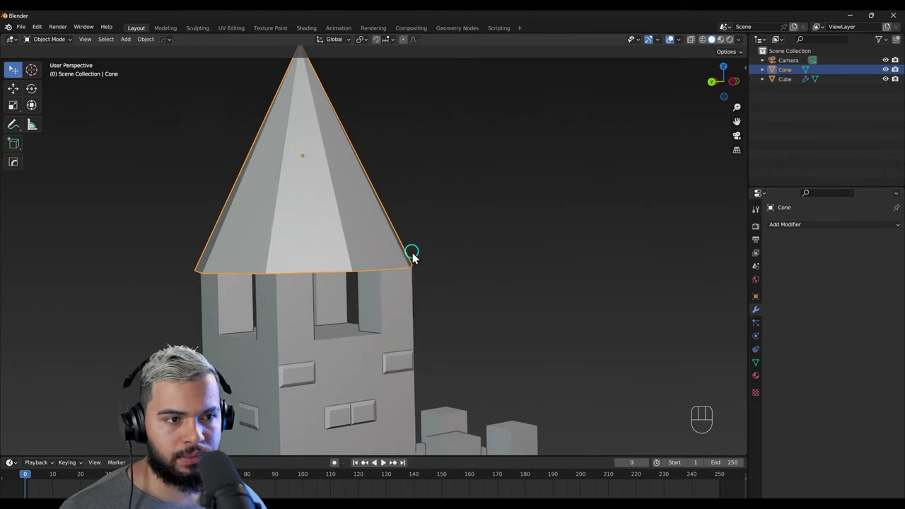
left_click_drag(416, 261, 319, 270)
left_click_drag(348, 282, 425, 304)
left_click_drag(393, 234, 400, 217)
key("x")
right_click(413, 336)
Step: Add a 32-vertex cylinder, 1 m radius and 2 m deep, in front of the doorway
middle_click(381, 295)
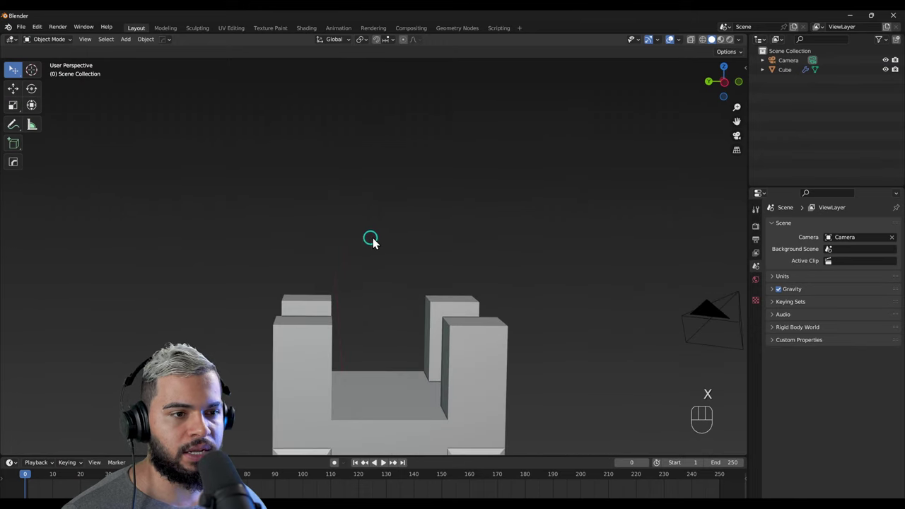
key("shift+a")
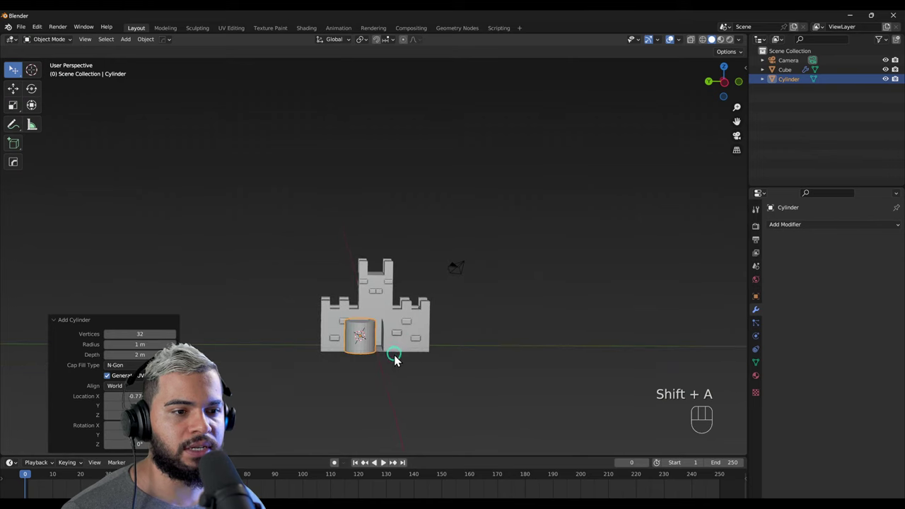
left_click_drag(374, 395, 392, 255)
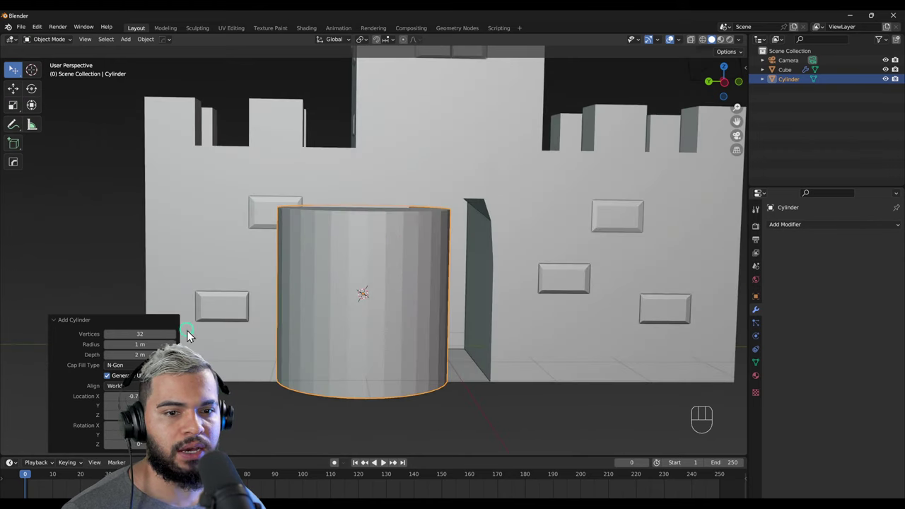
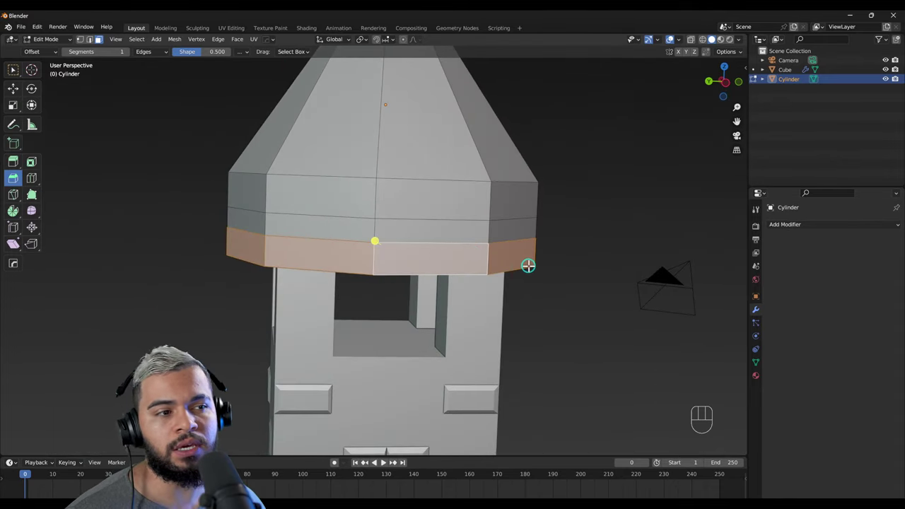
Step: Extrude the roof's bottom ring along normals with Flip Normals unchecked to form a flared brim
key("e")
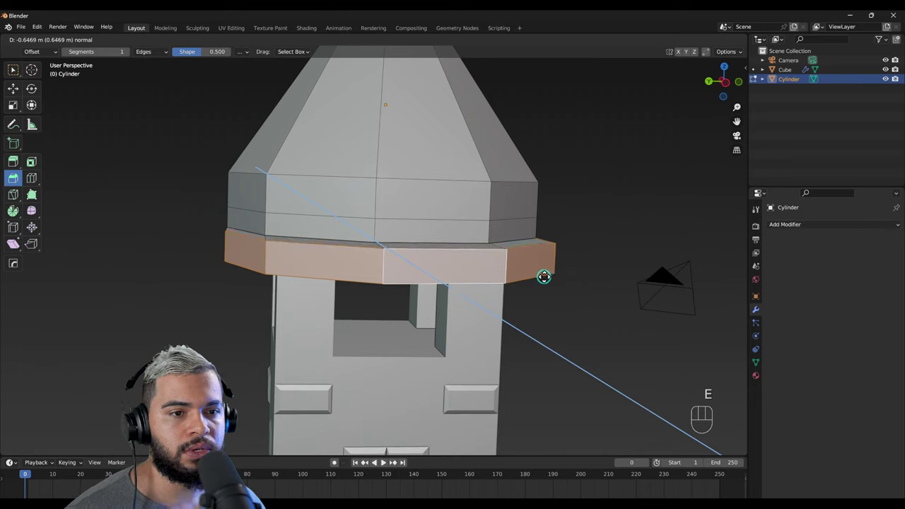
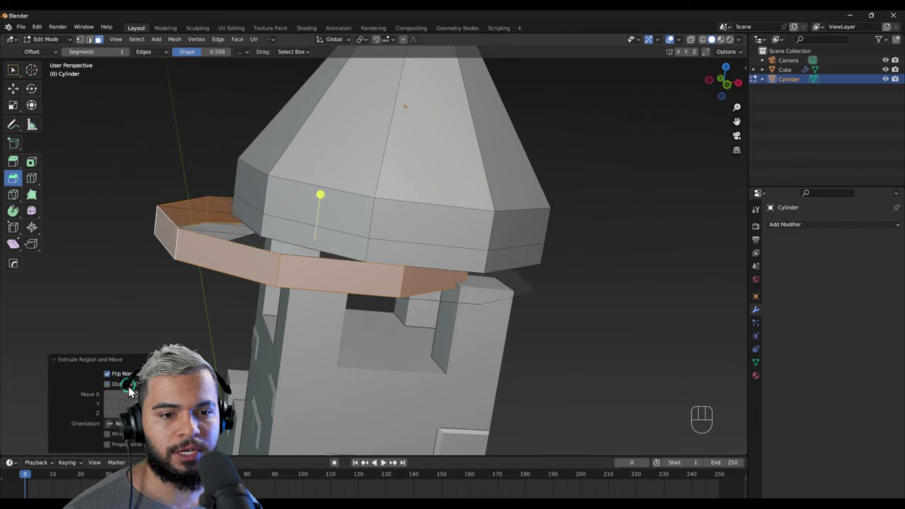
left_click(136, 390)
double_click(136, 391)
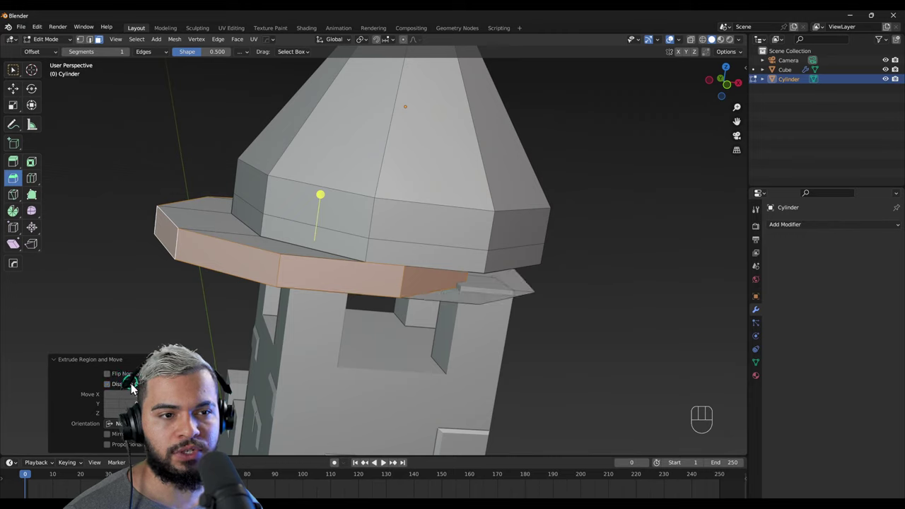
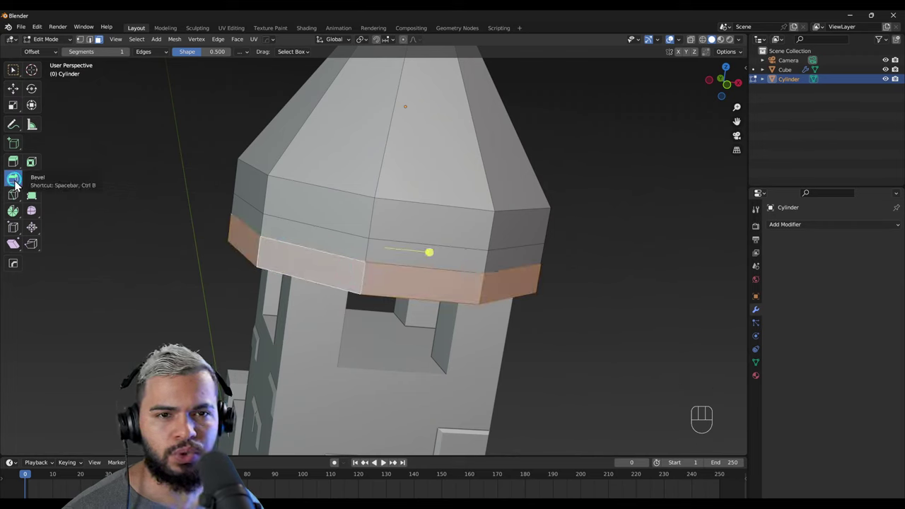
left_click(24, 170)
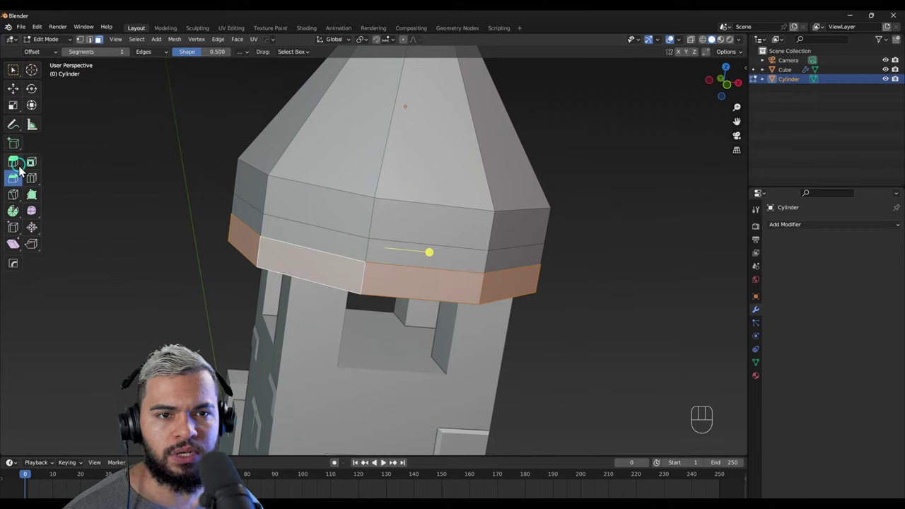
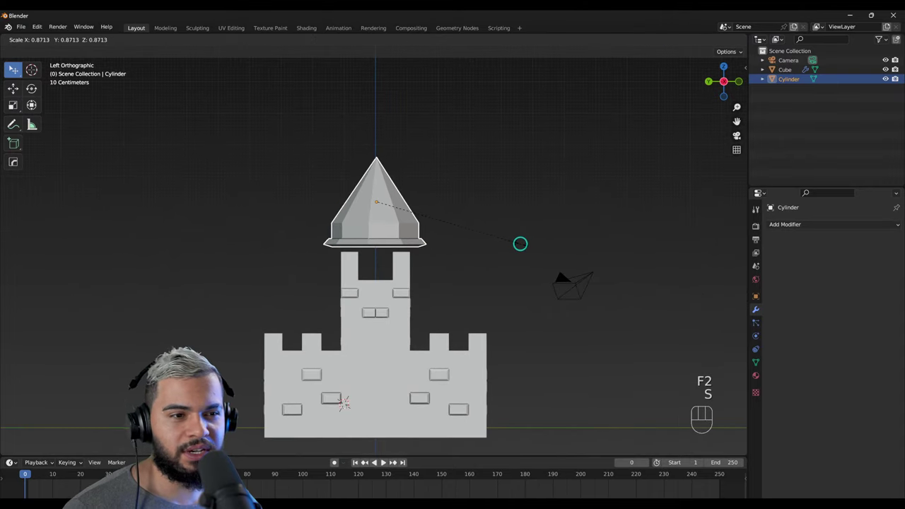
Step: Lower the brimmed roof down onto the top of the central tower
left_click_drag(376, 236, 370, 280)
left_click_drag(389, 272, 505, 261)
left_click_drag(510, 258, 568, 258)
right_click(520, 281)
left_click_drag(315, 289, 286, 286)
left_click_drag(352, 270, 324, 237)
left_click_drag(186, 239, 182, 293)
right_click(333, 234)
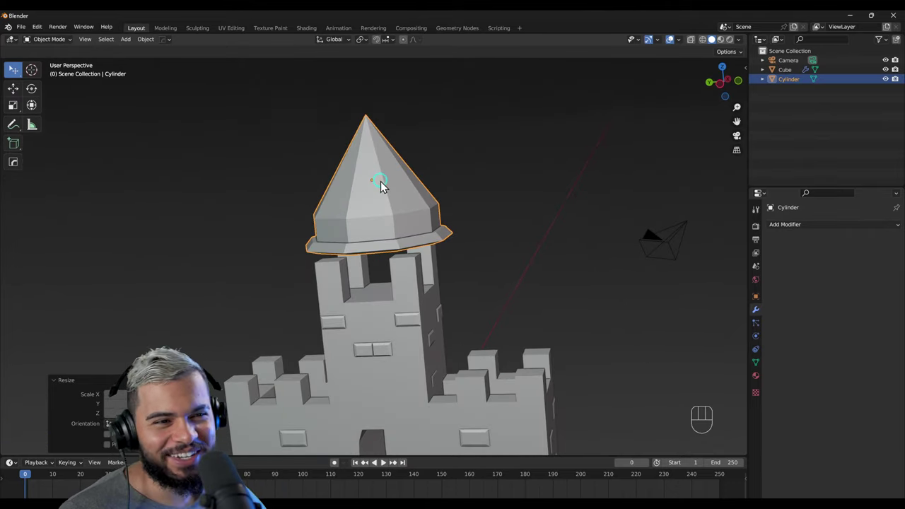
left_click_drag(400, 188, 416, 174)
key("g")
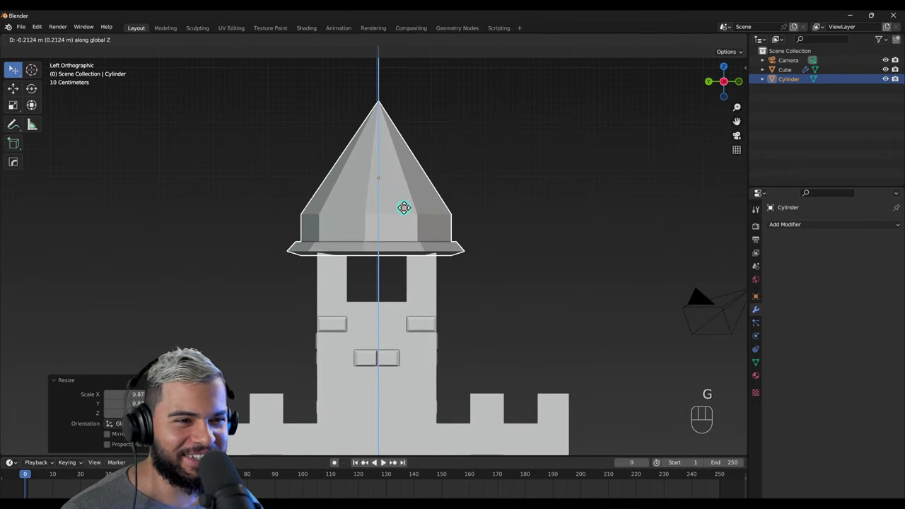
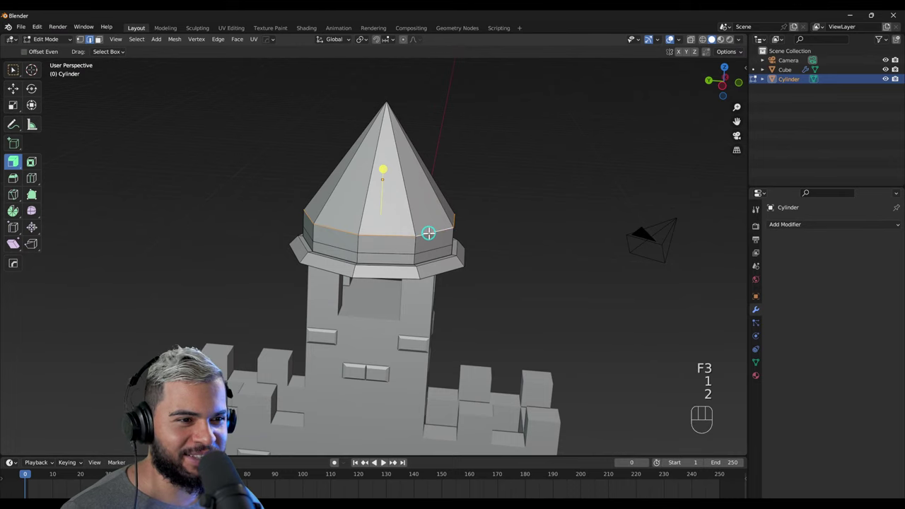
Step: Scale the roof's upper edge loop into a narrow spire and lift it about 0.21 m
key("g")
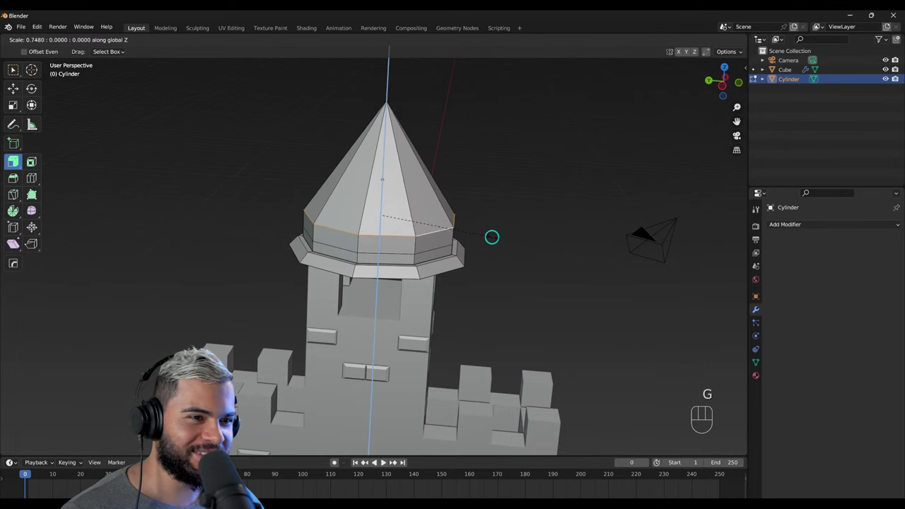
key("s")
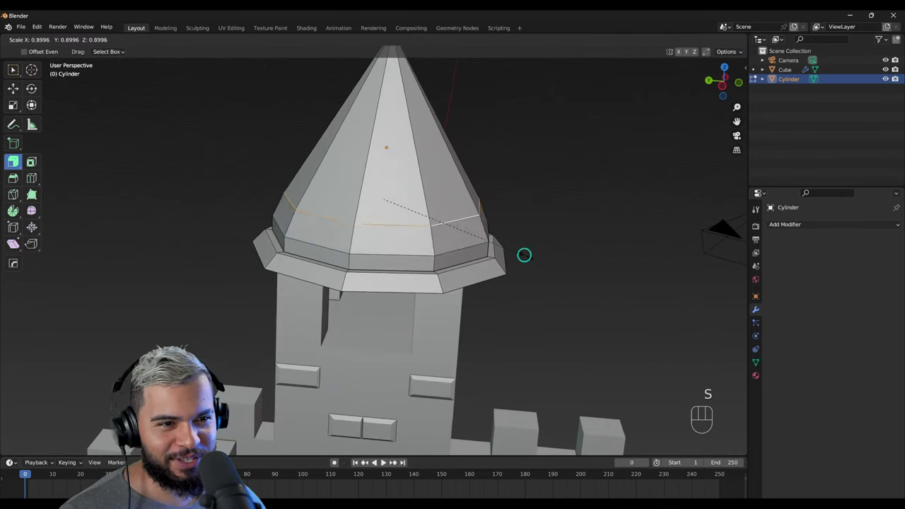
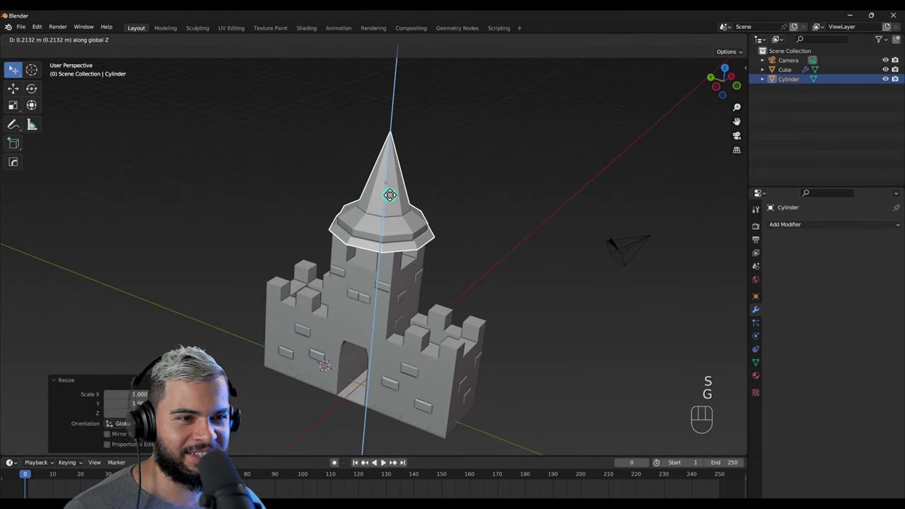
left_click_drag(394, 245, 492, 253)
left_click_drag(461, 300, 545, 295)
left_click_drag(403, 286, 310, 307)
left_click_drag(296, 324, 338, 361)
left_click_drag(370, 356, 461, 315)
left_click_drag(432, 304, 357, 299)
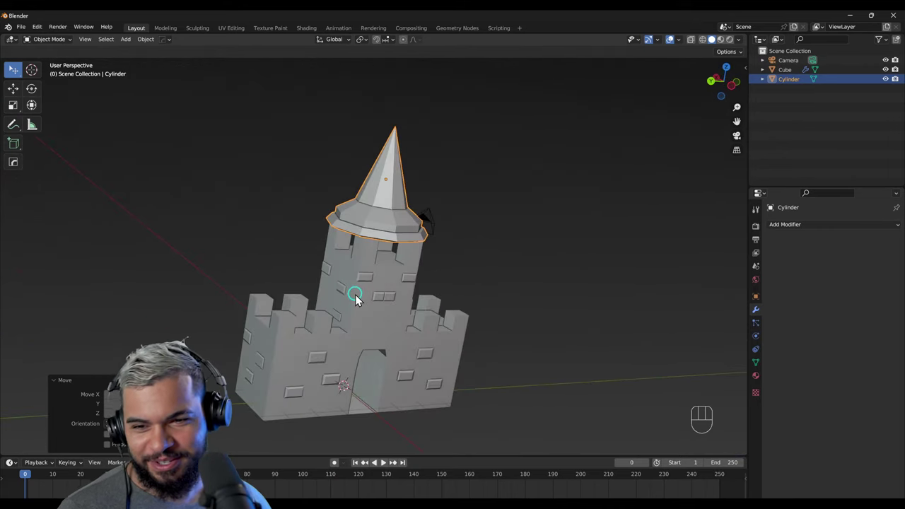
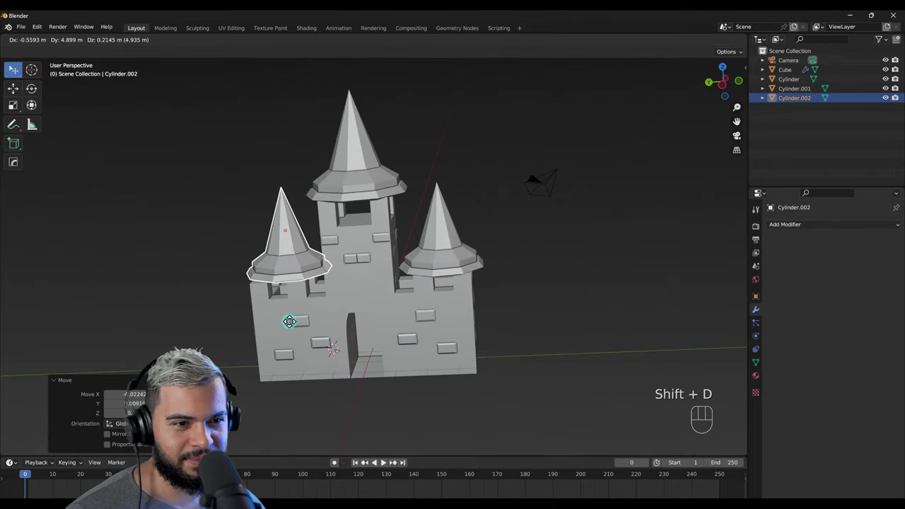
left_click_drag(361, 310, 433, 298)
left_click_drag(275, 311, 417, 303)
key("g")
left_click_drag(371, 314, 435, 300)
key("g")
key("g")
left_click_drag(367, 320, 239, 327)
left_click_drag(356, 321, 316, 318)
left_click_drag(315, 314, 296, 313)
key("g")
left_click_drag(368, 313, 343, 332)
left_click_drag(338, 273, 467, 217)
left_click_drag(340, 291, 253, 305)
right_click(369, 332)
left_click_drag(332, 332, 300, 340)
left_click_drag(348, 341, 459, 347)
left_click_drag(426, 314, 385, 340)
left_click_drag(424, 344, 433, 322)
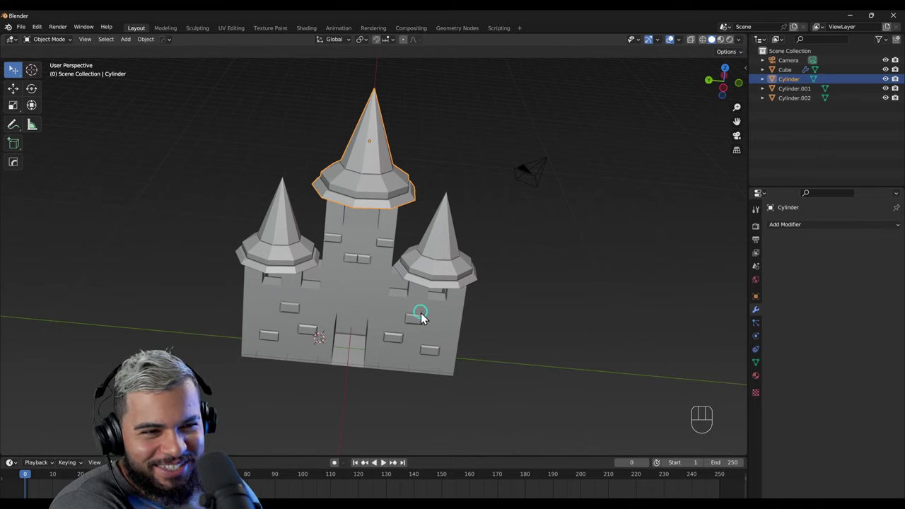
left_click_drag(419, 330, 359, 350)
left_click_drag(277, 261, 277, 232)
left_click_drag(307, 285, 324, 326)
left_click_drag(510, 334, 521, 292)
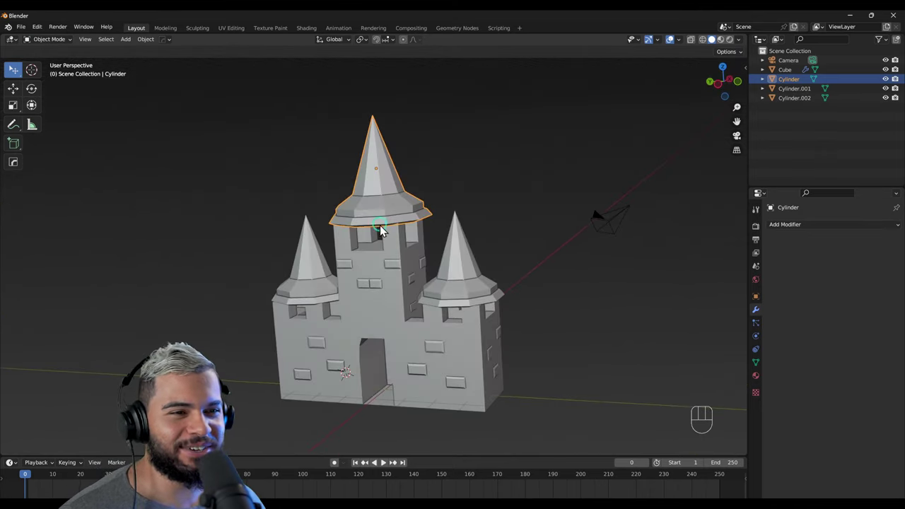
left_click(455, 308)
right_click(326, 293)
left_click_drag(357, 295, 369, 264)
right_click(402, 321)
left_click(727, 47)
left_click(735, 47)
left_click(719, 45)
key("y")
left_click_drag(412, 309, 383, 339)
left_click_drag(380, 273, 457, 283)
left_click_drag(455, 300, 438, 283)
right_click(432, 256)
left_click_drag(352, 284, 288, 303)
left_click_drag(385, 260, 401, 244)
left_click_drag(366, 312, 372, 340)
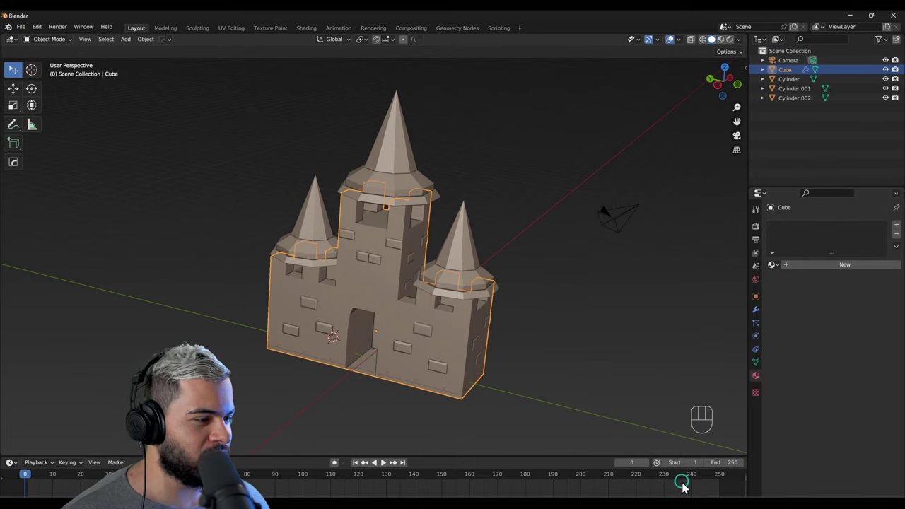
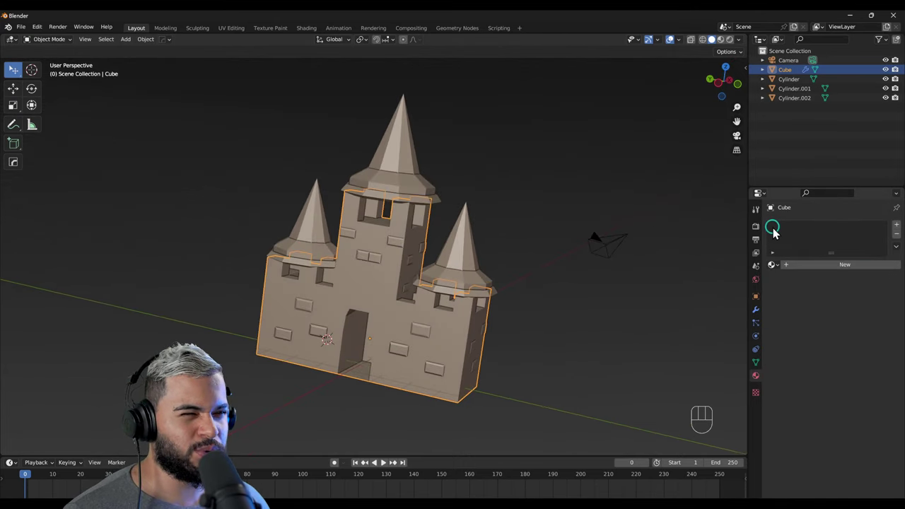
left_click_drag(405, 322, 377, 354)
left_click_drag(439, 297, 452, 263)
right_click(406, 325)
left_click_drag(409, 324, 443, 314)
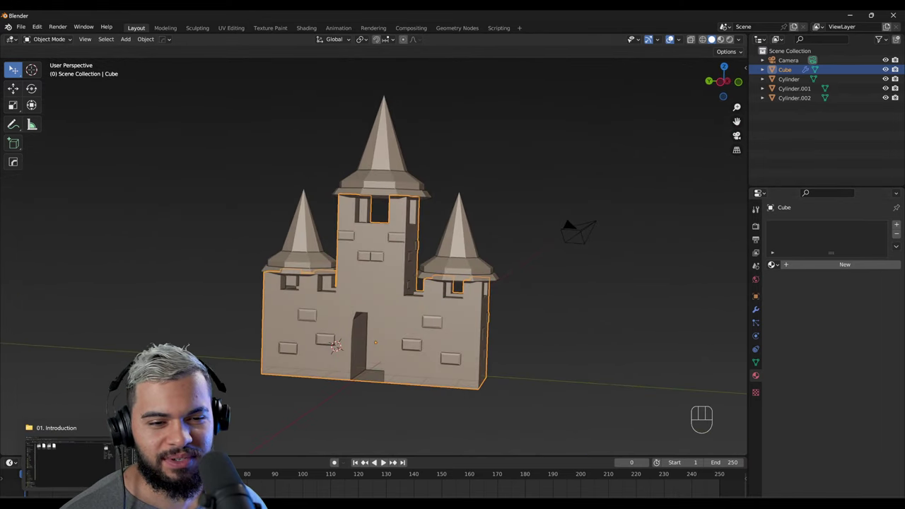
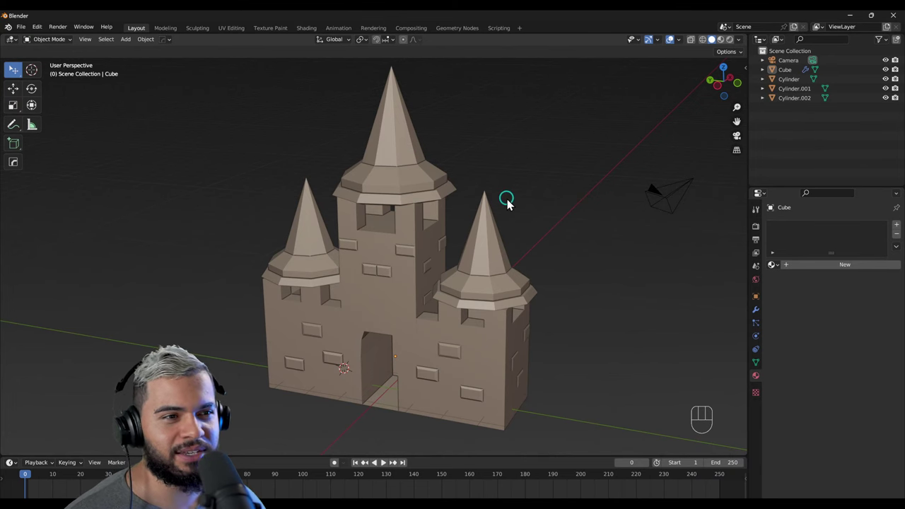
left_click_drag(430, 315, 455, 319)
right_click(413, 306)
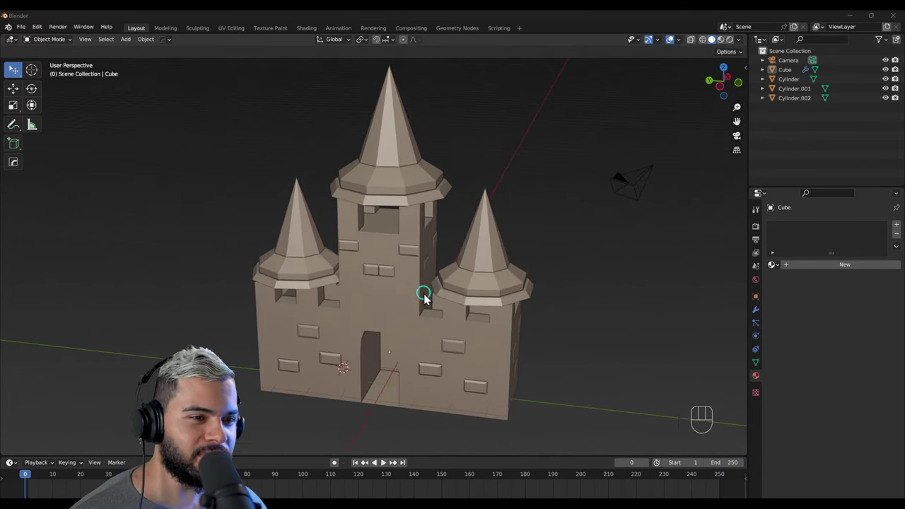
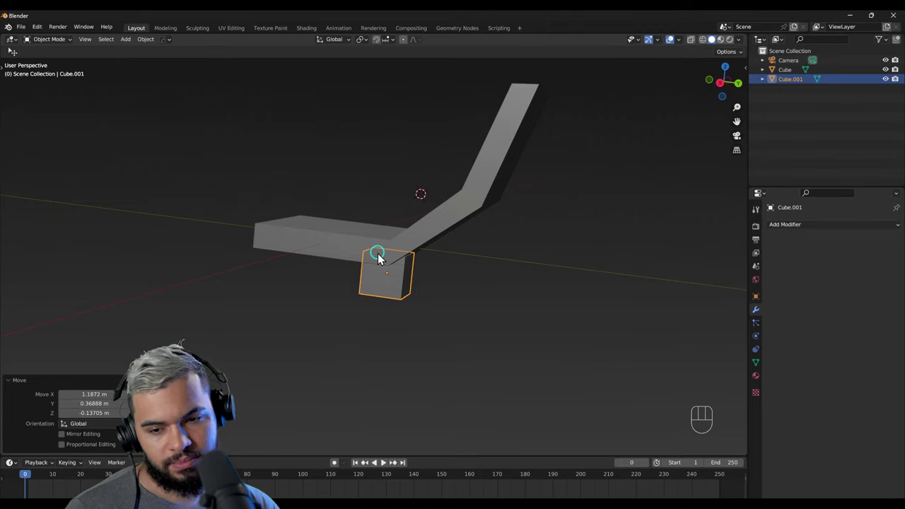
Step: Delete the helper Cube.001 beside the bent seat slab
left_click_drag(378, 264, 351, 284)
right_click(360, 292)
left_click_drag(365, 298, 395, 320)
left_click_drag(440, 312, 459, 293)
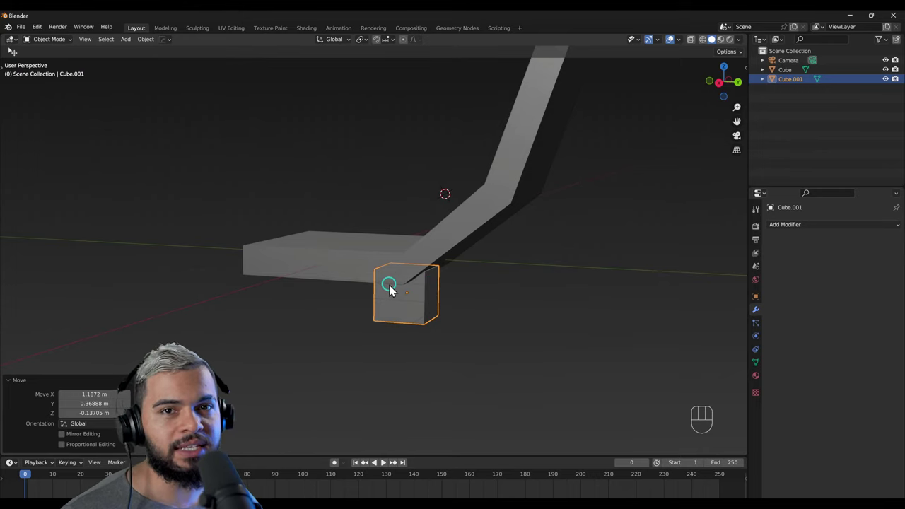
key("x")
left_click(343, 285)
Step: Inset the two underside faces of the seat slab about 0.065 m for the legs
left_click_drag(381, 315, 477, 335)
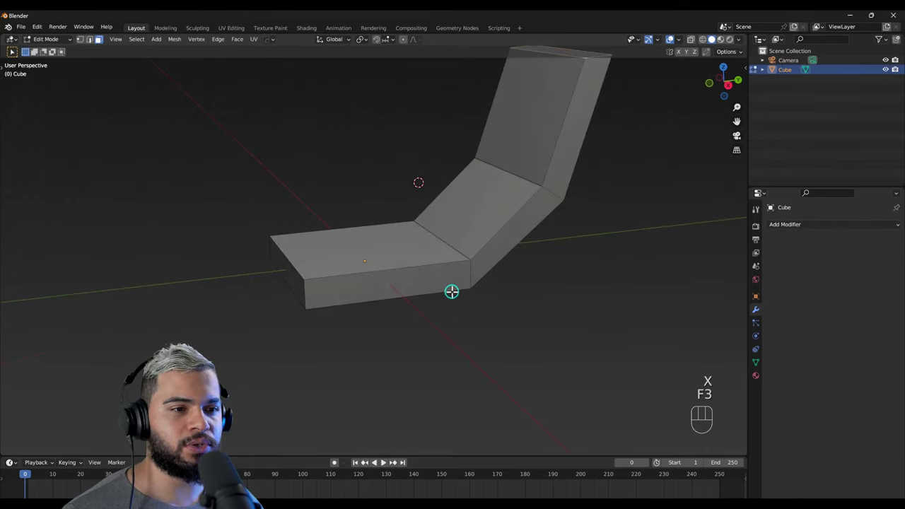
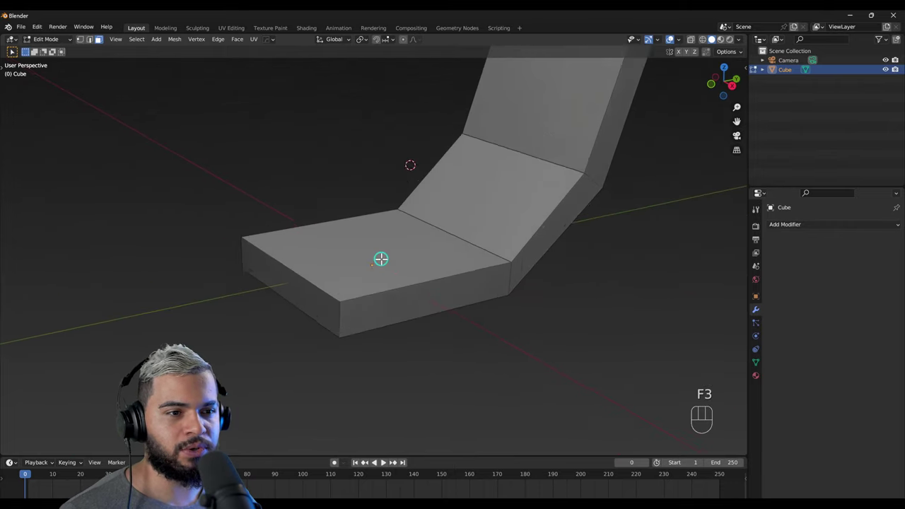
key("ctrl+r")
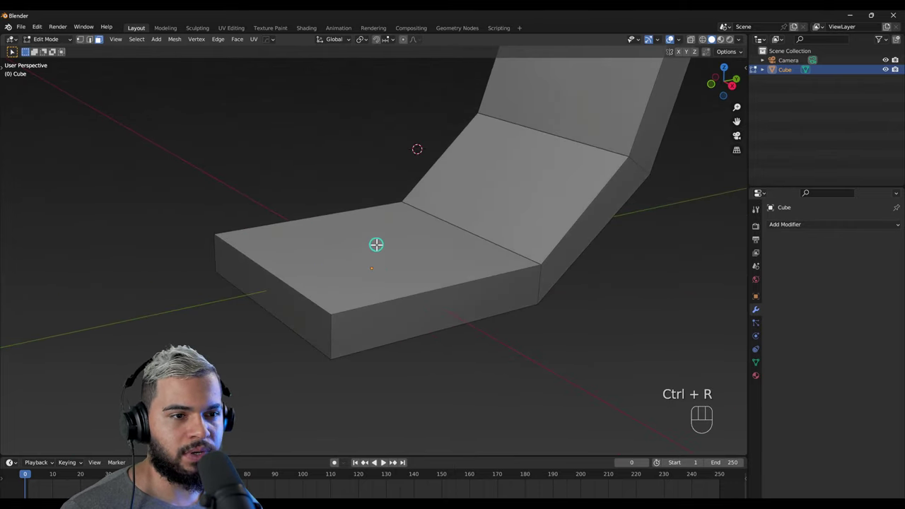
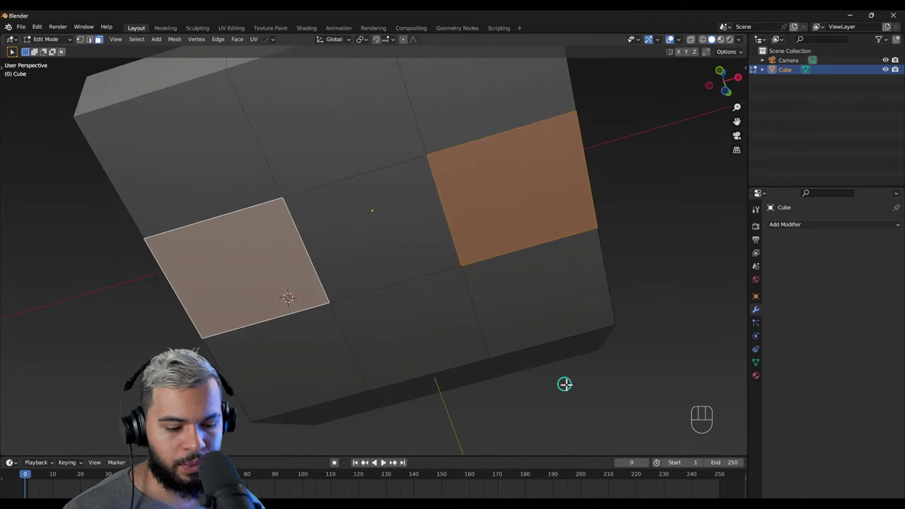
key("i")
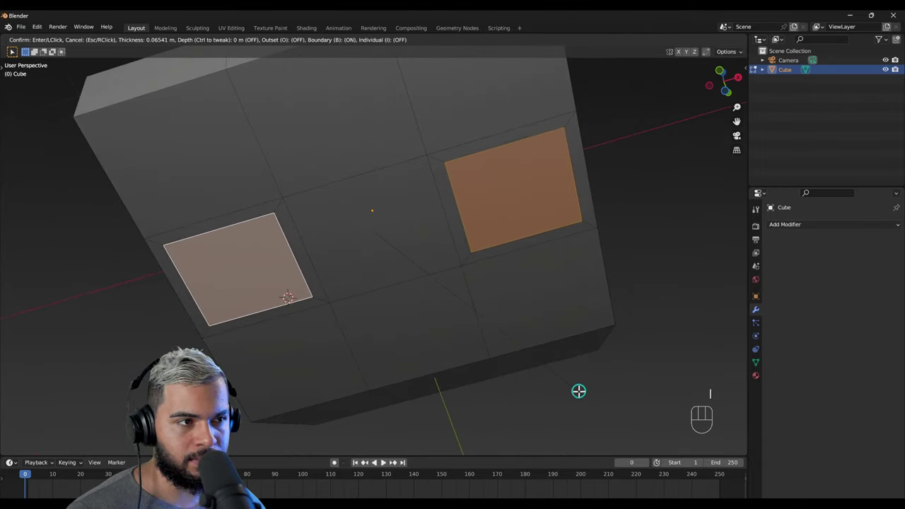
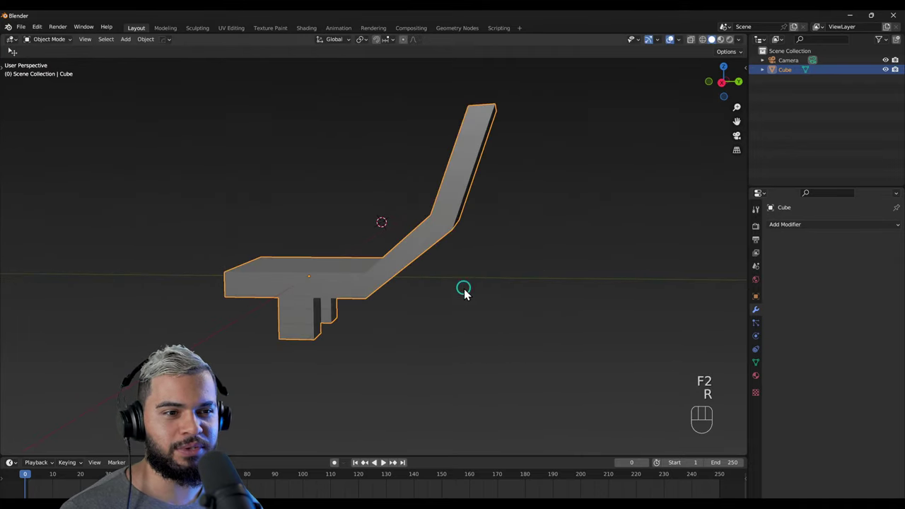
Step: Rotate the whole chair shape about 67° with its two legs hanging below
key("r")
key("ctrl+z")
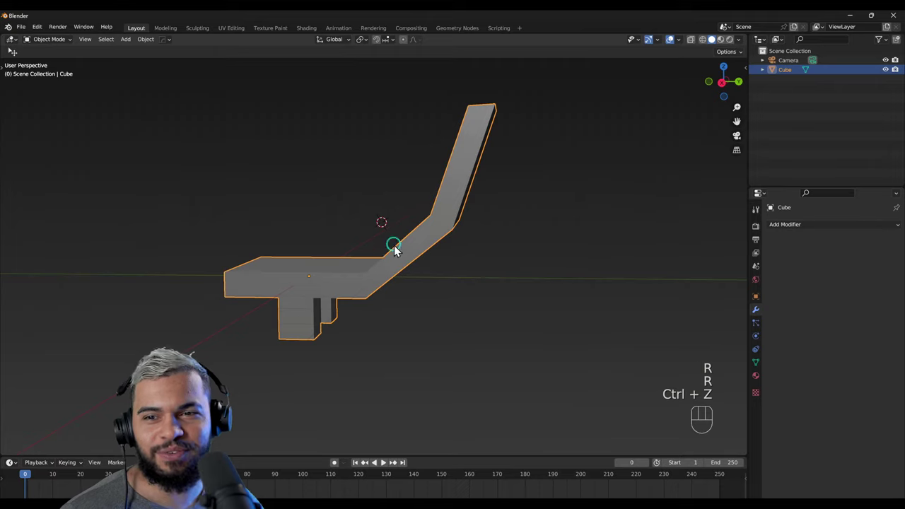
left_click_drag(353, 338, 369, 338)
middle_click(371, 336)
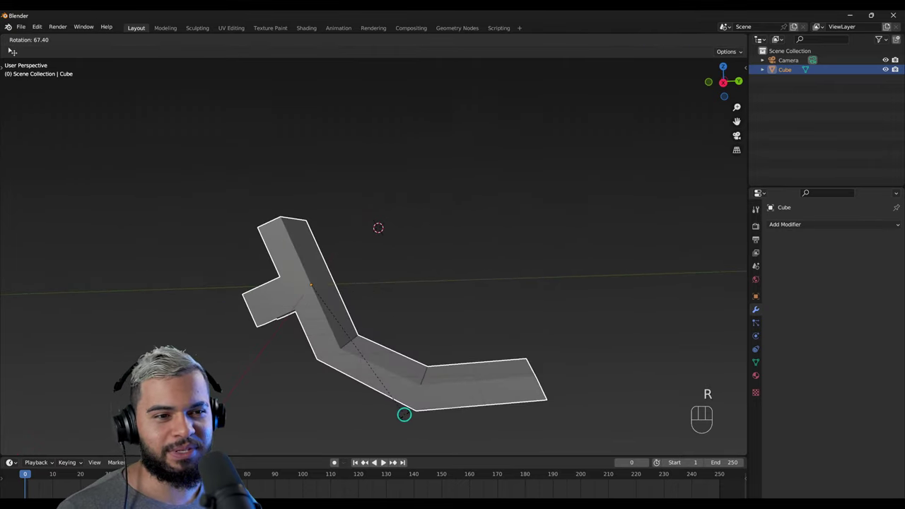
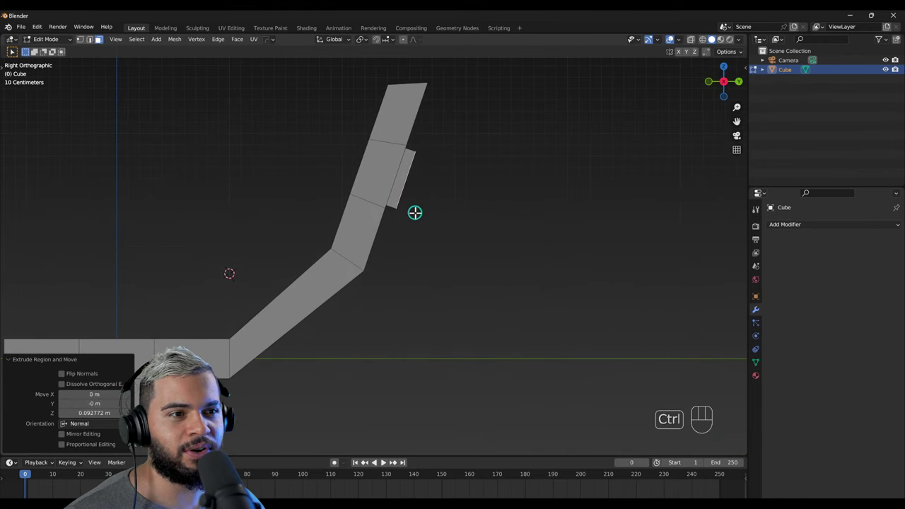
Step: Position the 0.12 m extruded block, tilted, on the back of the backrest
key("ctrl+z")
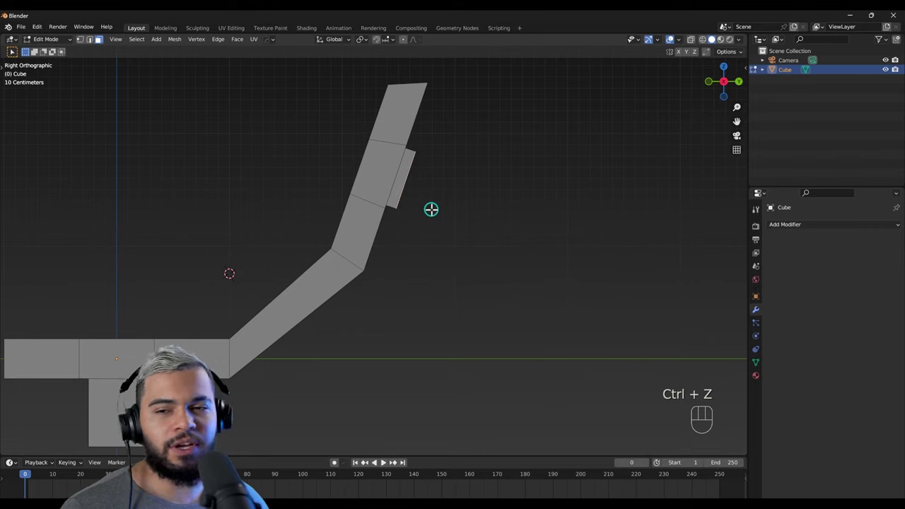
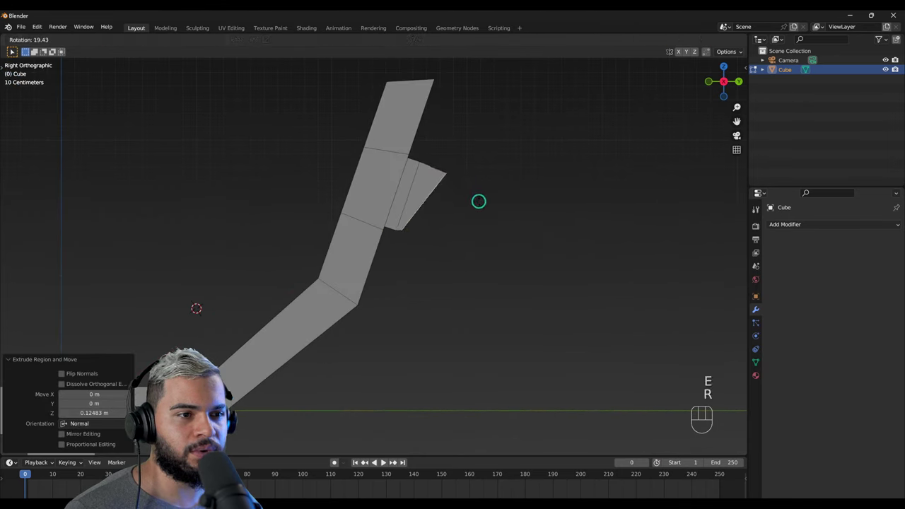
key("g")
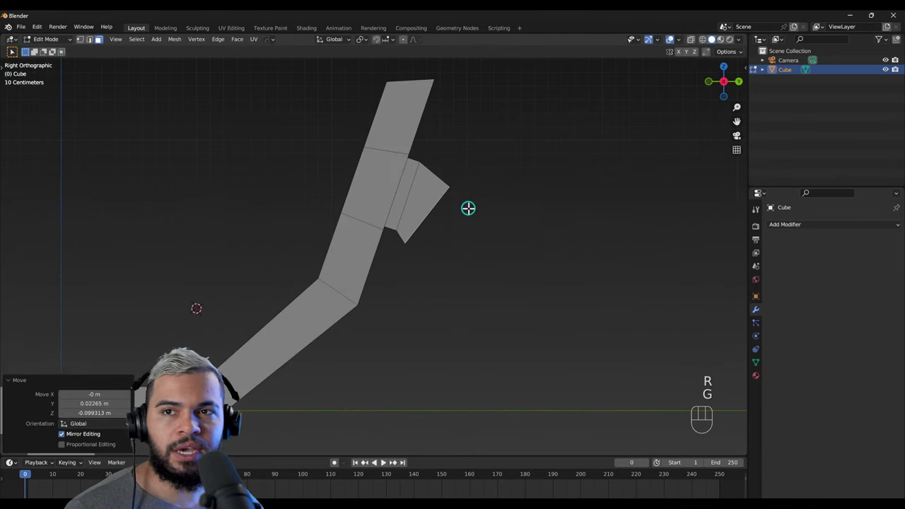
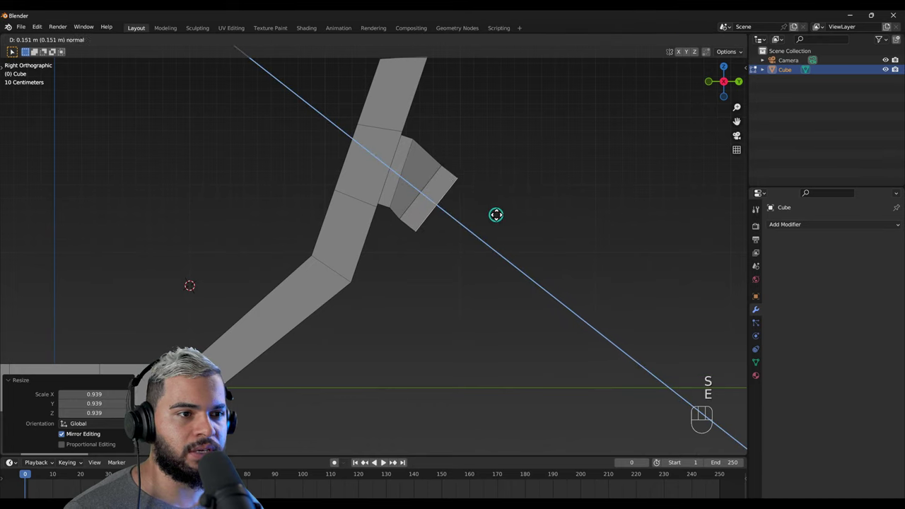
Step: Extrude and angle successive sections so the rear block bends downward
key("r")
key("g")
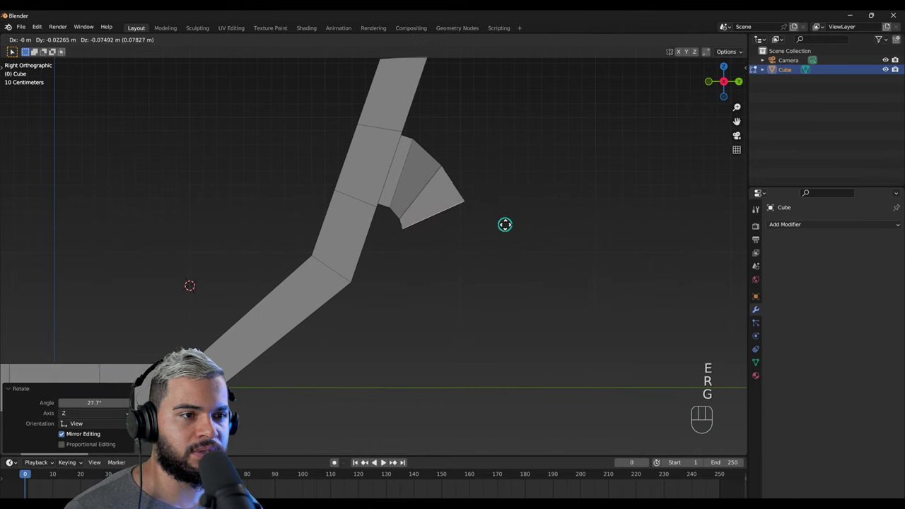
key("e")
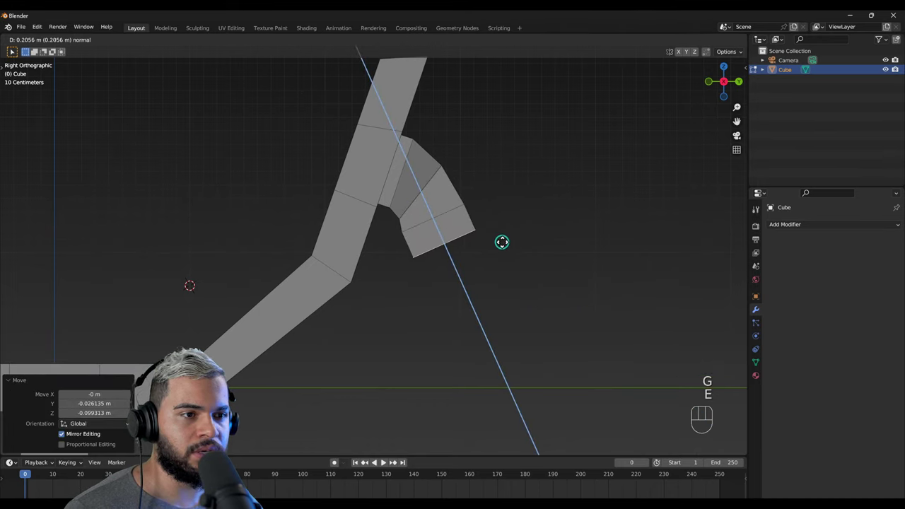
key("ctrl+z")
key("g")
key("e")
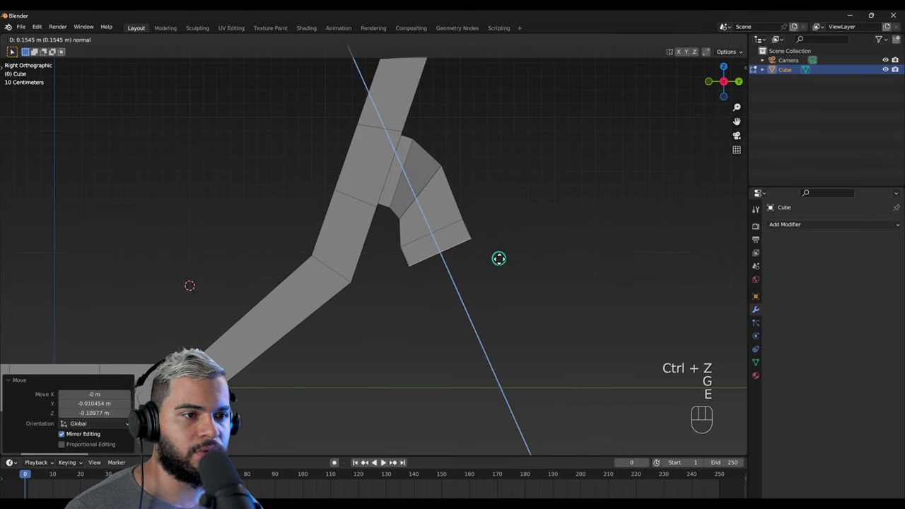
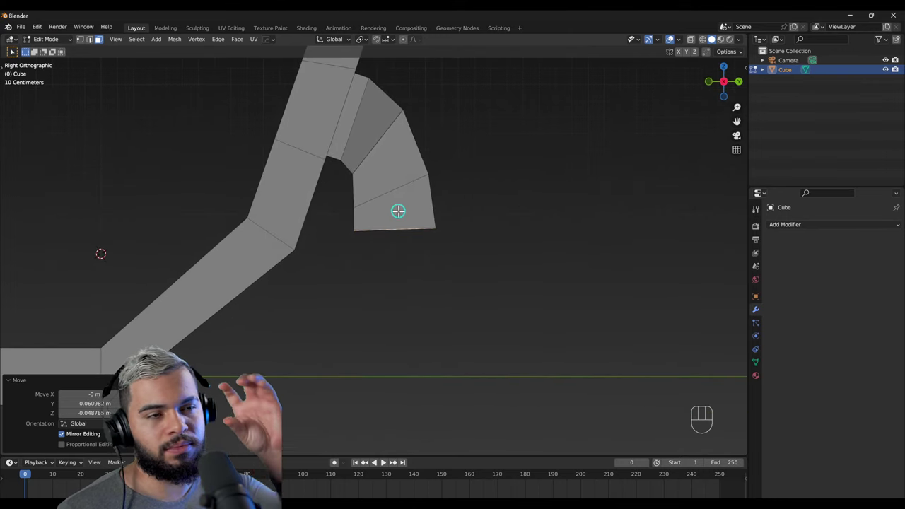
Step: Extend the support straight down about 0.68 m to reach floor level
key("e")
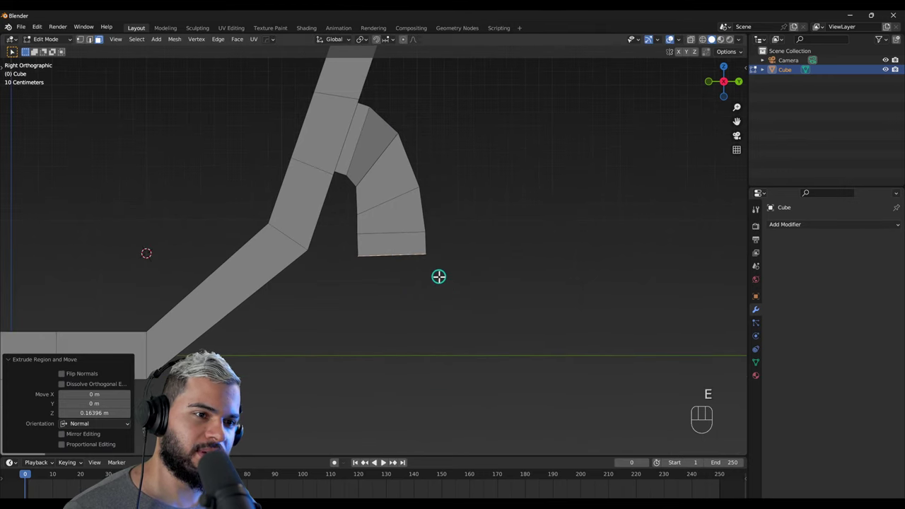
key("e")
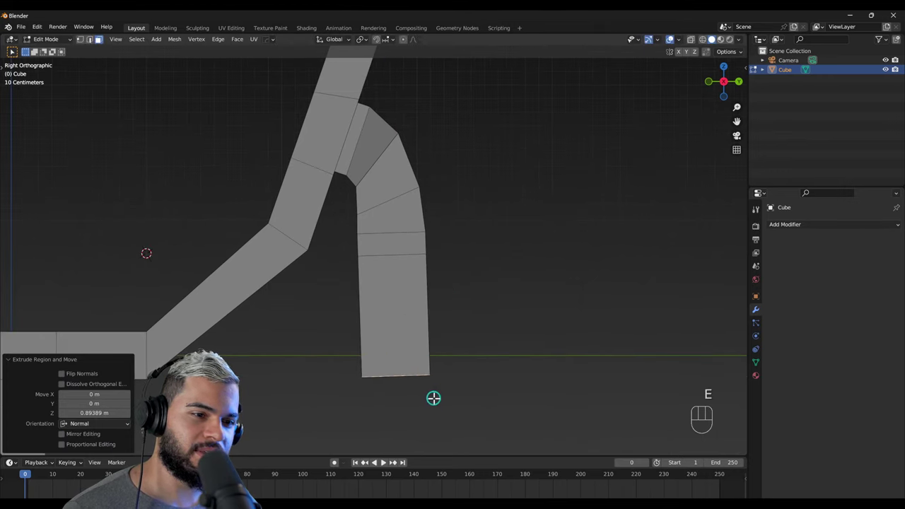
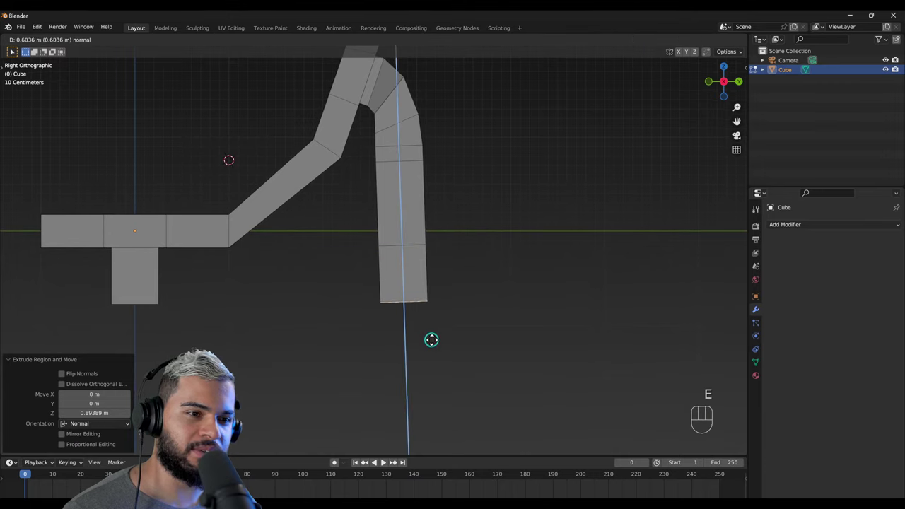
key("g")
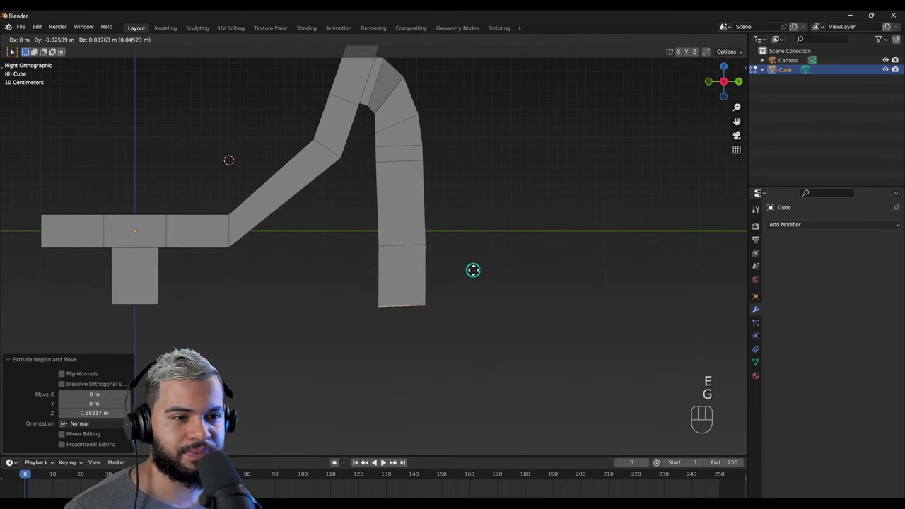
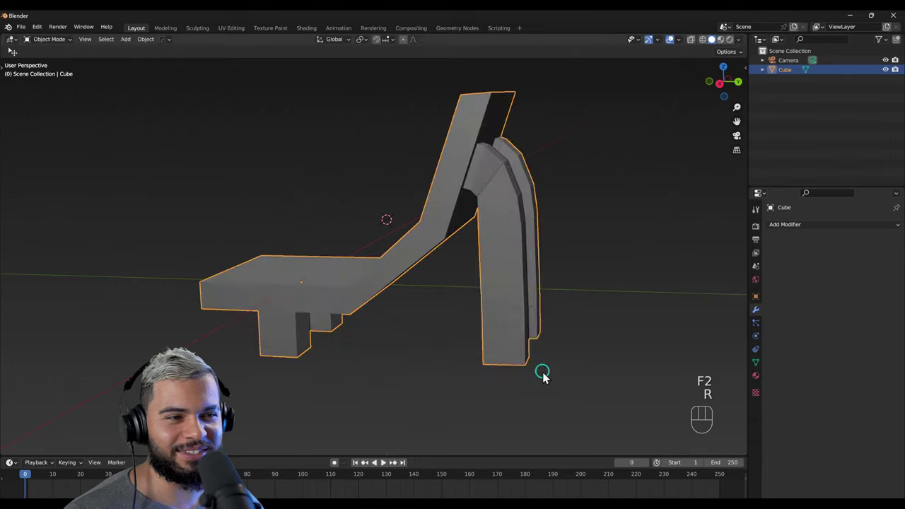
left_click_drag(462, 328, 274, 352)
left_click_drag(335, 375, 489, 365)
left_click_drag(437, 298, 507, 272)
left_click_drag(494, 281, 517, 266)
left_click_drag(410, 267, 481, 256)
right_click(444, 285)
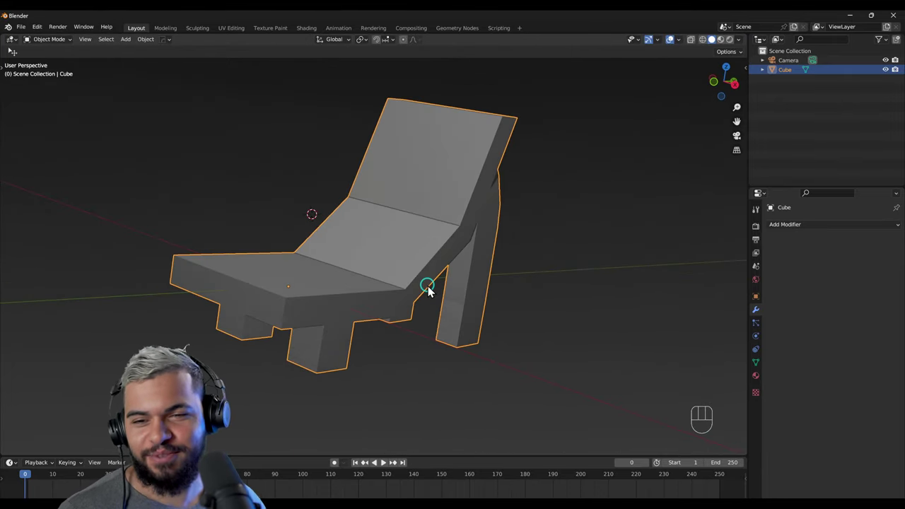
right_click(422, 269)
left_click(430, 215)
left_click_drag(358, 232, 278, 260)
left_click_drag(297, 283, 366, 294)
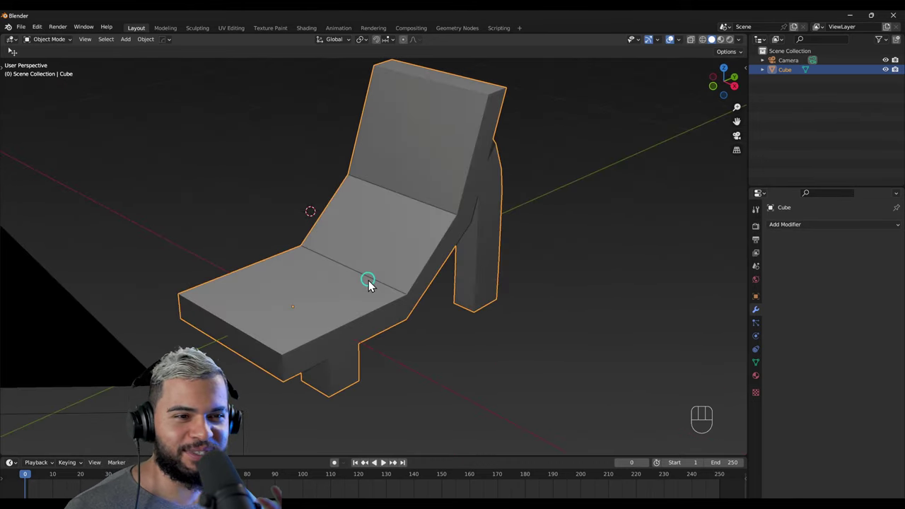
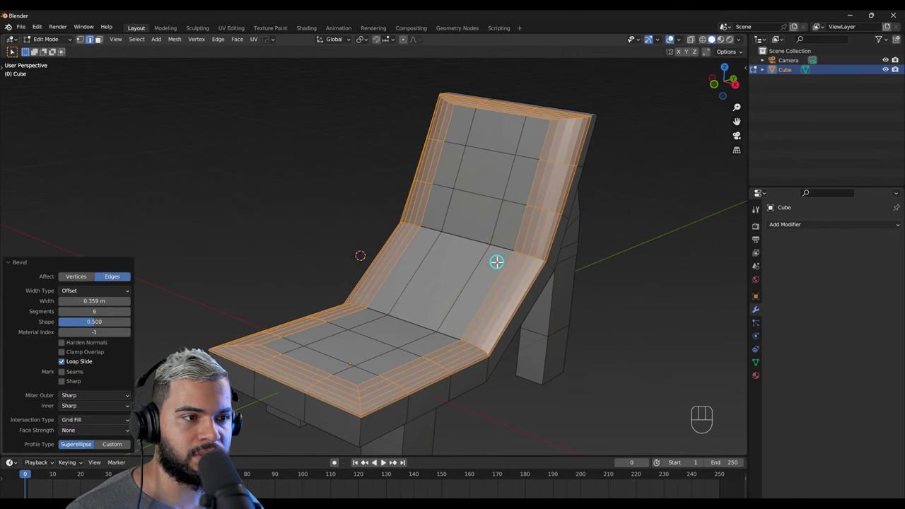
Step: Return to Object Mode and inspect the six-segment bevelled backrest rim up close
key("F2")
left_click_drag(378, 293, 371, 309)
left_click_drag(364, 308, 324, 309)
left_click_drag(320, 278, 319, 241)
left_click_drag(425, 234, 396, 279)
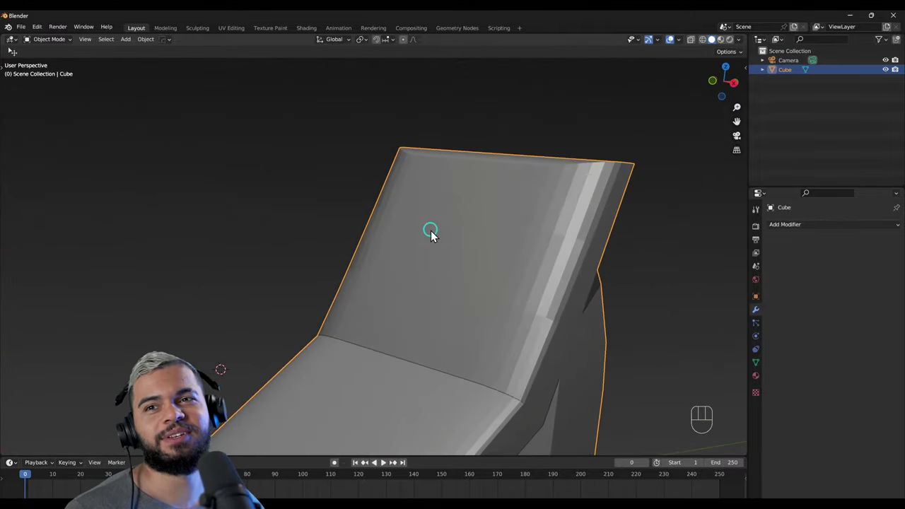
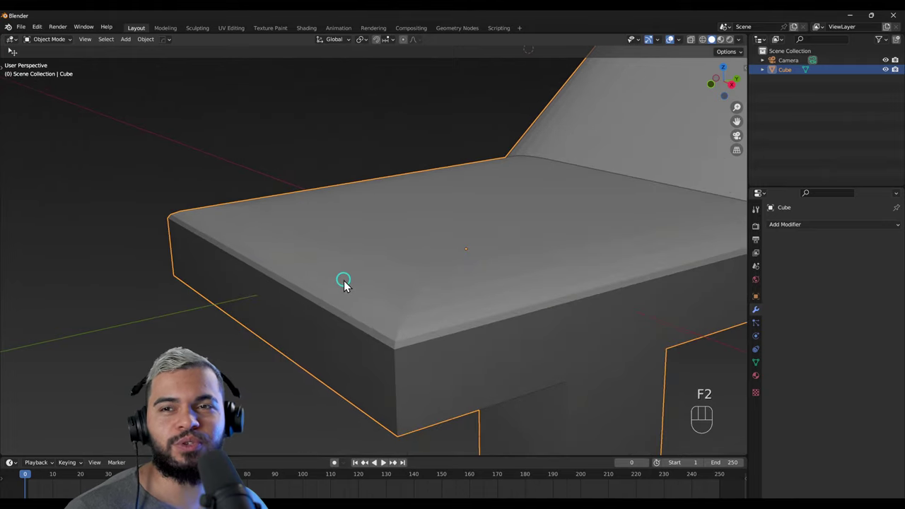
left_click_drag(356, 312, 318, 284)
right_click(319, 280)
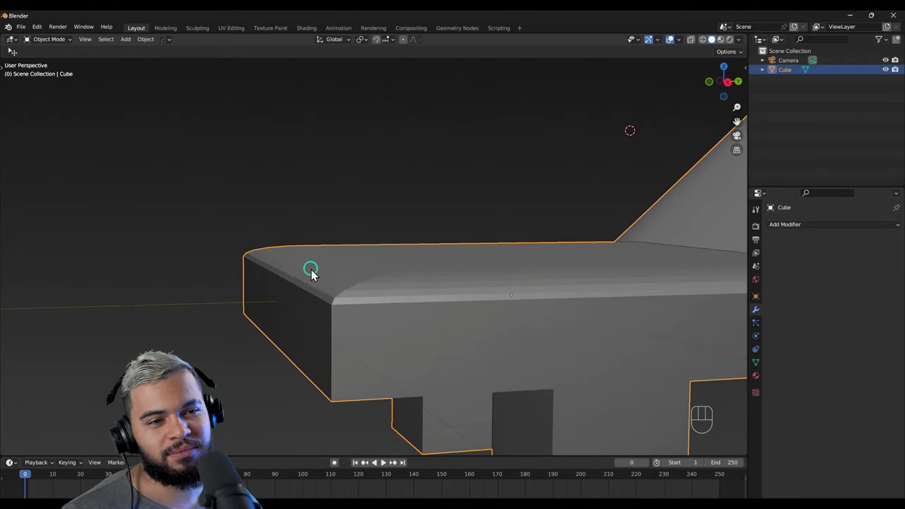
left_click_drag(318, 289, 338, 300)
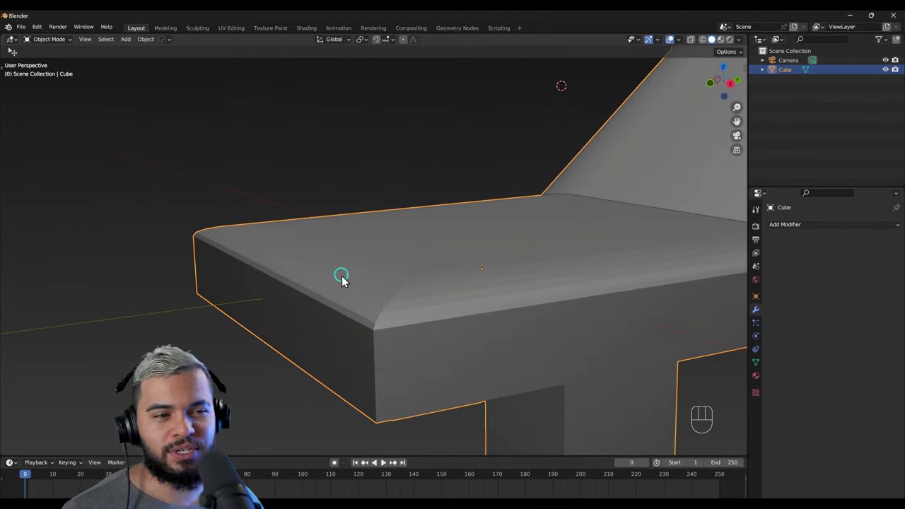
left_click_drag(420, 273, 472, 265)
left_click_drag(442, 295, 367, 284)
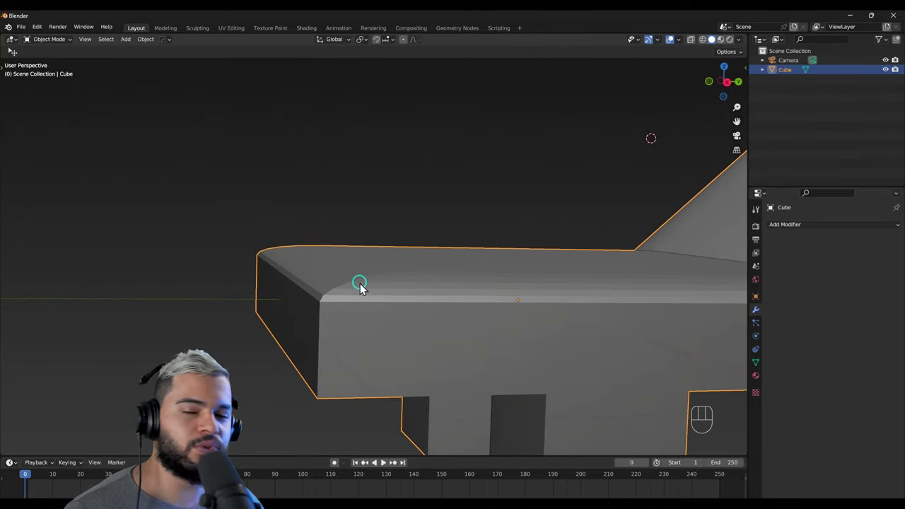
left_click_drag(369, 277, 353, 273)
right_click(349, 273)
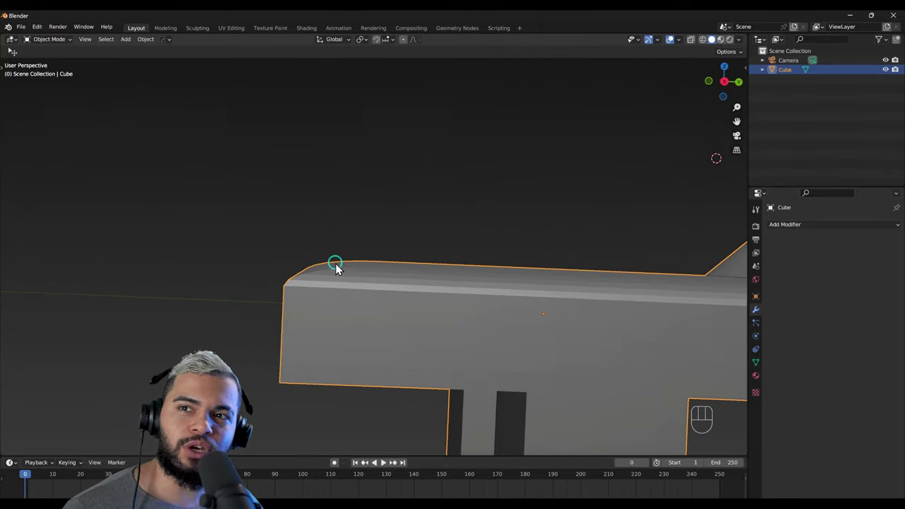
right_click(342, 252)
middle_click(432, 291)
left_click_drag(440, 249, 444, 294)
right_click(444, 300)
left_click_drag(443, 319, 446, 339)
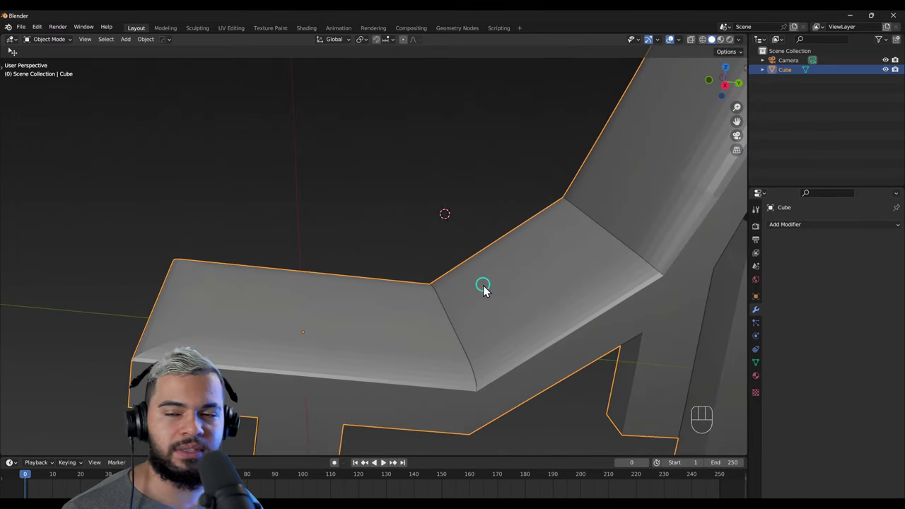
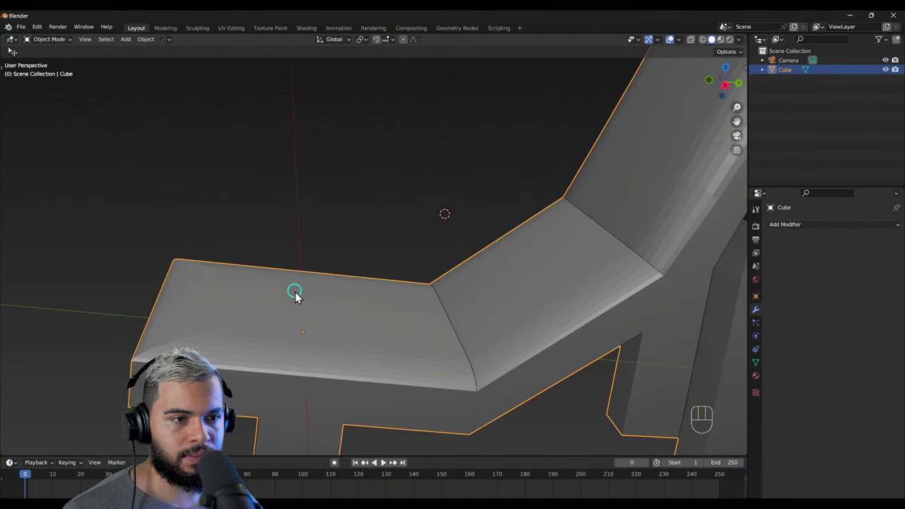
Step: Bevel the rear leg's vertical edges with several segments into a rounded tube
key("t")
right_click(330, 214)
key("F3")
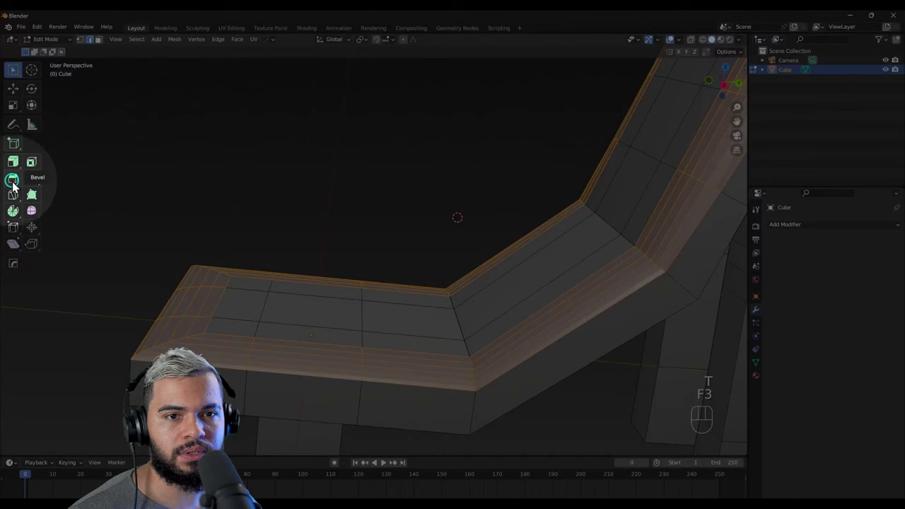
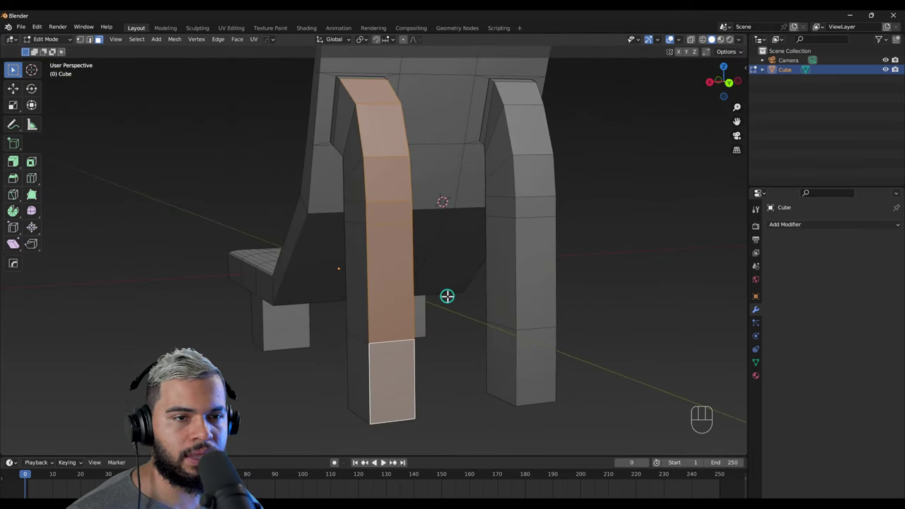
key("ctrl+b")
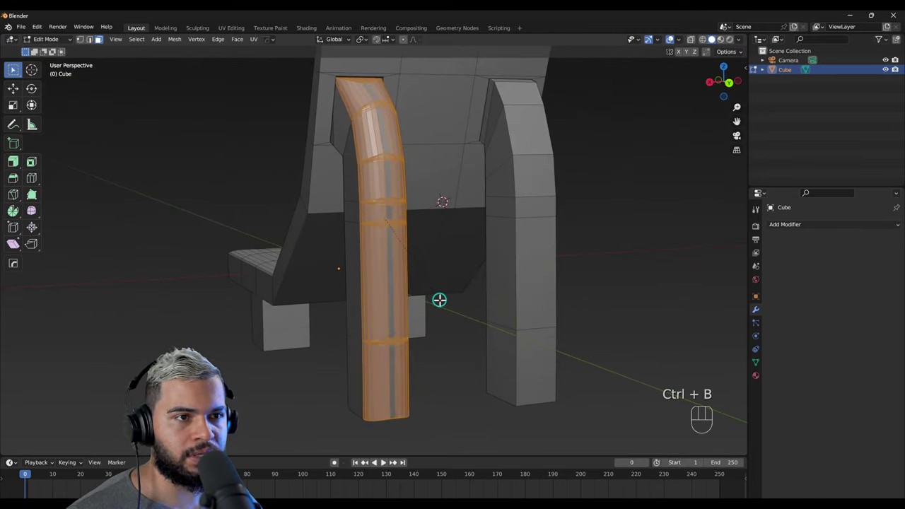
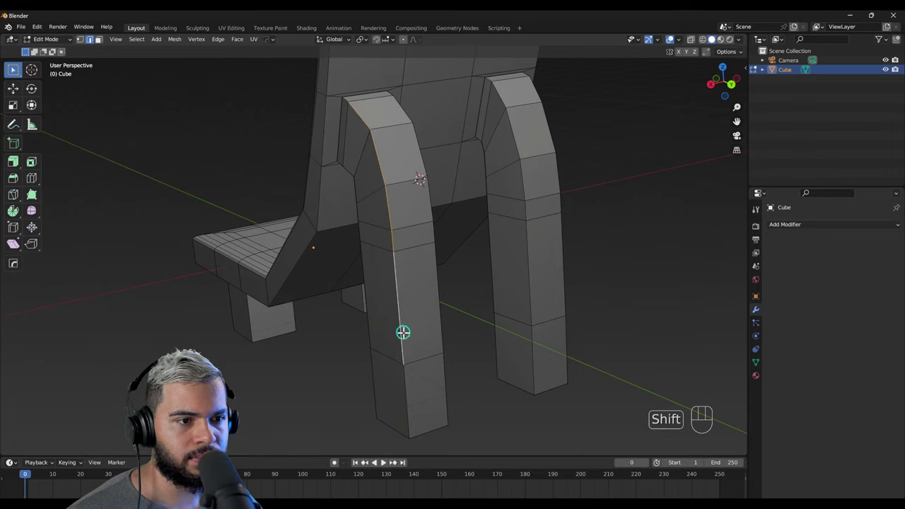
key("ctrl+b")
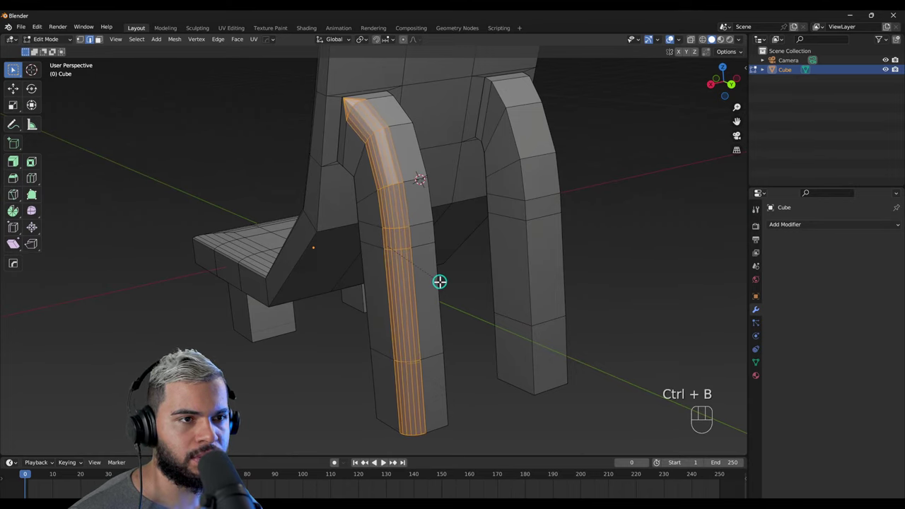
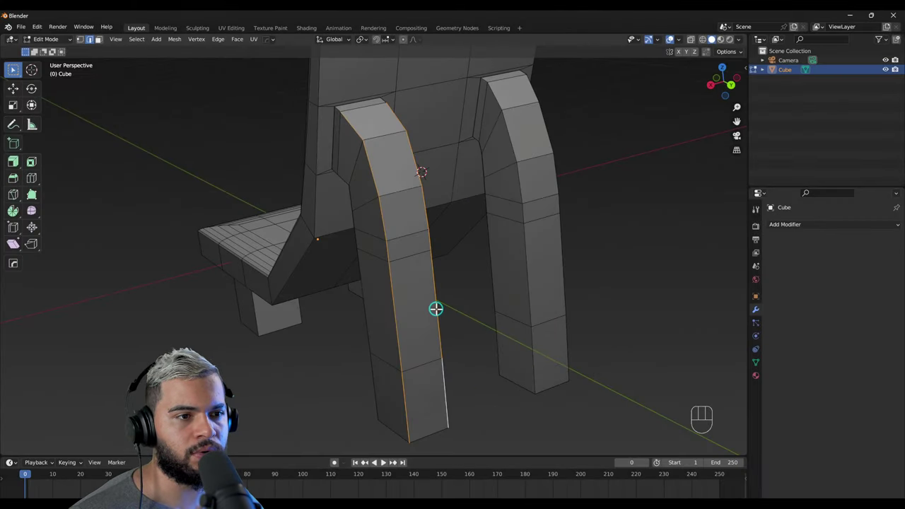
key("ctrl+b")
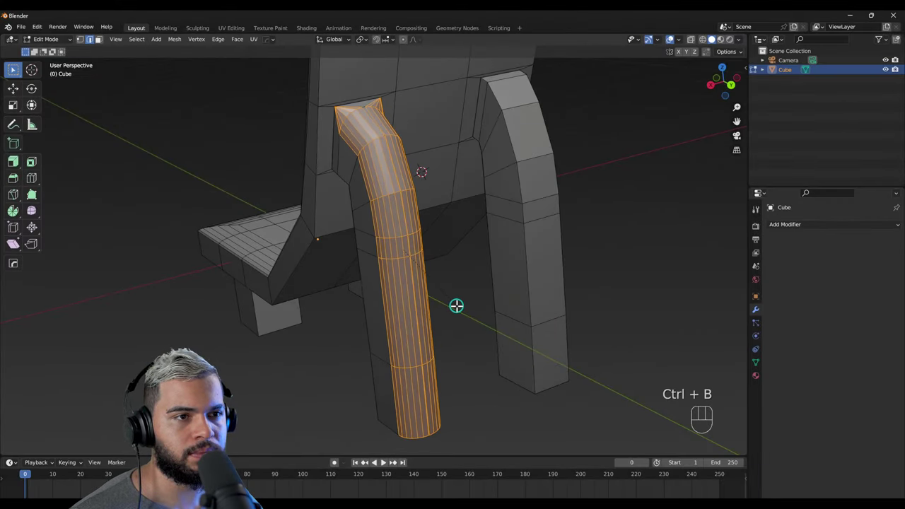
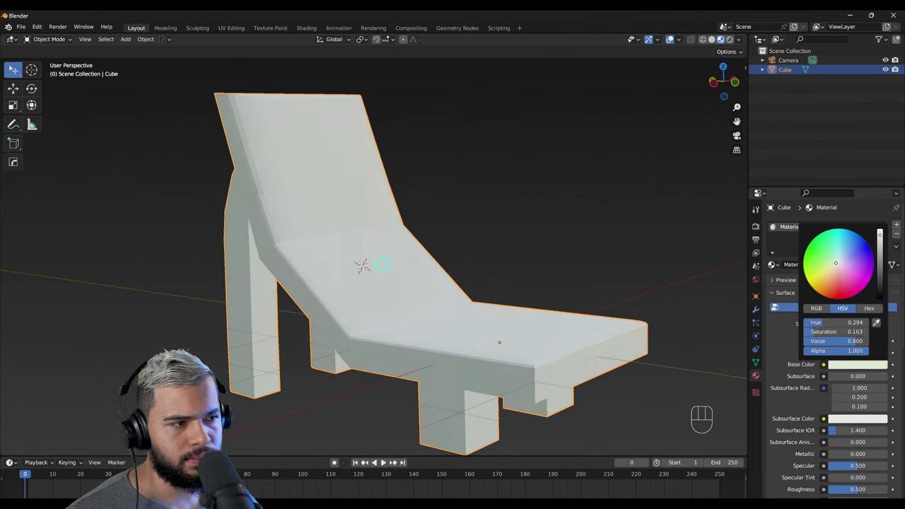
Step: Add a CTRL + B subtopic beneath the B = Bevel node
right_click(374, 206)
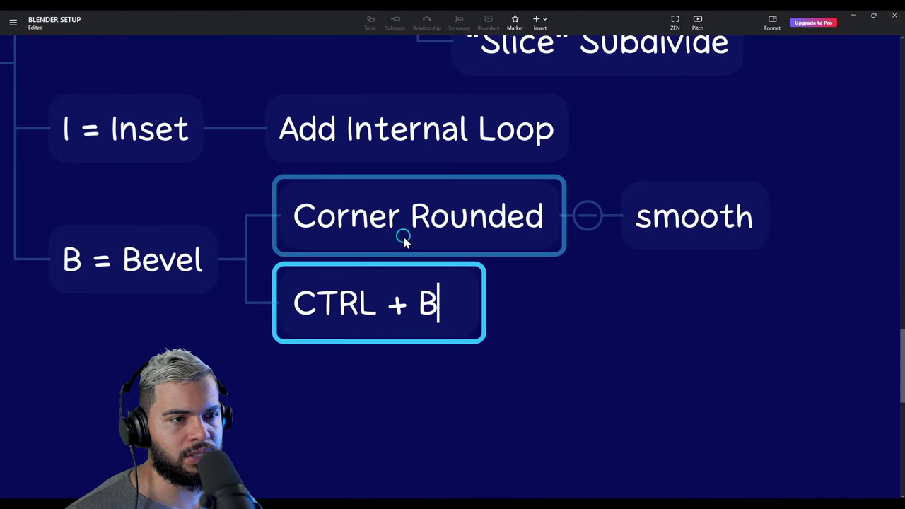
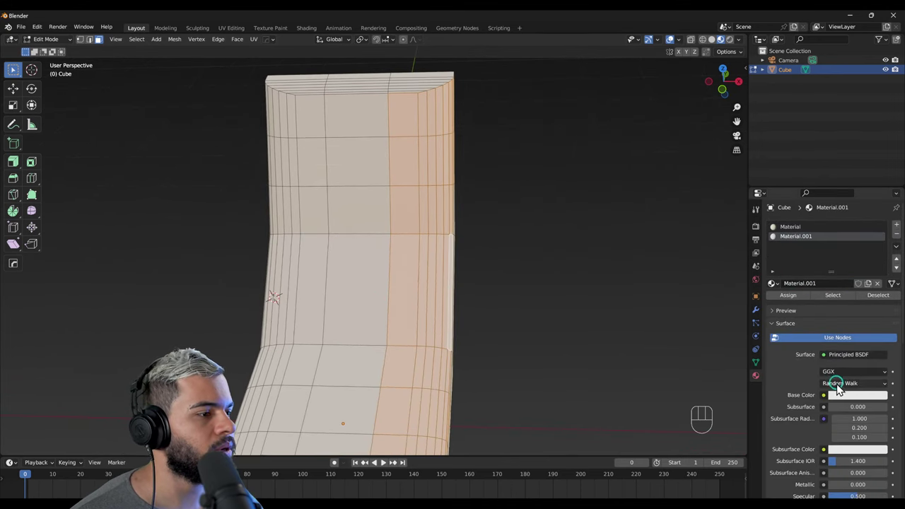
Step: Set the new material's base colour blue and select a lengthwise face column for it
left_click(843, 394)
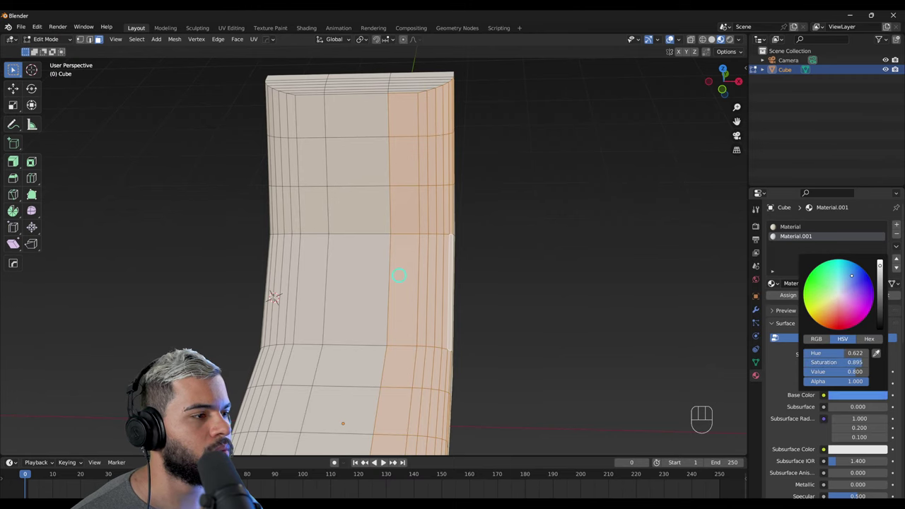
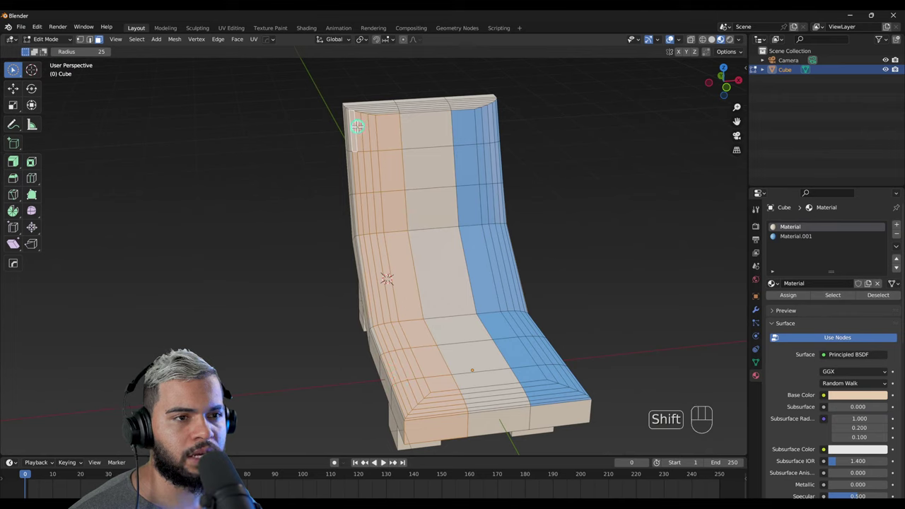
left_click_drag(19, 75, 45, 96)
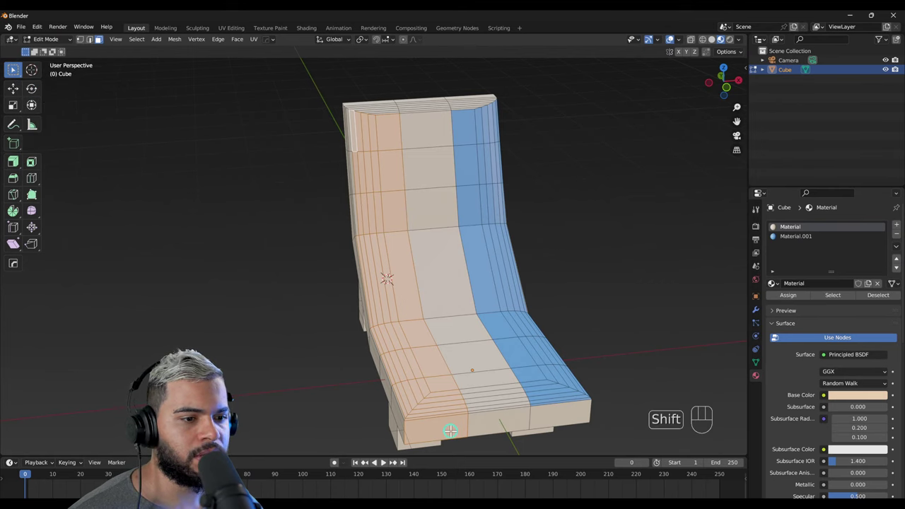
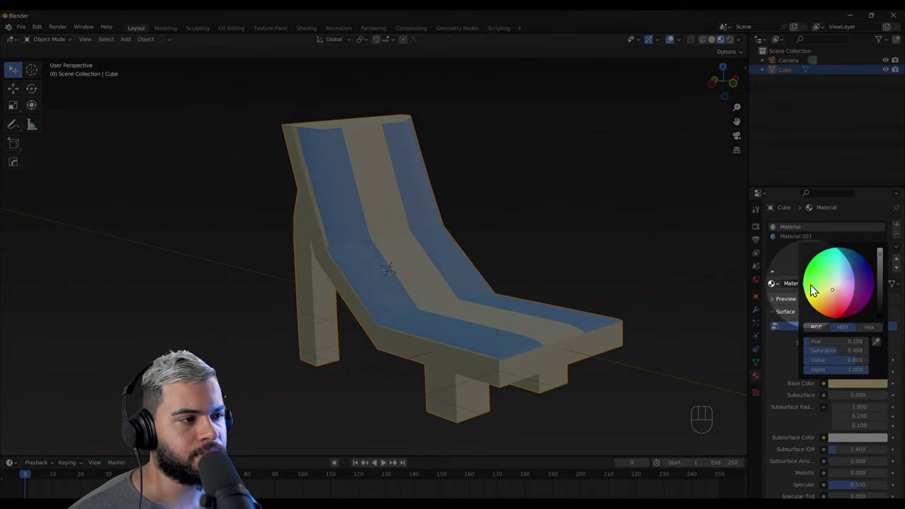
left_click(800, 247)
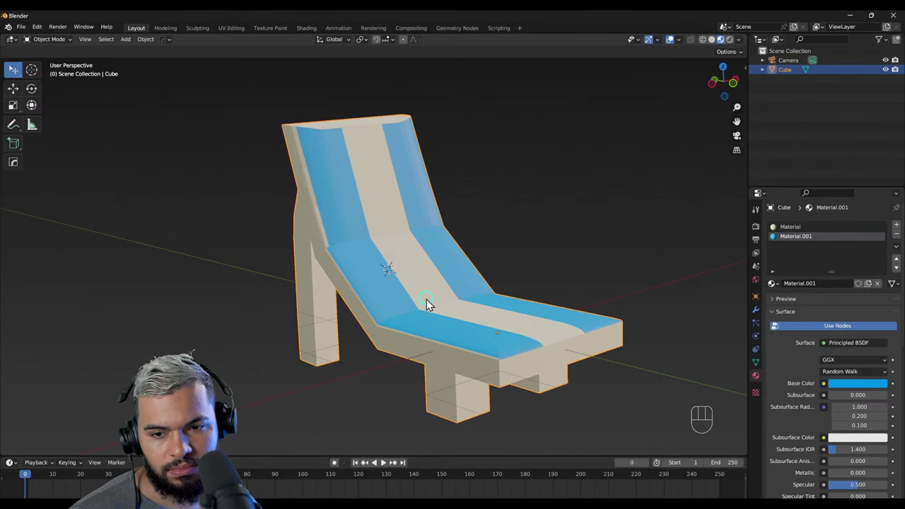
left_click_drag(404, 322, 308, 350)
left_click_drag(315, 337, 284, 324)
left_click_drag(275, 312, 246, 292)
left_click_drag(334, 308, 349, 347)
left_click_drag(403, 347, 459, 316)
left_click_drag(361, 270, 337, 252)
left_click_drag(322, 347, 278, 365)
left_click_drag(322, 386, 425, 365)
left_click_drag(364, 308, 502, 299)
left_click_drag(343, 226, 444, 210)
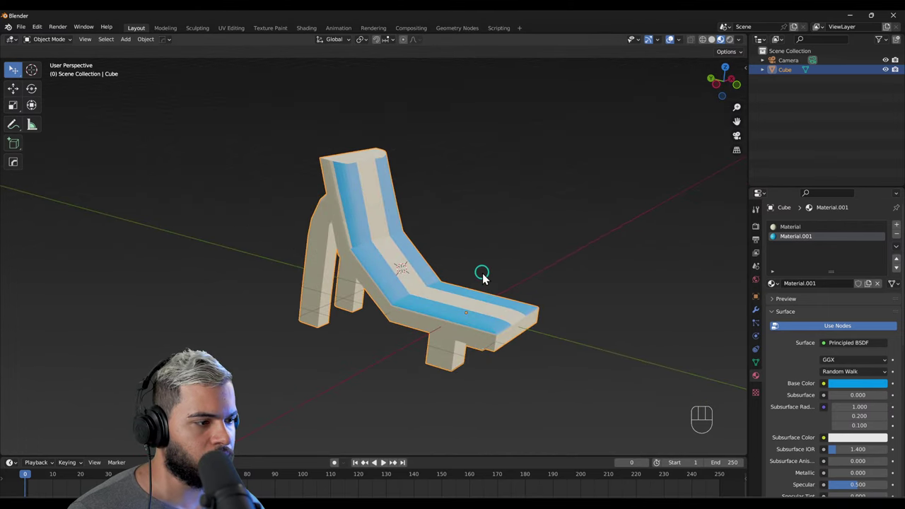
left_click_drag(472, 282, 410, 284)
left_click_drag(345, 301, 250, 311)
left_click_drag(280, 273, 227, 253)
left_click_drag(321, 291, 350, 314)
left_click_drag(366, 289, 402, 285)
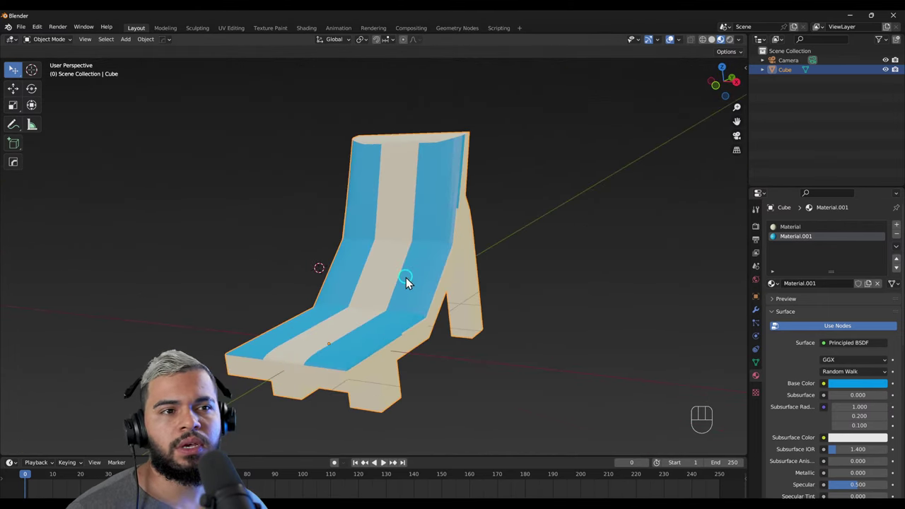
left_click_drag(407, 280, 403, 264)
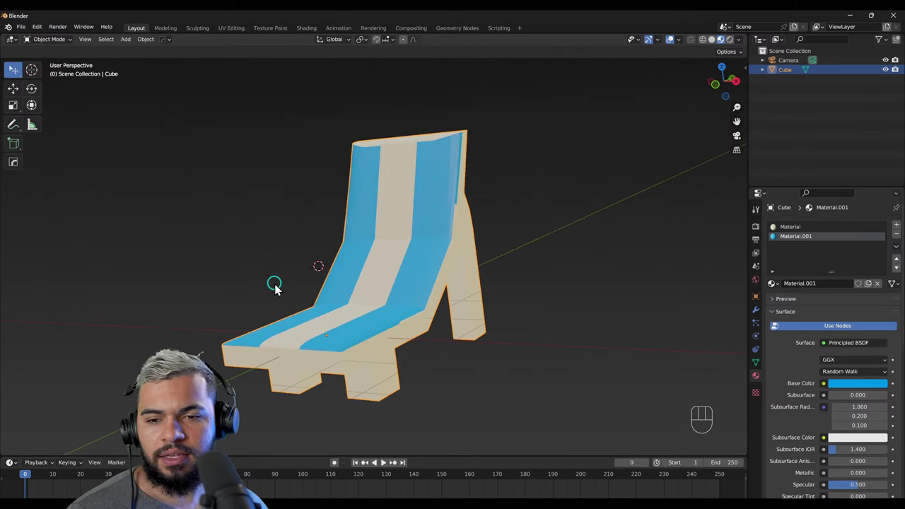
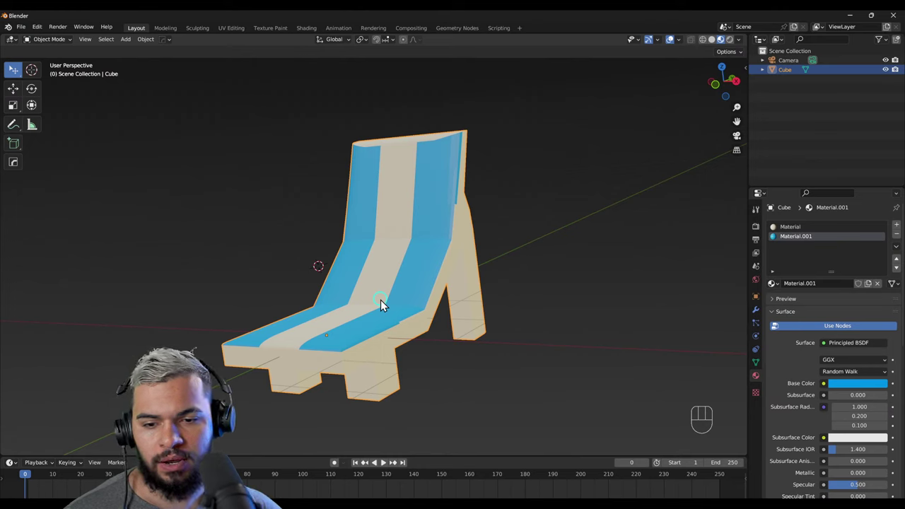
Step: Toggle overlays and X-ray to examine the striped seat's edges up close
left_click_drag(388, 309, 391, 325)
key("alt+z")
left_click_drag(322, 314, 334, 293)
key("alt+x")
left_click_drag(420, 369, 411, 414)
left_click_drag(362, 311, 377, 296)
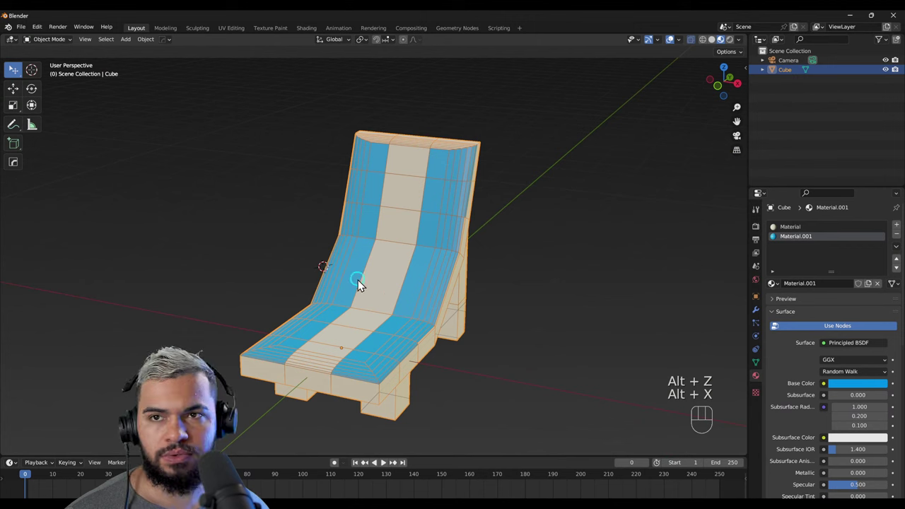
left_click_drag(355, 285, 361, 268)
left_click_drag(364, 261, 369, 237)
key("alt+x")
key("alt+x")
left_click_drag(381, 286, 377, 318)
left_click_drag(371, 310, 382, 290)
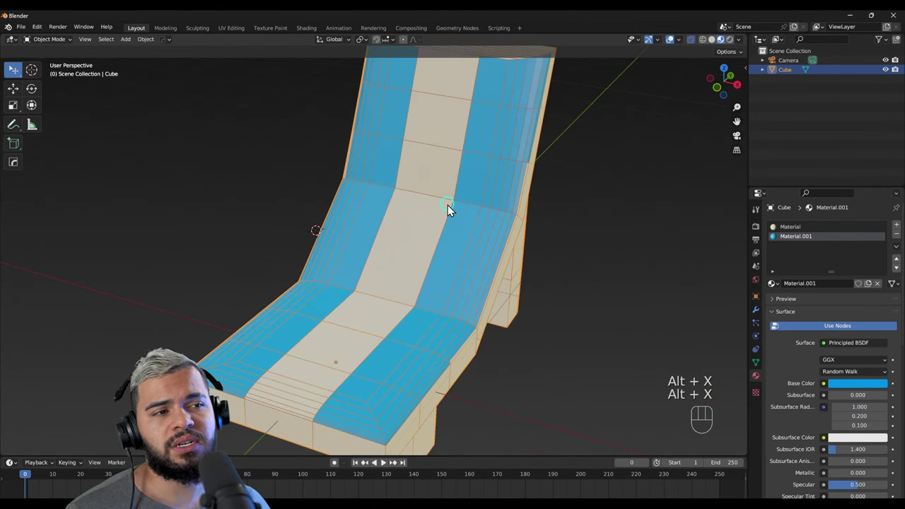
Step: Inspect the chair in wireframe from several angles, then return to solid display
left_click_drag(717, 47, 440, 276)
right_click(440, 275)
key("alt+x")
left_click_drag(434, 279, 457, 266)
left_click_drag(465, 263, 425, 265)
left_click_drag(453, 262, 479, 241)
left_click_drag(487, 245, 461, 294)
left_click_drag(473, 204, 496, 180)
left_click_drag(389, 275, 374, 257)
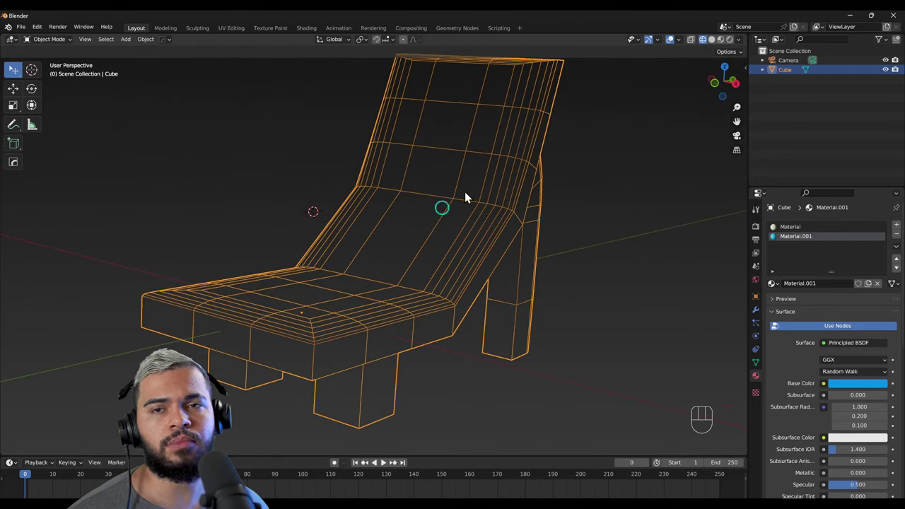
right_click(271, 305)
left_click(727, 47)
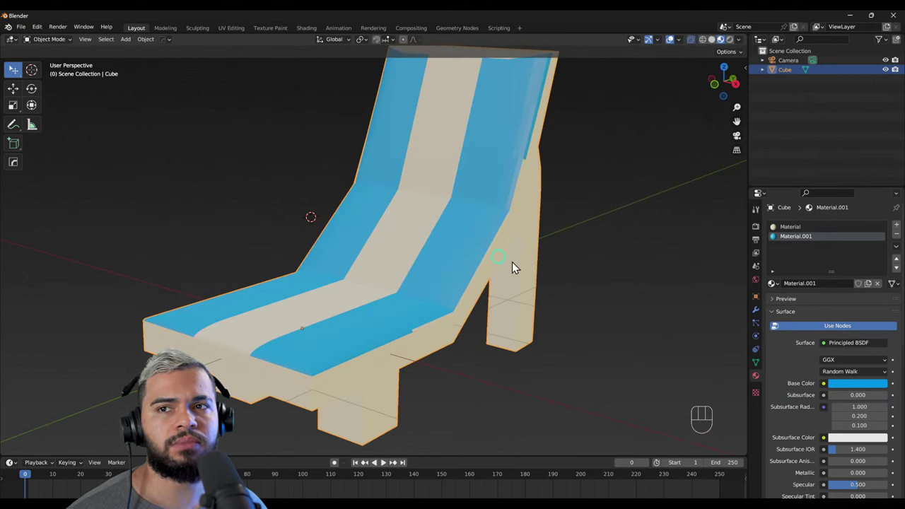
Step: Switch the viewport to Material Preview to show the blue and cream stripes lit
left_click_drag(508, 318, 457, 311)
left_click_drag(429, 246, 427, 230)
left_click_drag(350, 271, 332, 284)
left_click_drag(364, 314, 501, 290)
left_click(738, 48)
left_click_drag(461, 287, 479, 278)
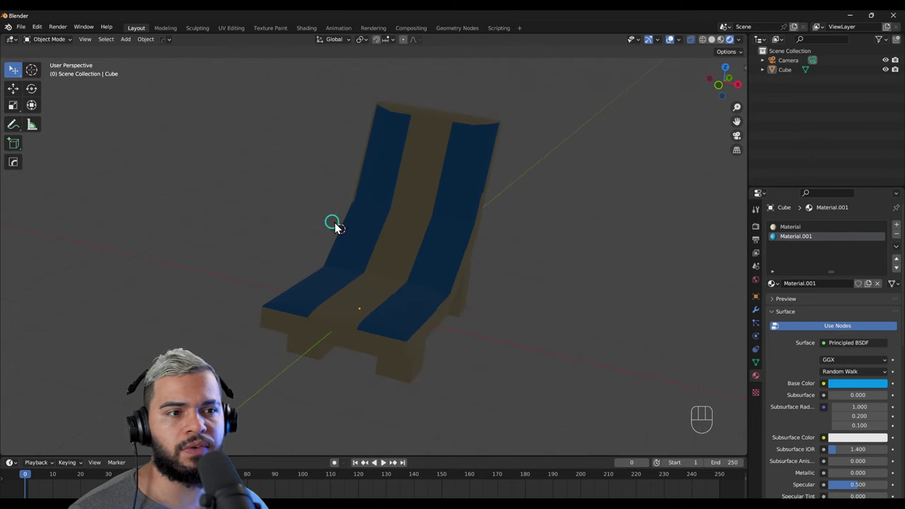
Step: Add a Sun lamp above the chair, angle it onto the seat and set its strength to 6.110
key("shift+a")
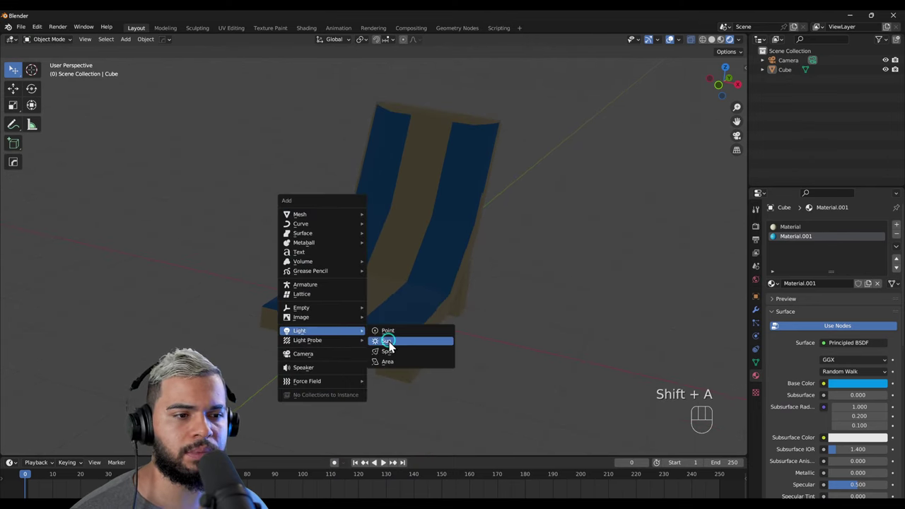
key("r")
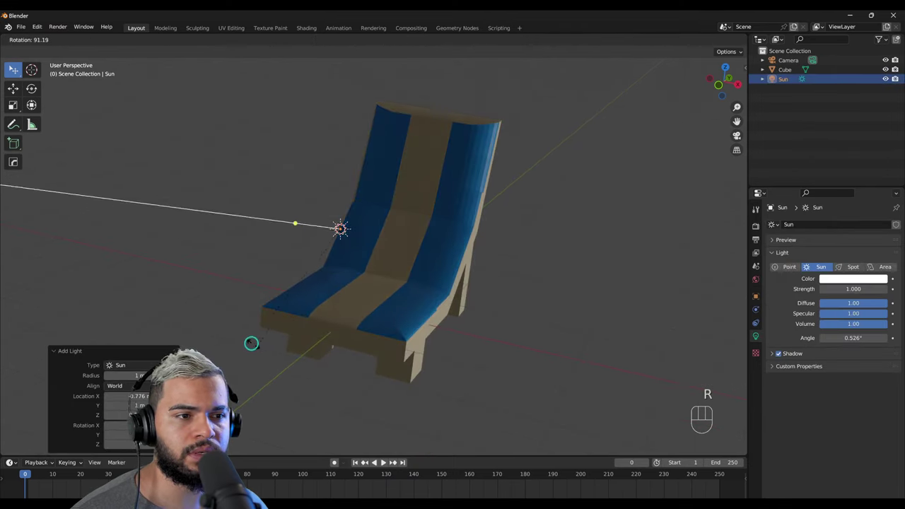
key("g")
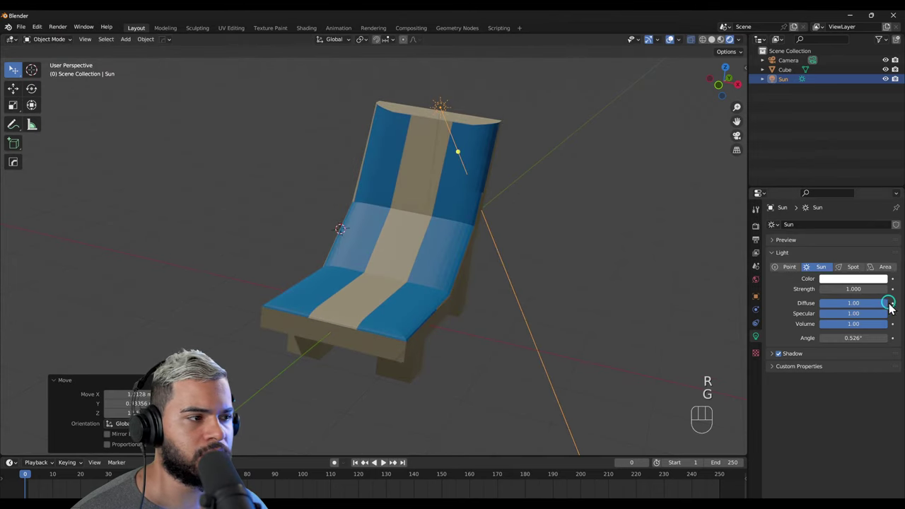
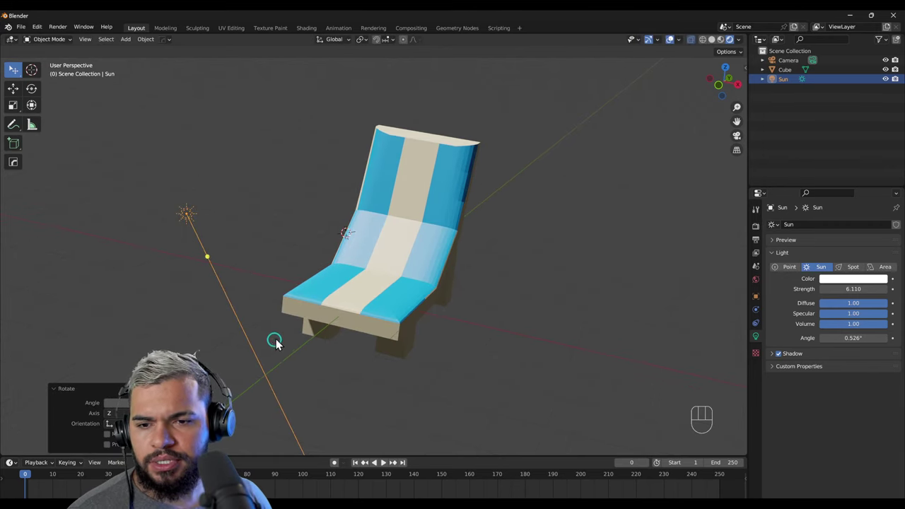
left_click_drag(354, 205, 346, 175)
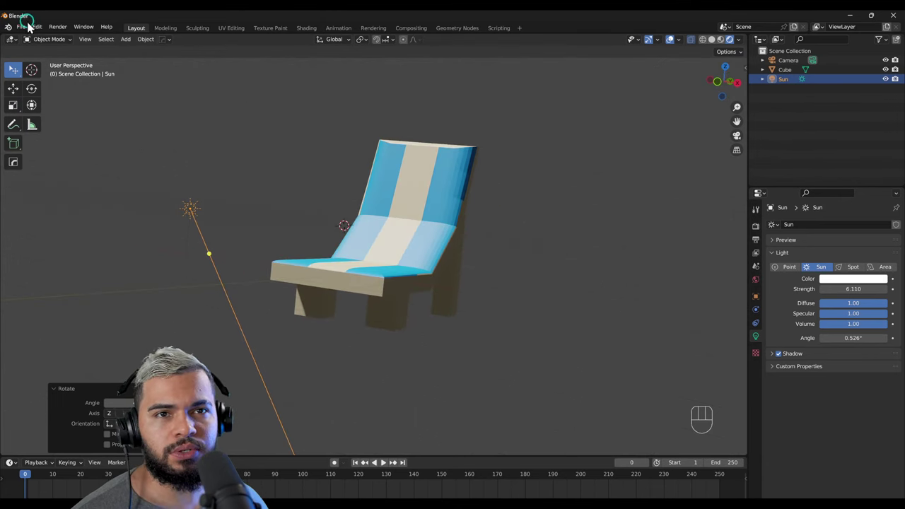
Step: Save the lit striped chair scene as chair.blend
left_click_drag(30, 33, 178, 92)
left_click_drag(387, 211, 374, 227)
key("ctrl+s")
key("ctrl+s")
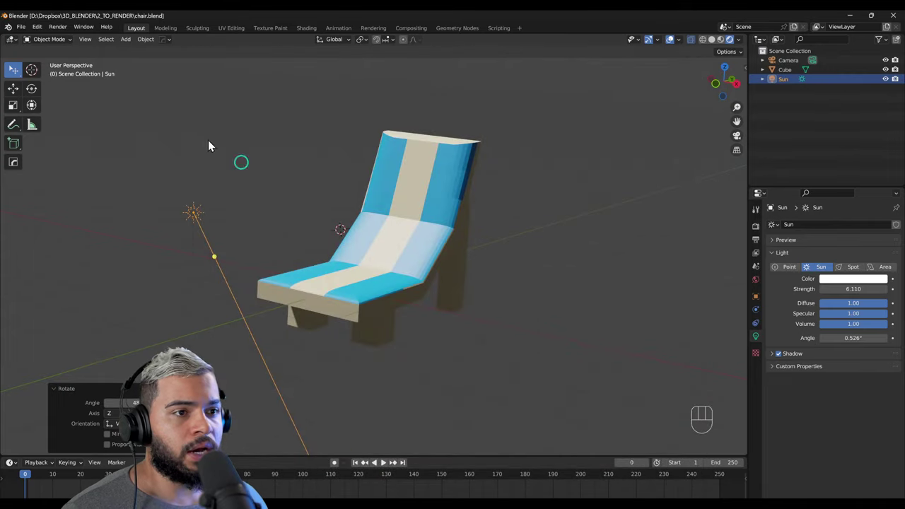
Step: Reopen DESAFIO_RIO_DE_JANEIRO_001.blend from the recent files list
left_click_drag(34, 32, 131, 80)
left_click(532, 232)
left_click_drag(496, 264, 428, 311)
left_click_drag(405, 347, 354, 369)
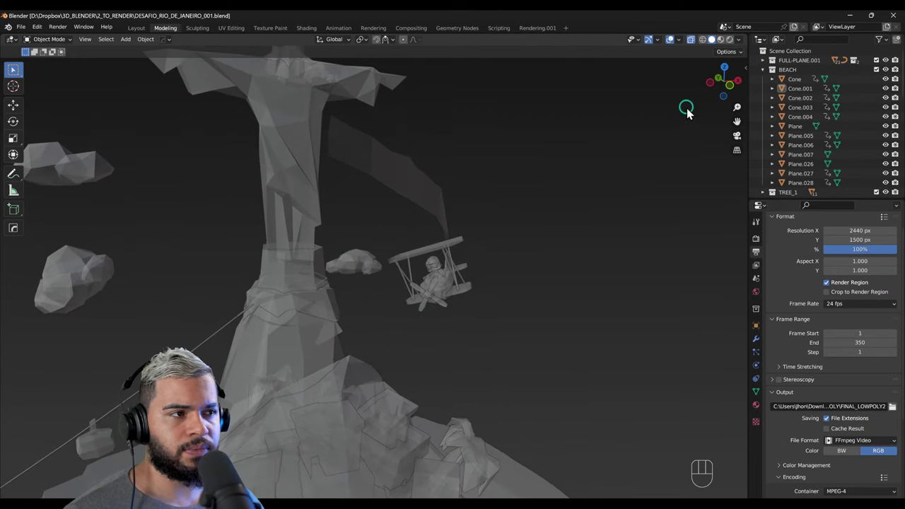
Step: Fly the view in close toward the biplane and its pilot over the island
key("alt+z")
left_click_drag(419, 310, 359, 308)
left_click(446, 284)
key("shift+F1")
left_click_drag(431, 272, 432, 315)
left_click_drag(432, 315, 381, 311)
left_click_drag(381, 311, 449, 286)
left_click_drag(370, 287, 422, 289)
left_click_drag(352, 336, 505, 303)
left_click_drag(484, 321, 525, 310)
left_click_drag(420, 317, 466, 306)
left_click_drag(430, 323, 479, 316)
left_click_drag(413, 334, 447, 325)
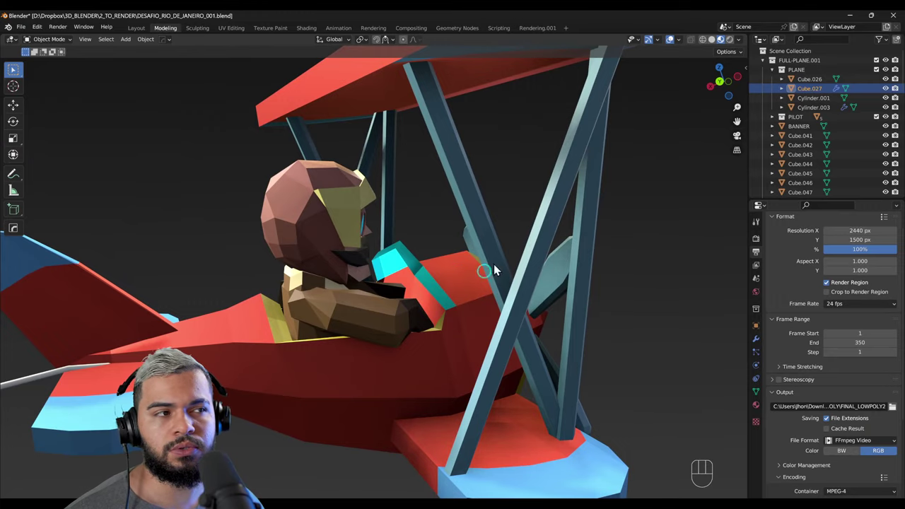
Step: Orbit around the biplane and pilot to inspect them from several angles
left_click_drag(448, 290, 226, 319)
left_click_drag(391, 371, 248, 379)
left_click_drag(420, 385, 356, 395)
left_click_drag(361, 386, 413, 395)
left_click_drag(406, 337, 437, 339)
left_click_drag(353, 306, 425, 315)
left_click_drag(398, 342, 362, 352)
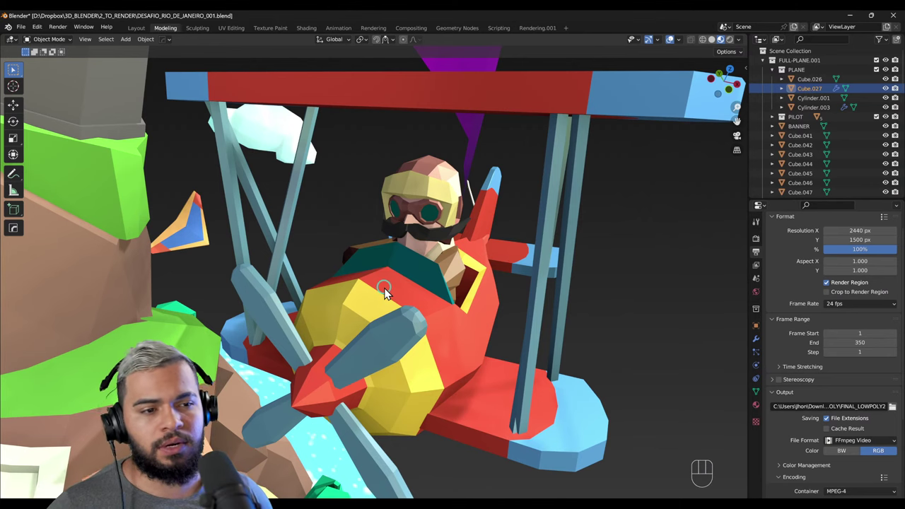
right_click(343, 310)
left_click_drag(400, 268, 360, 206)
middle_click(409, 266)
left_click_drag(372, 277, 334, 277)
left_click_drag(368, 274, 404, 271)
left_click_drag(418, 282, 416, 343)
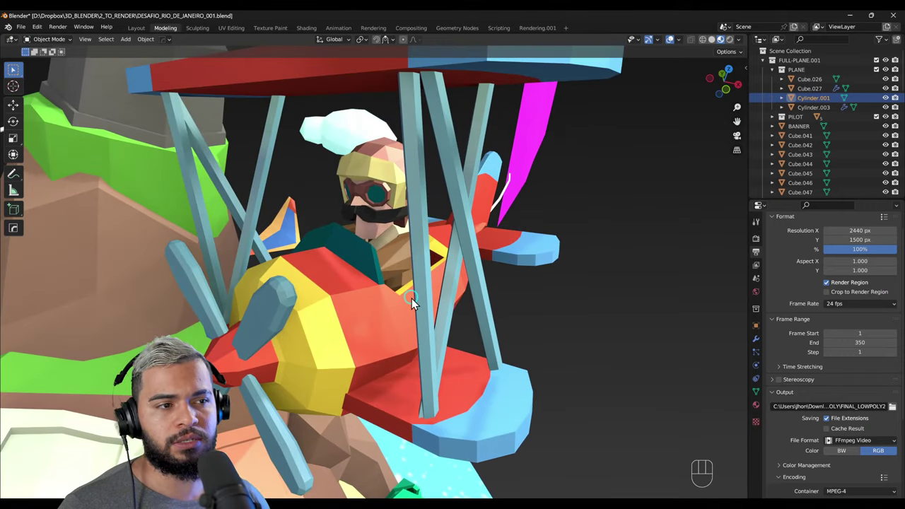
left_click_drag(352, 342, 370, 357)
left_click_drag(434, 382, 388, 383)
left_click_drag(466, 336, 428, 349)
right_click(424, 355)
left_click(607, 282)
left_click_drag(544, 298, 423, 316)
Step: Select a biplane part, then pull back to show the whole plane near the mountain
key("F3")
key("F2")
left_click(451, 323)
key("g")
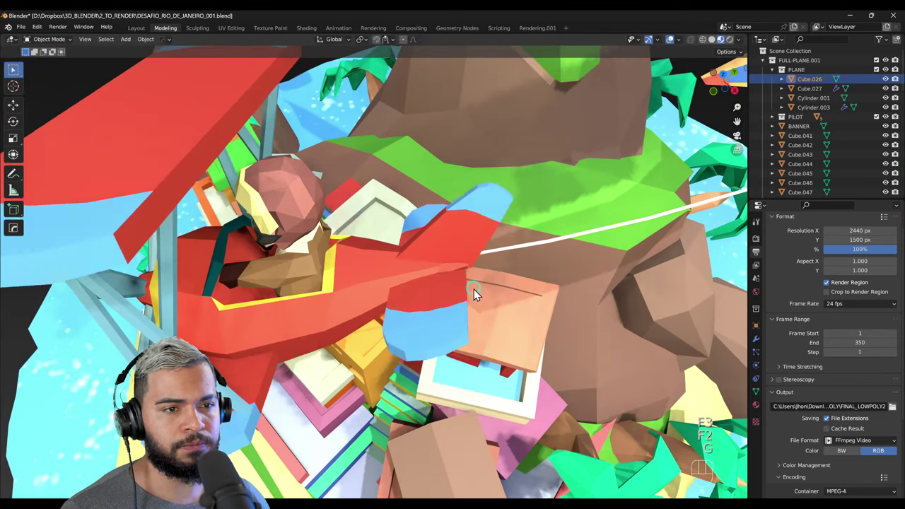
left_click_drag(296, 315, 396, 314)
left_click_drag(395, 314, 497, 344)
left_click_drag(591, 302, 564, 292)
left_click_drag(452, 317, 476, 292)
left_click_drag(446, 249, 439, 237)
left_click_drag(373, 274, 384, 277)
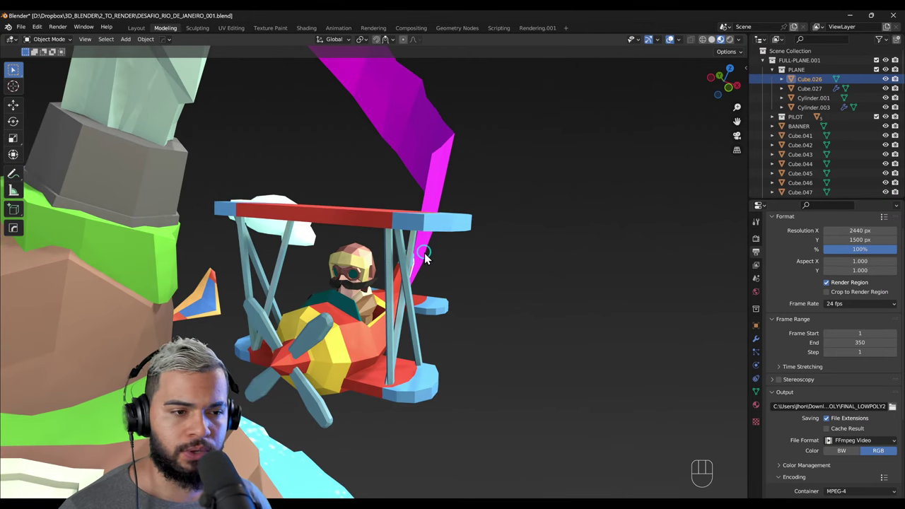
left_click_drag(375, 301, 365, 340)
left_click_drag(375, 344, 439, 159)
left_click_drag(416, 282, 412, 185)
left_click_drag(356, 347, 312, 407)
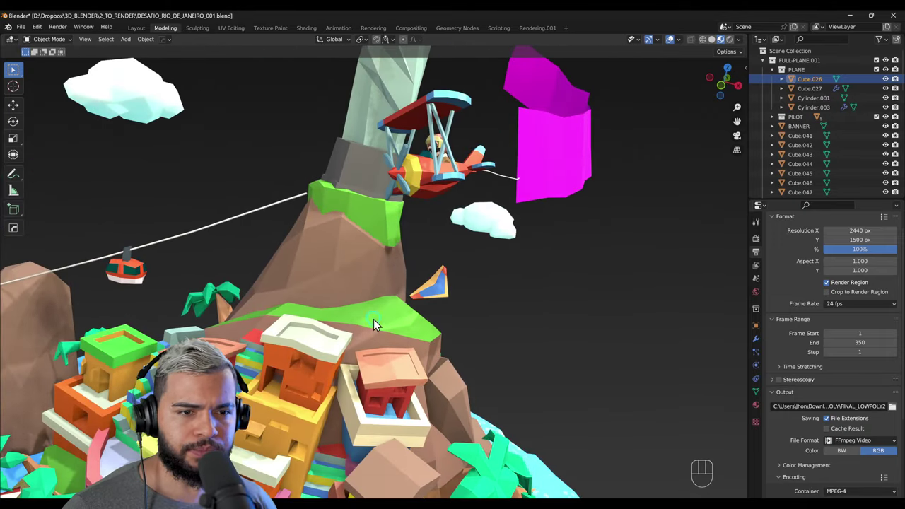
Step: Orbit around the mountain and island to bring the colourful hillside houses into view
left_click_drag(374, 323, 347, 350)
left_click_drag(348, 350, 275, 296)
left_click_drag(275, 295, 465, 281)
left_click_drag(428, 284, 408, 341)
left_click_drag(429, 328, 446, 317)
left_click_drag(427, 326, 424, 285)
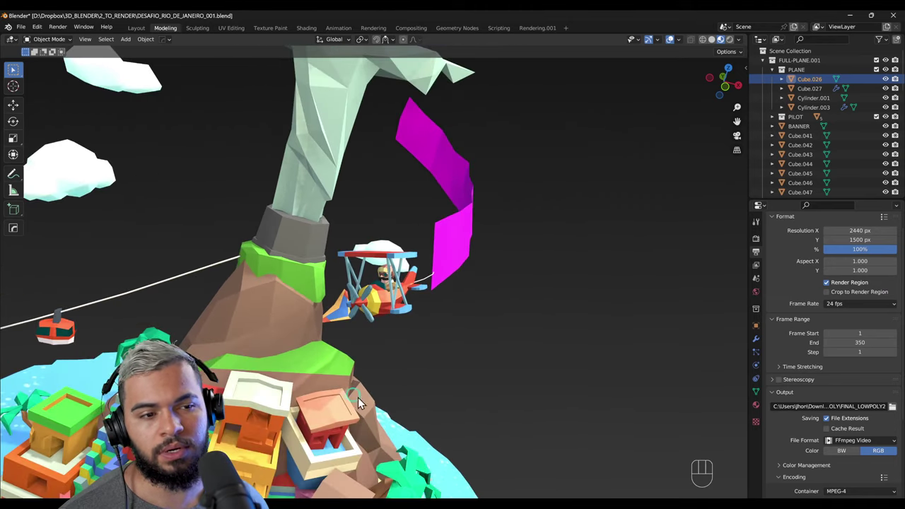
left_click_drag(540, 385, 564, 398)
left_click_drag(435, 353, 431, 244)
left_click_drag(330, 326, 322, 423)
middle_click(408, 389)
right_click(440, 326)
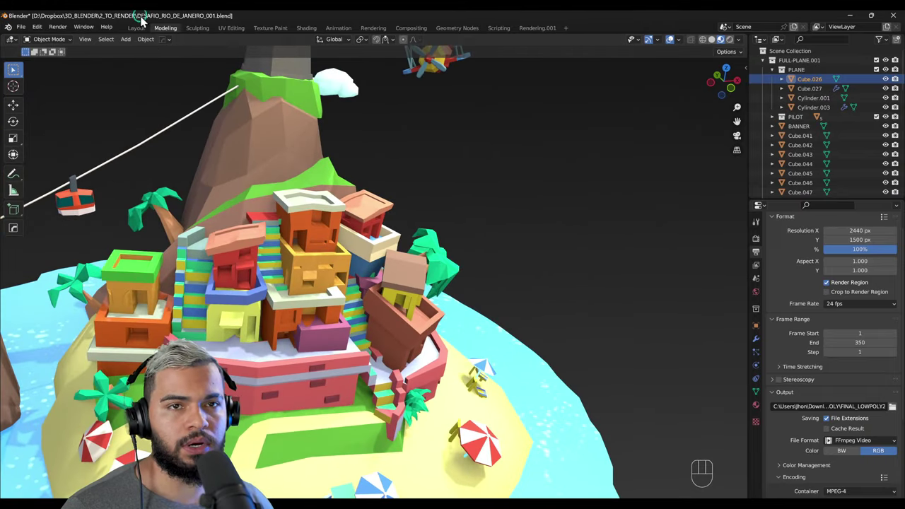